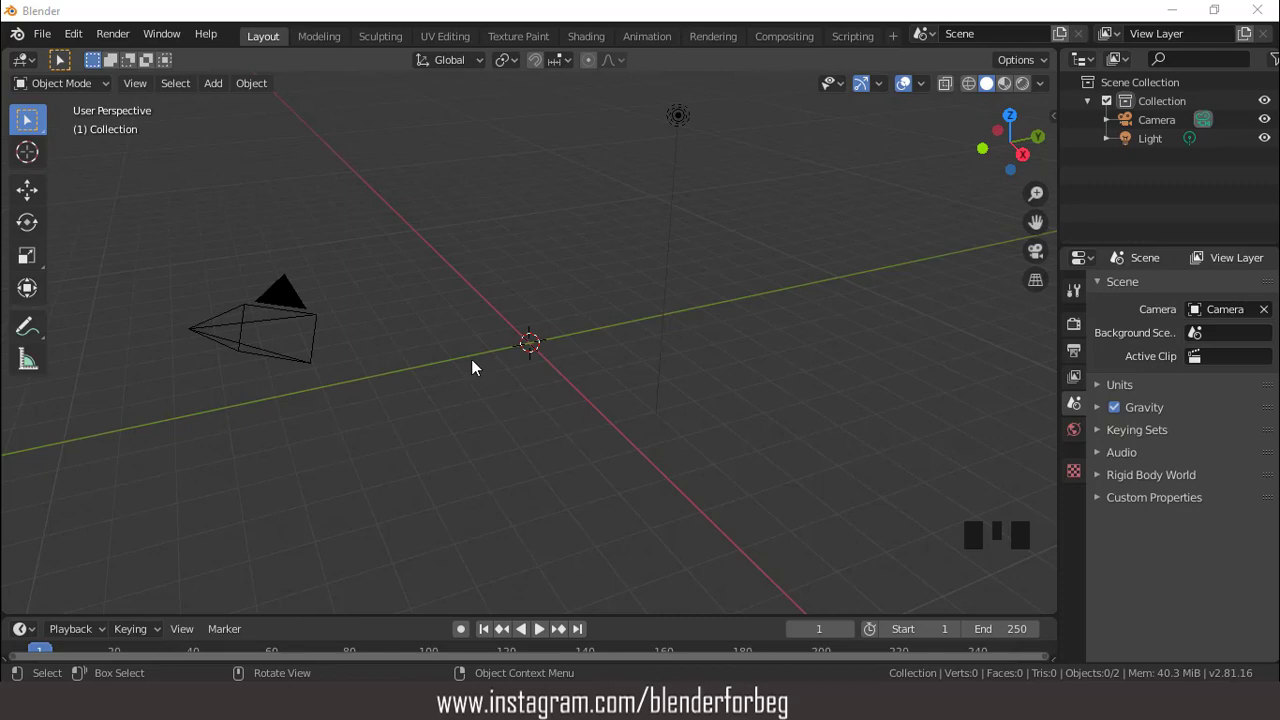
- Add a plane, rotate it 90° upright and view it from the front to stretch along X
left_click_drag(221, 90, 1206, 418)
left_click_drag(549, 357, 698, 298)
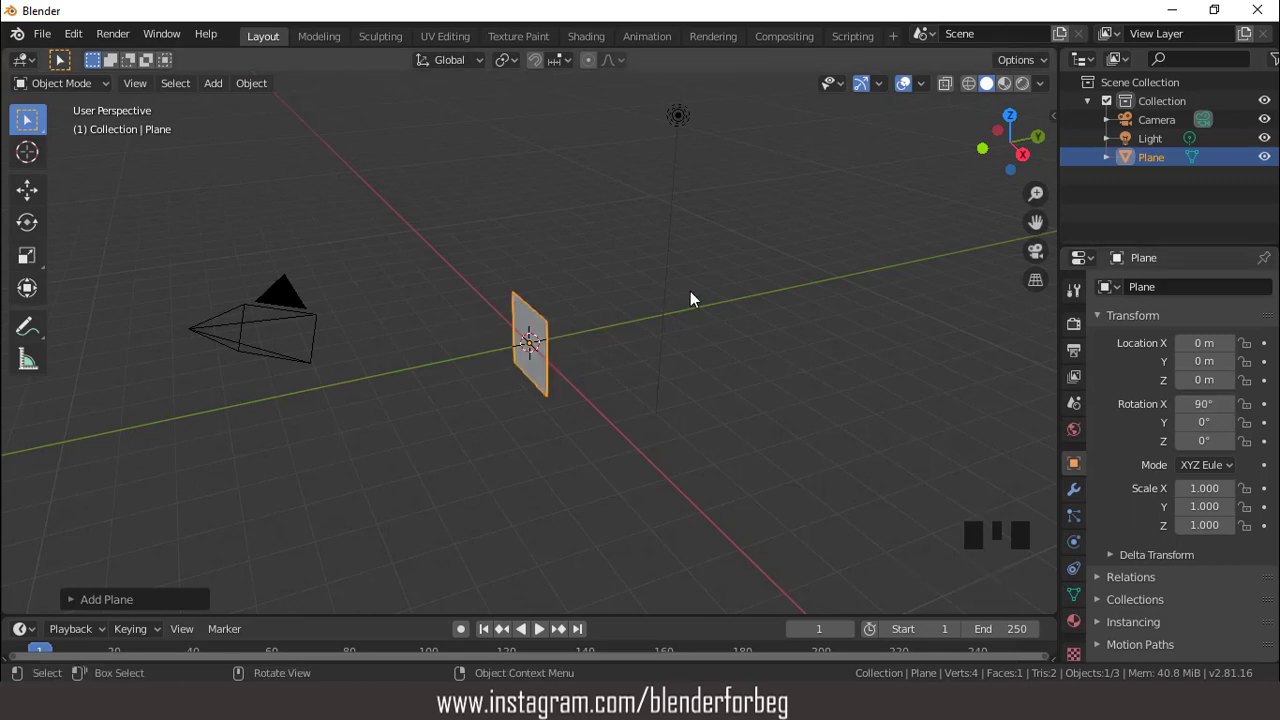
key("KP_1")
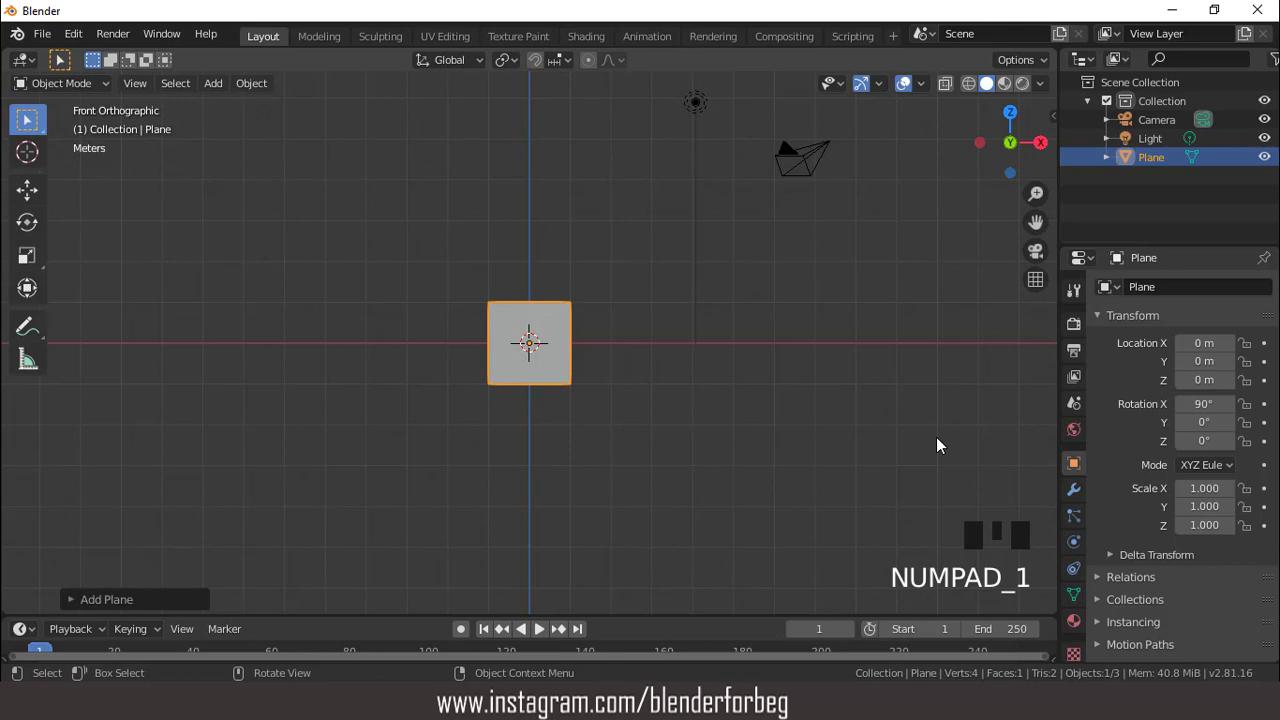
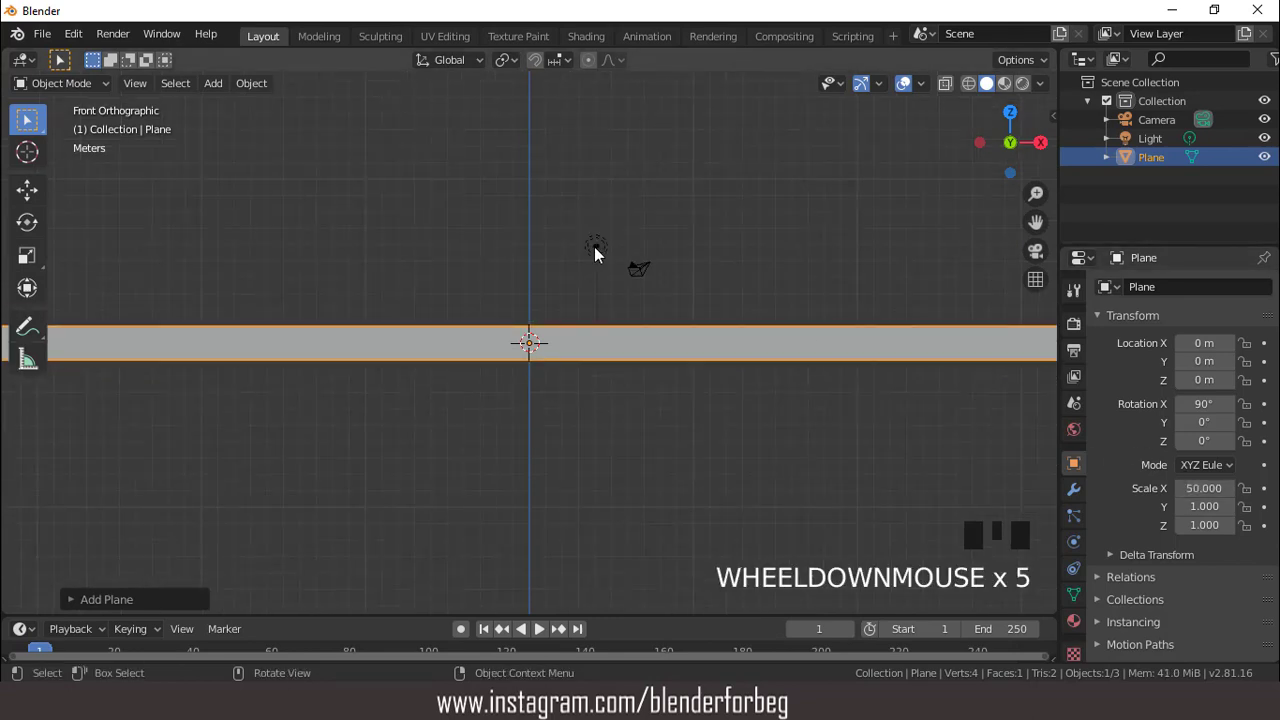
scroll("up", 3)
- Loop-cut and triangulate the strip, insetting each triangle individually for a truss pattern
key("Tab")
key("ctrl+r")
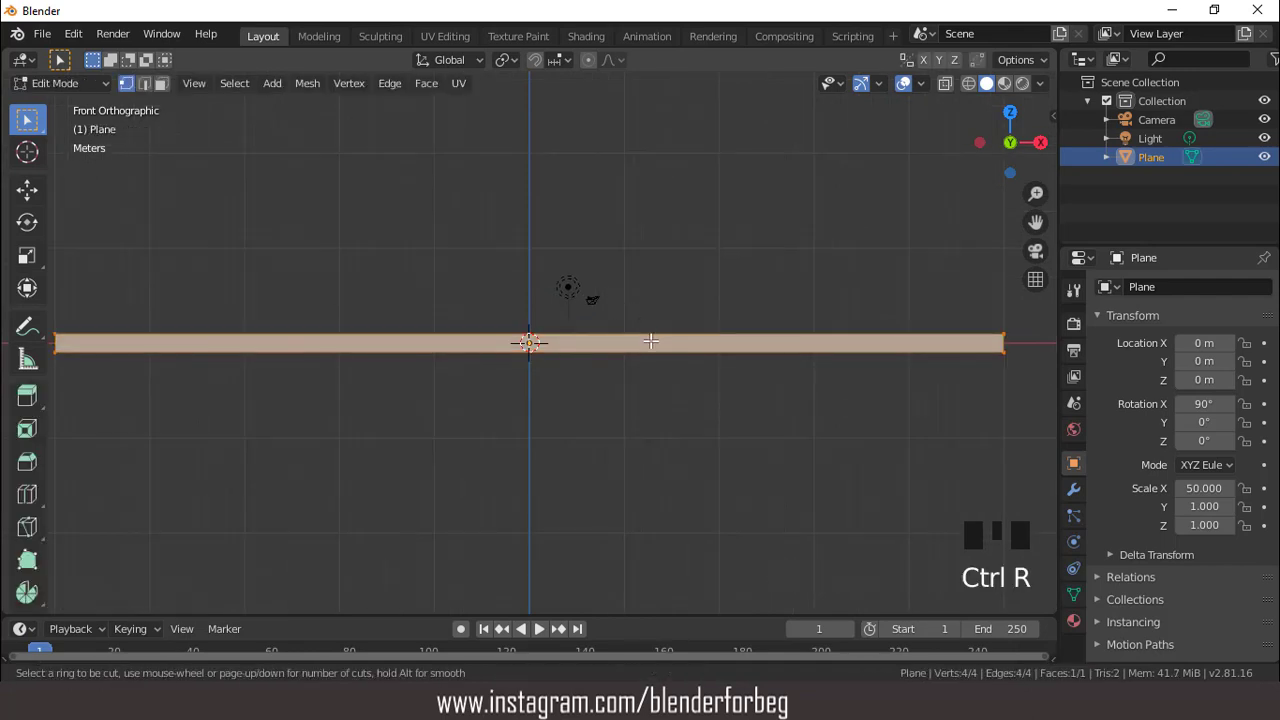
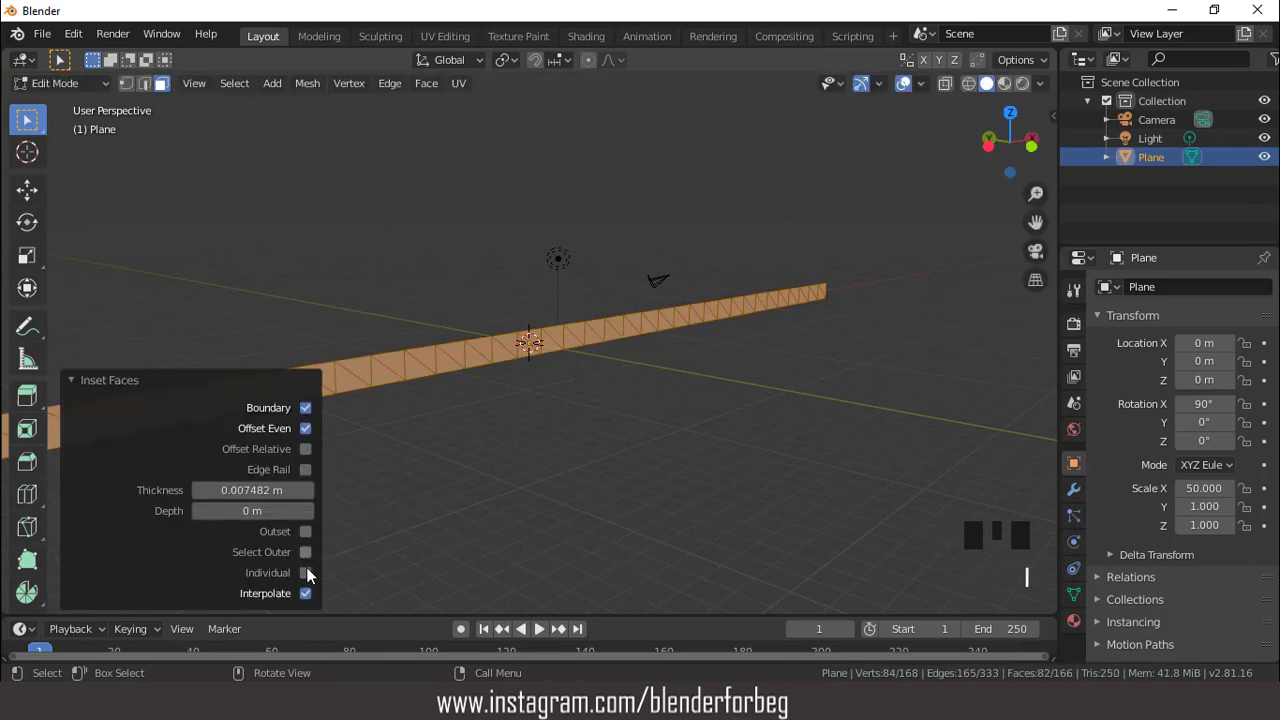
left_click(309, 576)
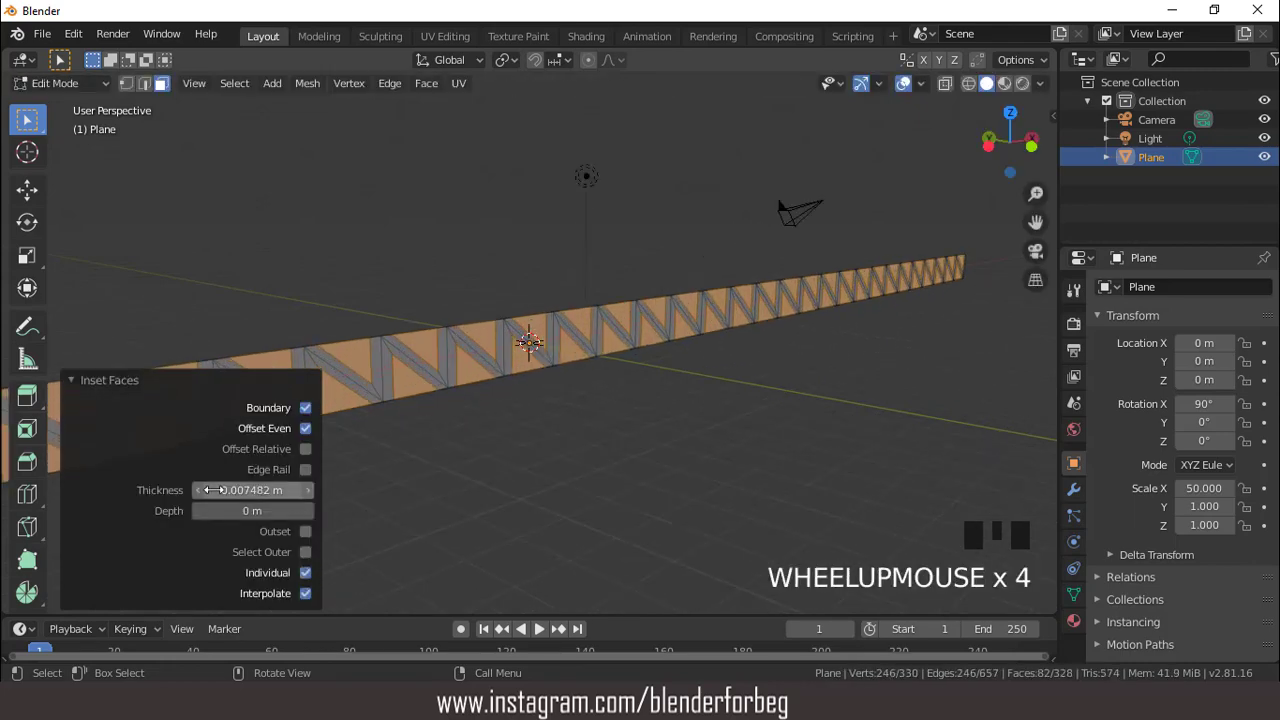
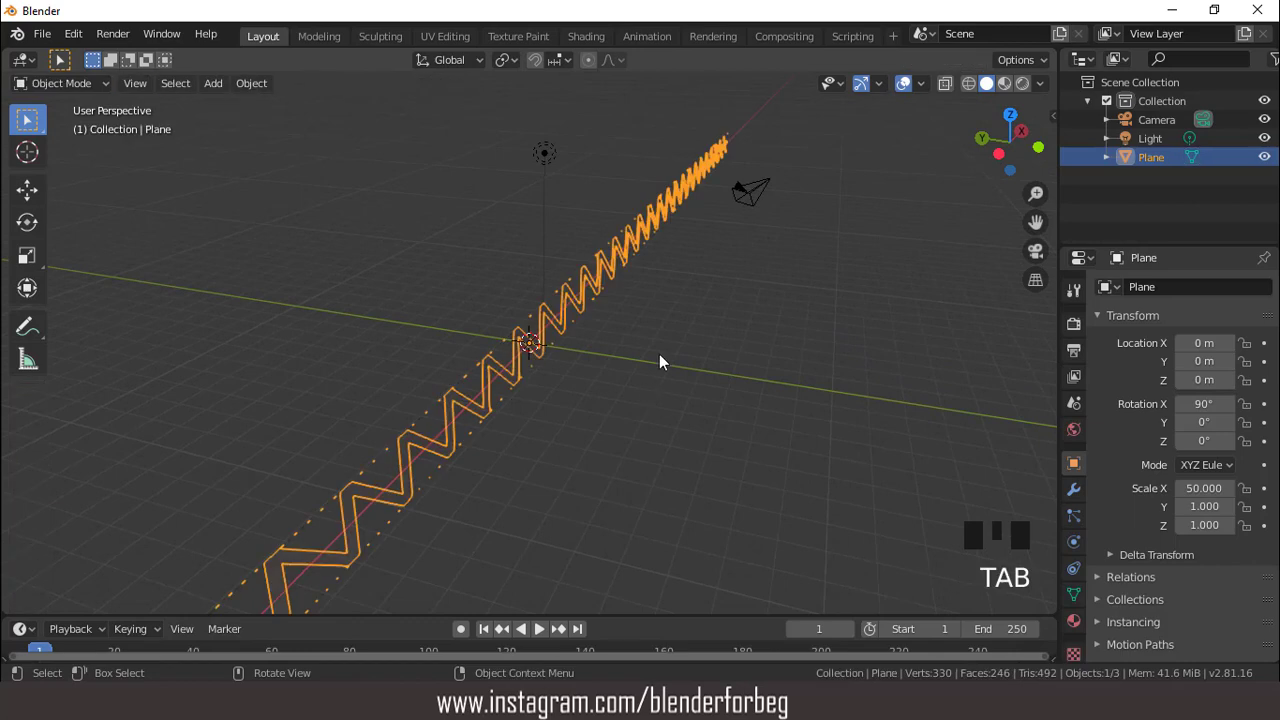
- Apply the strip's scale, location and rotation transforms
key("ctrl+a")
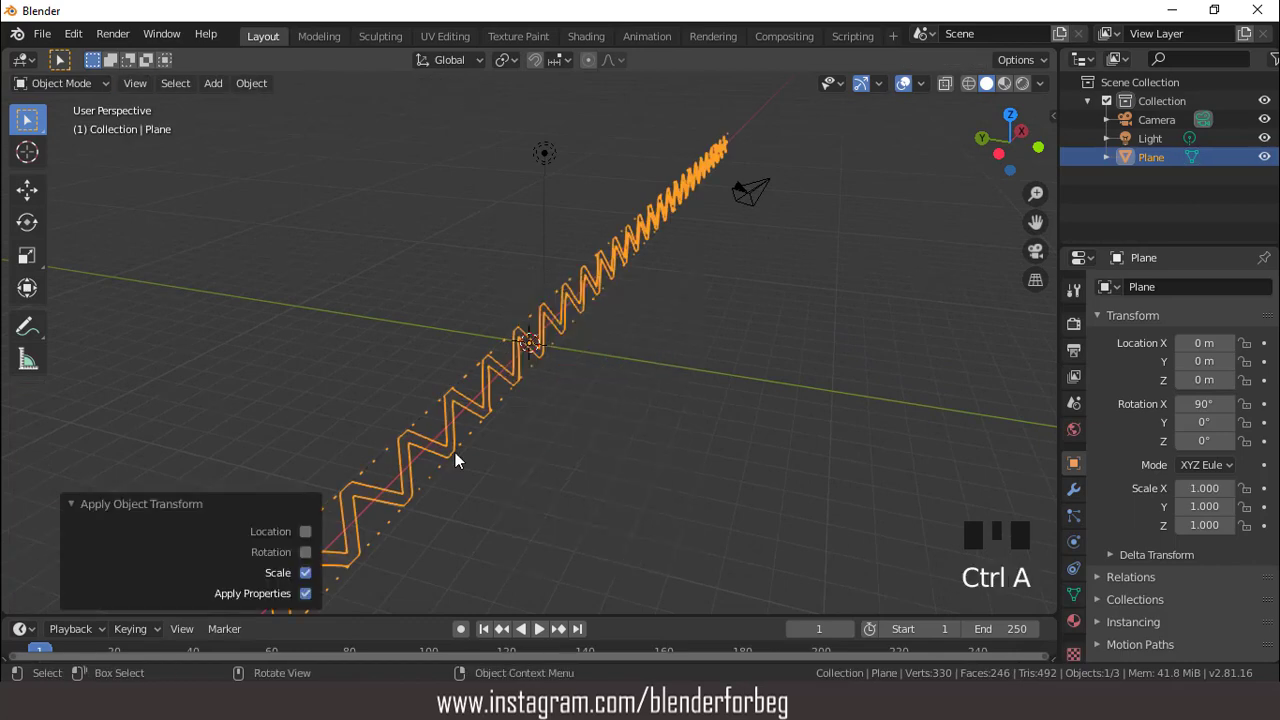
left_click(310, 548)
left_click(339, 516)
left_click_drag(492, 389, 1078, 492)
left_click_drag(1078, 492, 1113, 413)
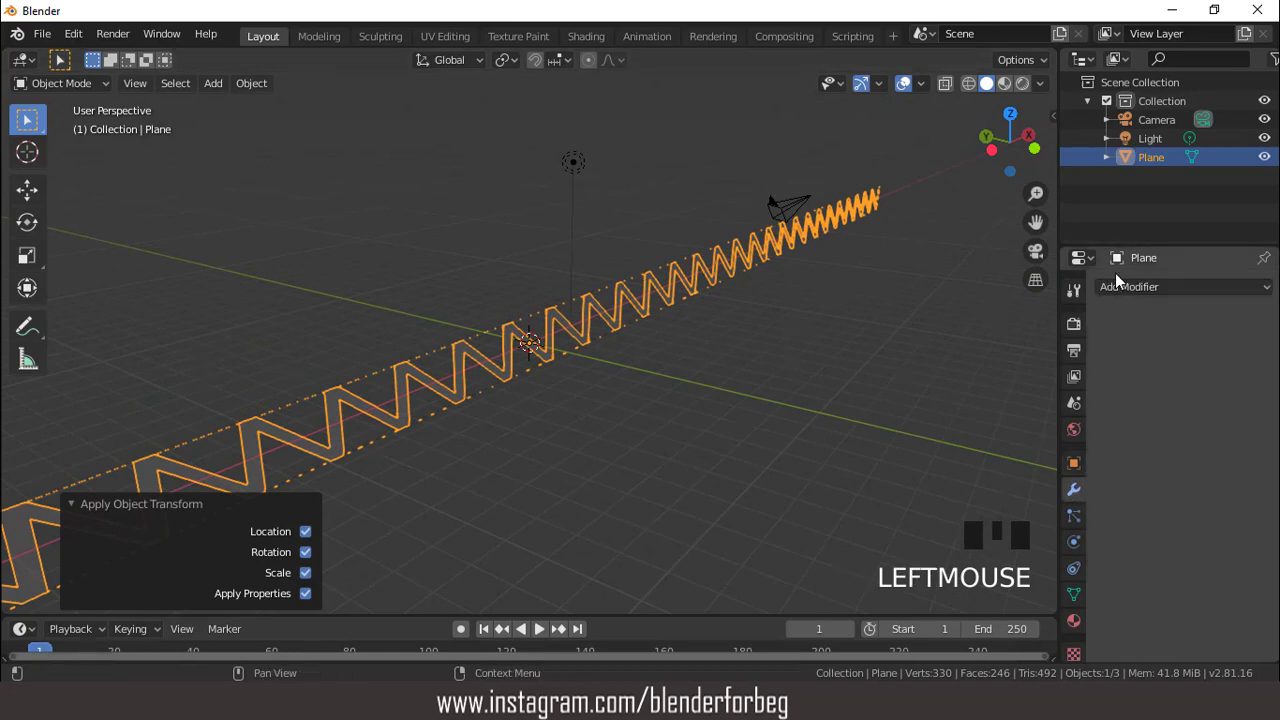
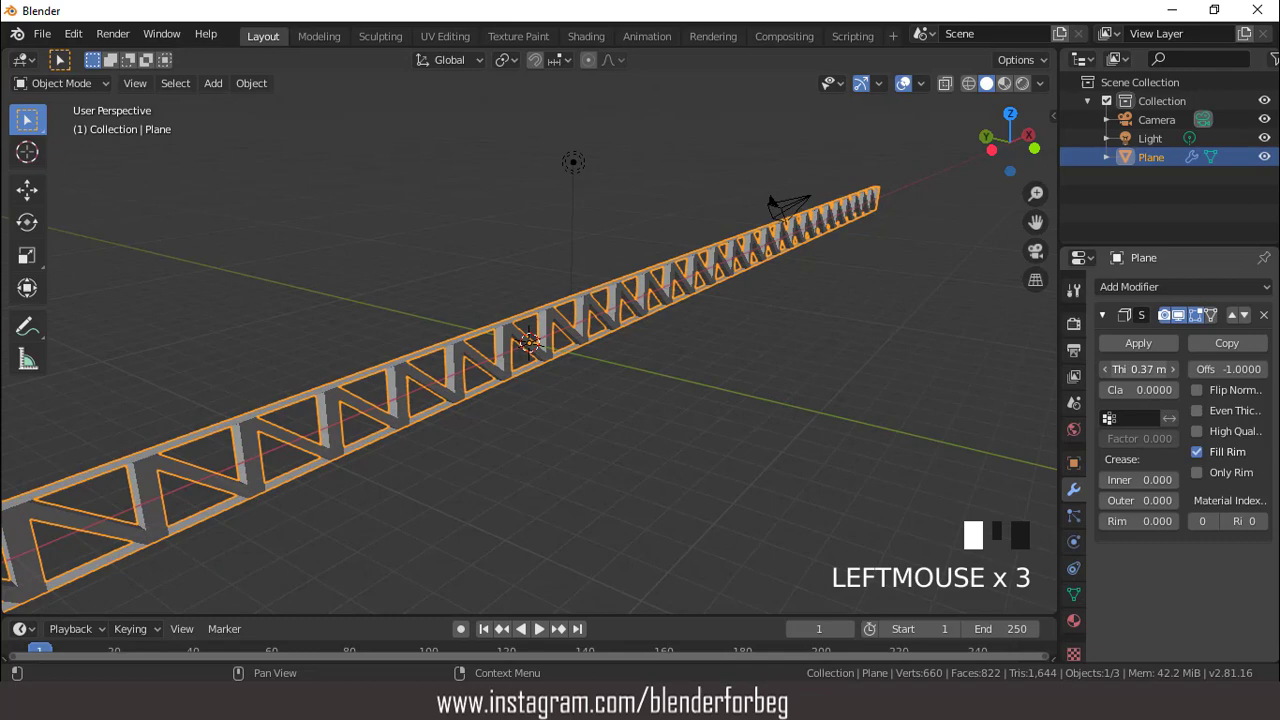
- Solidify the truss to about 0.66 m beam thickness and apply the modifier
left_click_drag(680, 328, 572, 316)
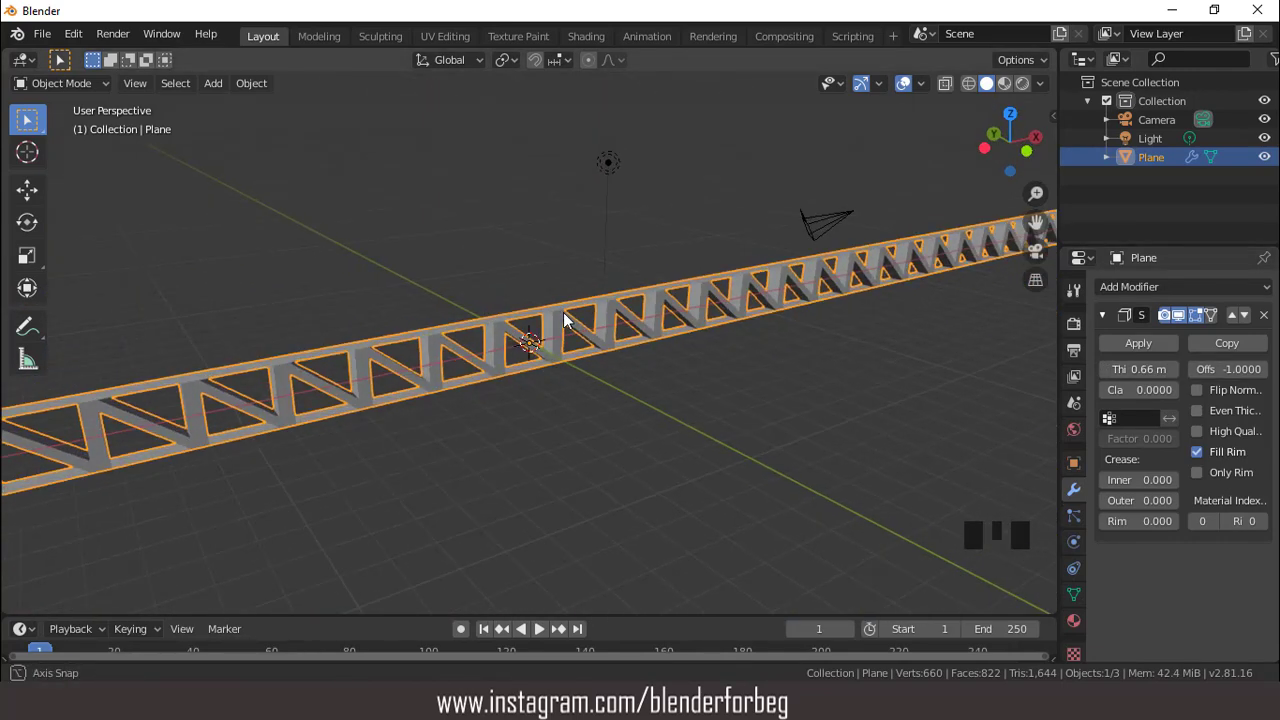
left_click(1133, 345)
left_click_drag(743, 339, 718, 328)
key("Tab")
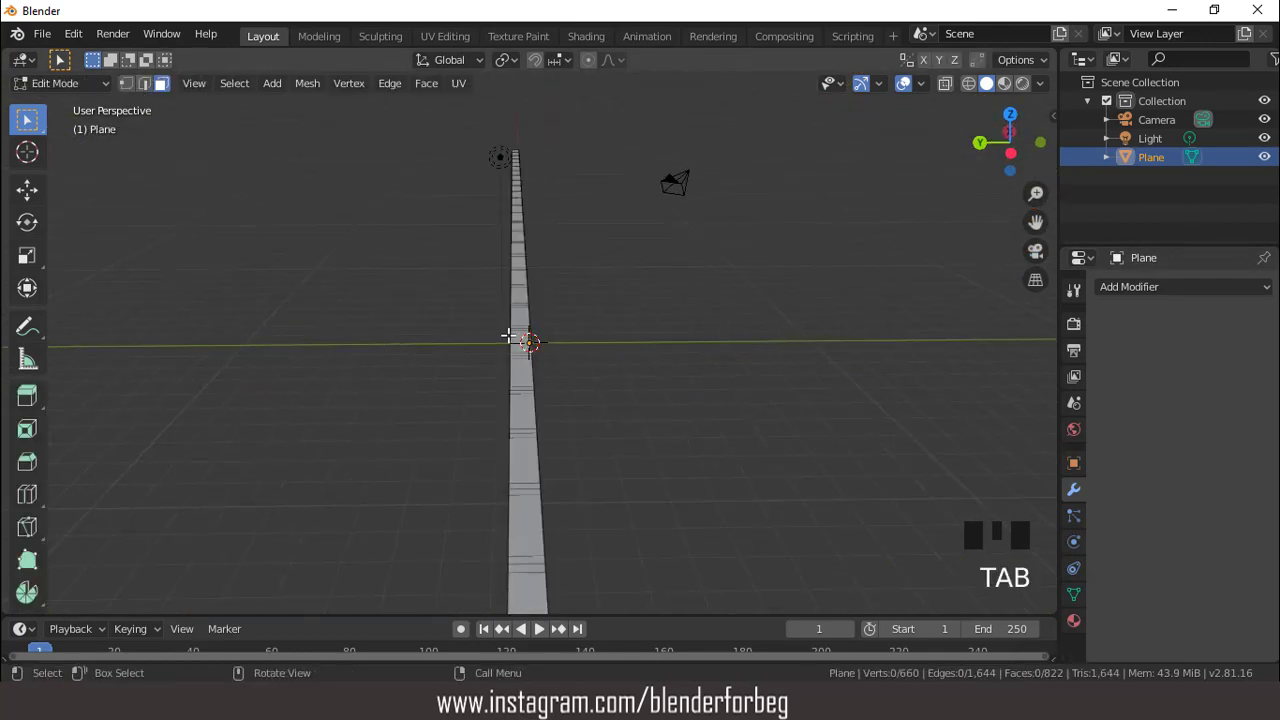
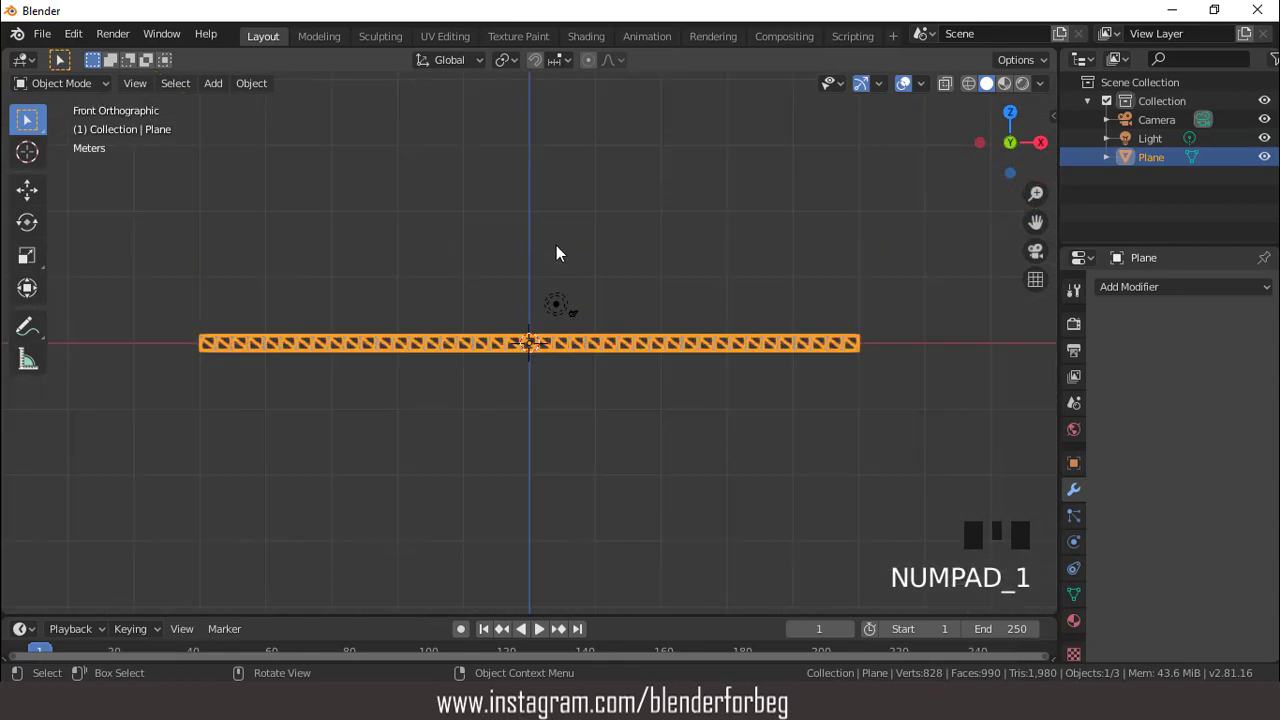
- Add a cylinder, scale it into a thin post and move it under the truss's left end
scroll("up", 3)
left_click_drag(228, 89, 416, 200)
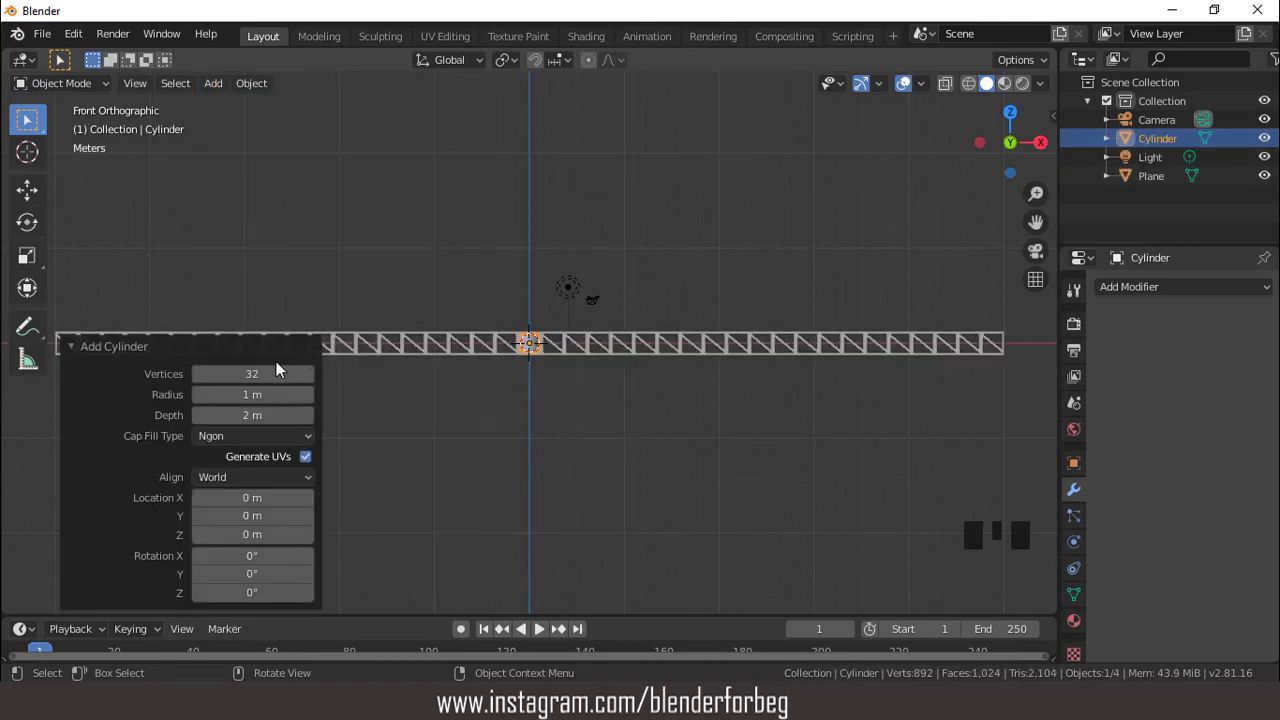
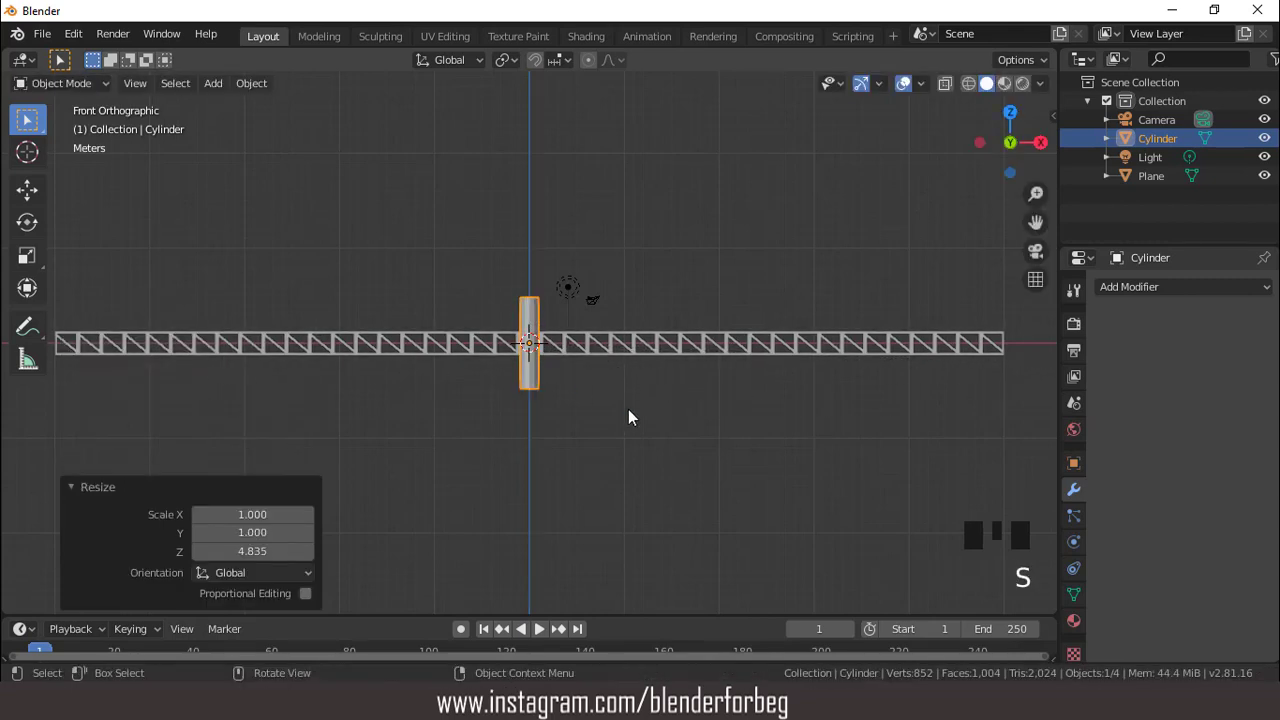
scroll("up", 3)
key("s")
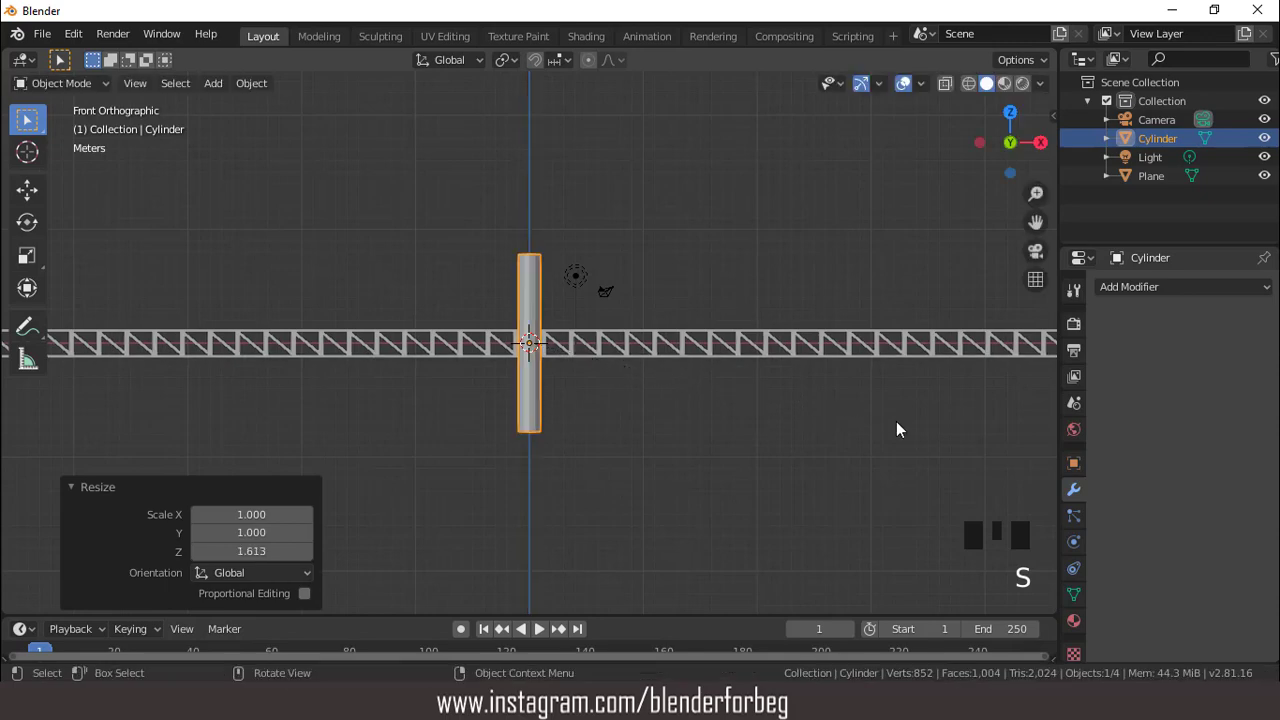
key("s")
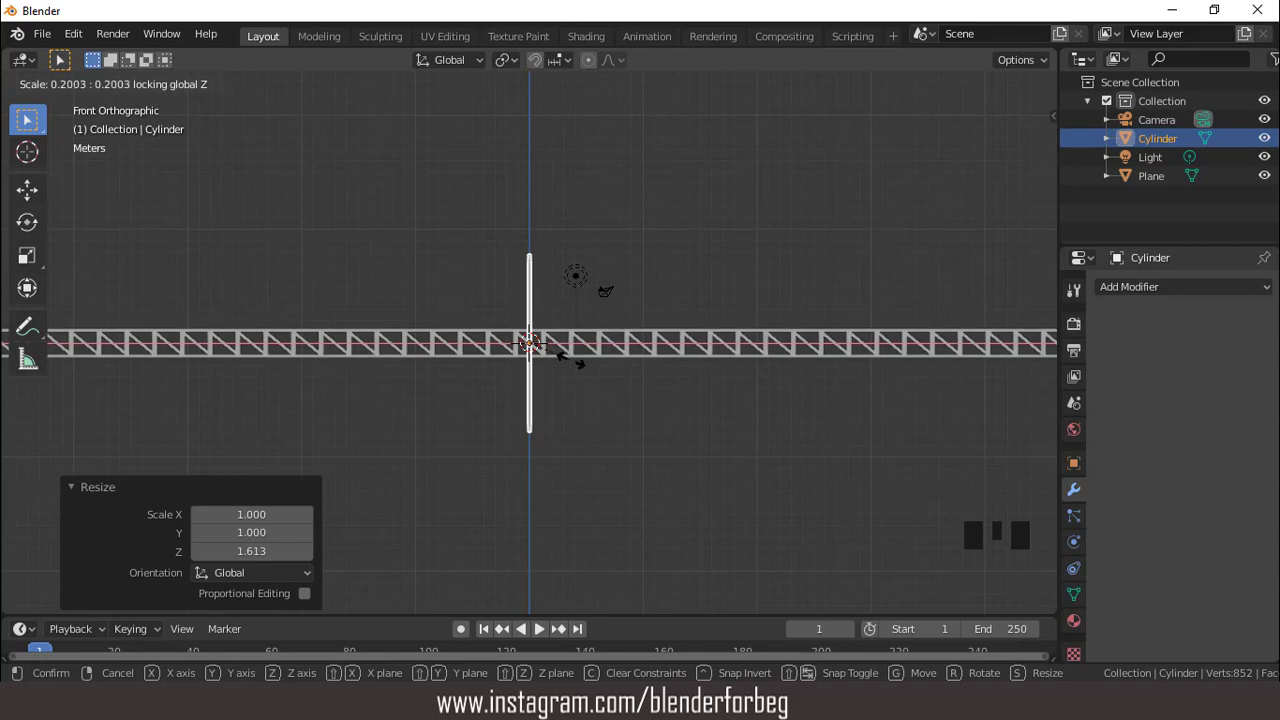
scroll("down", 3)
key("g")
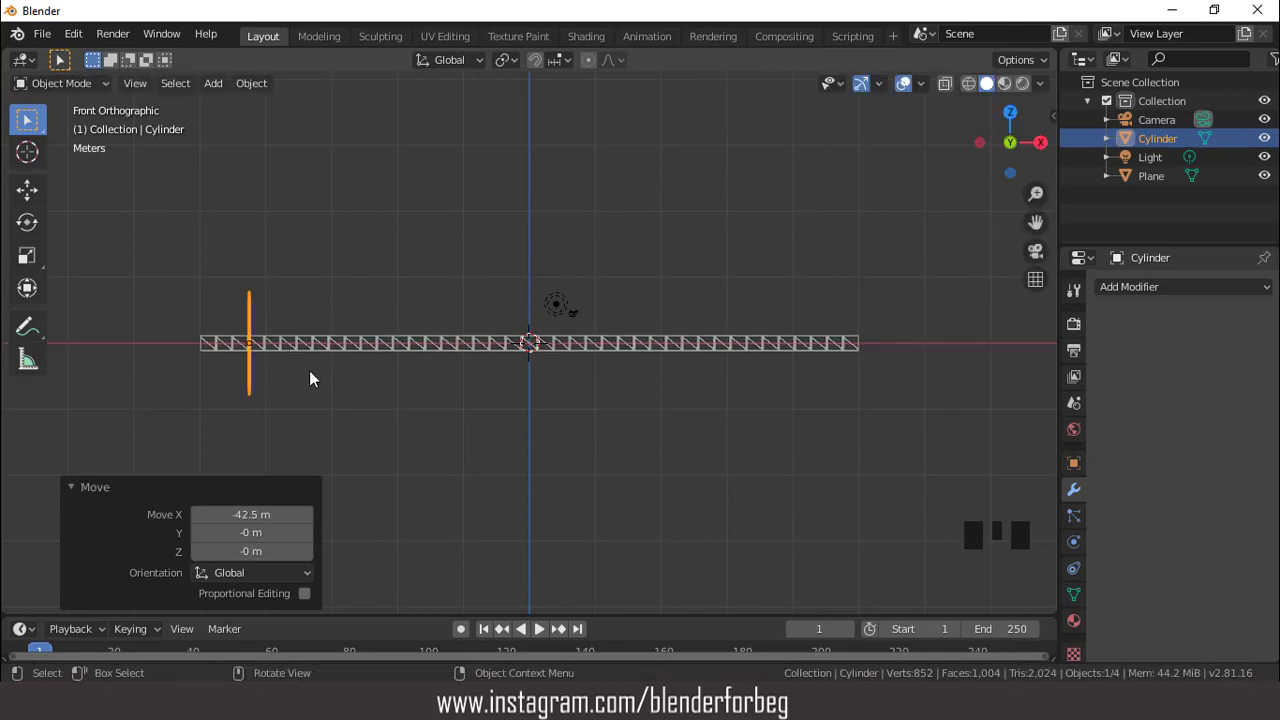
key("g")
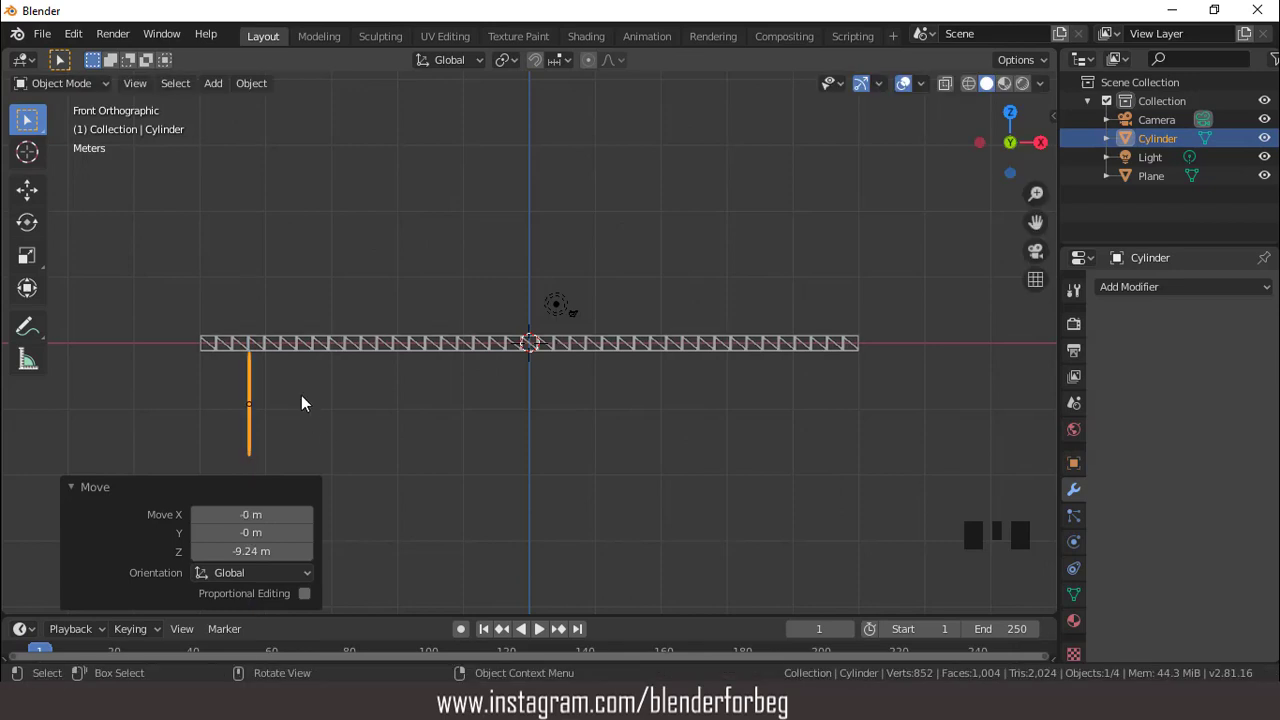
scroll("up", 3)
scroll("down", 3)
- Lengthen the cable up to the truss, nudge it along X and thin its cross-section further
key("ctrl+KP_4")
key("ctrl+KP_4")
key("ctrl+KP_4")
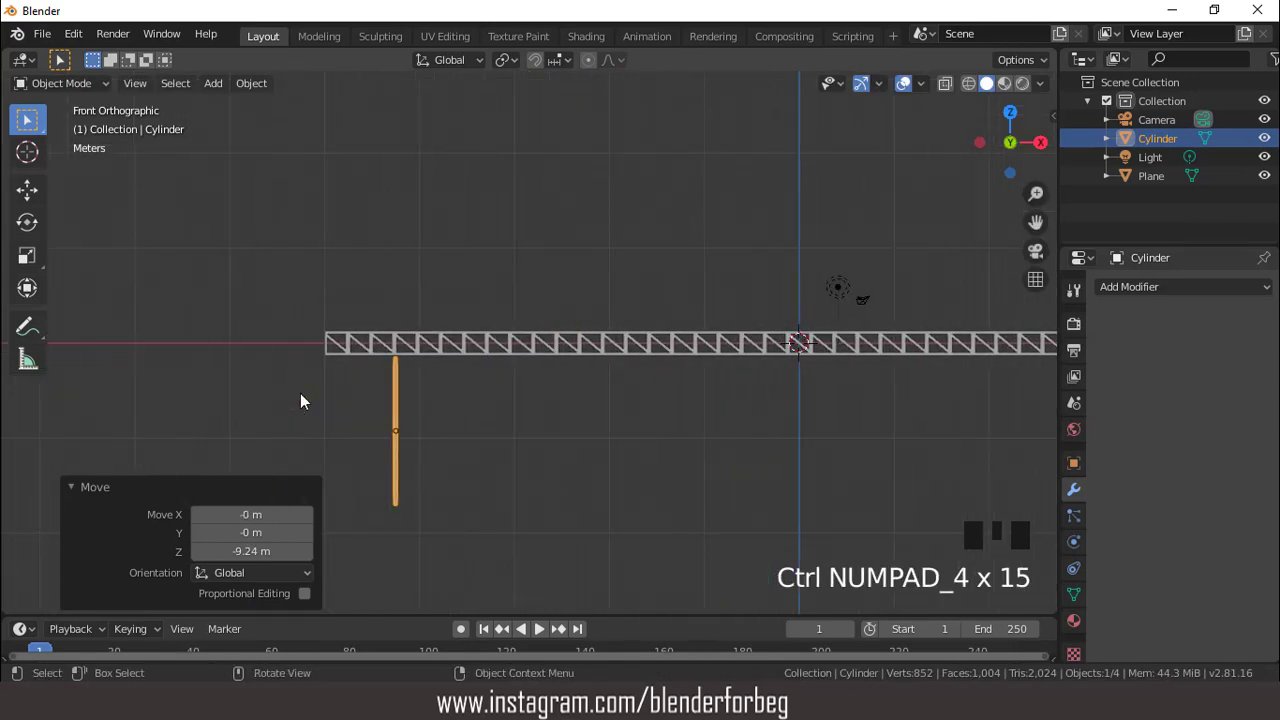
key("s")
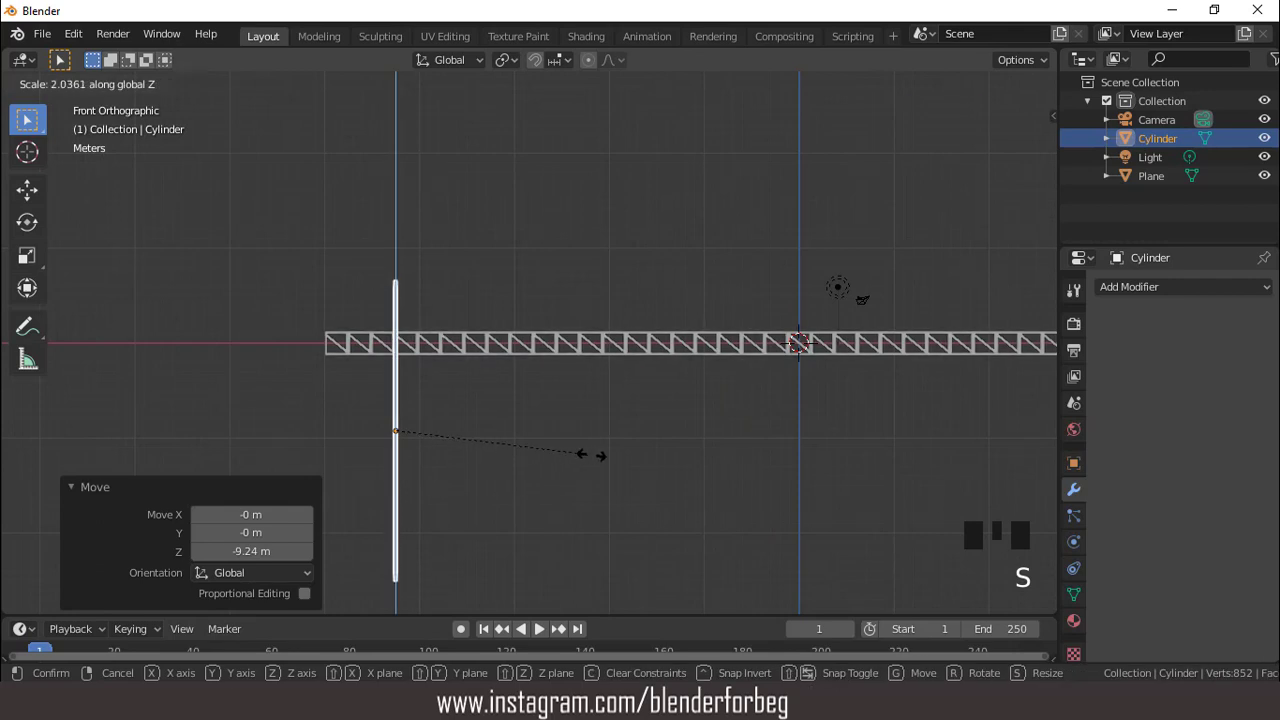
key("g")
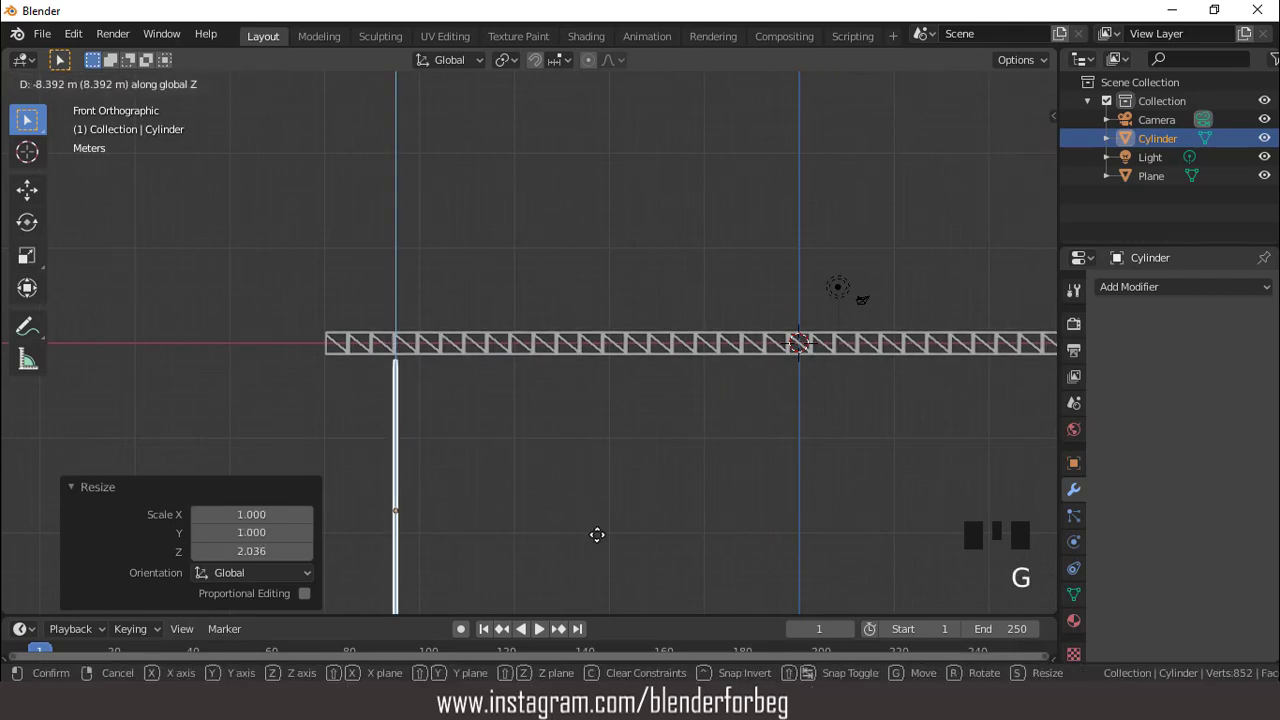
scroll("up", 3)
key("g")
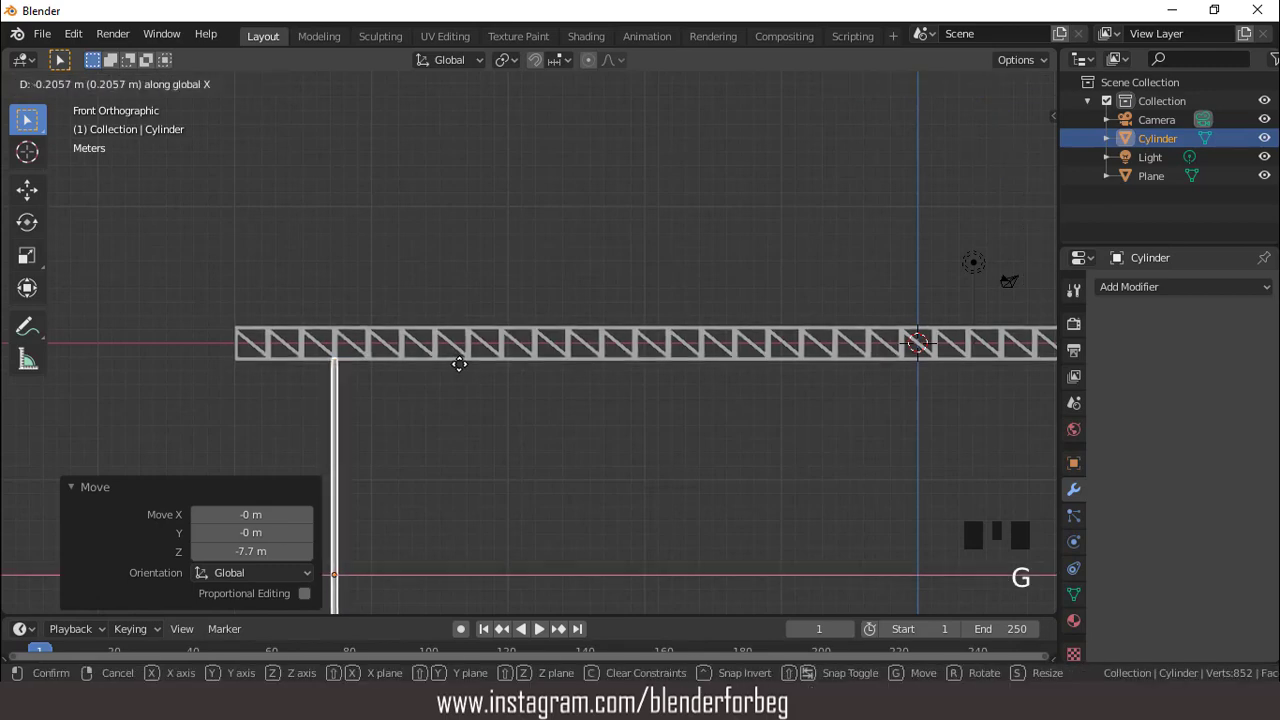
scroll("down", 3)
key("s")
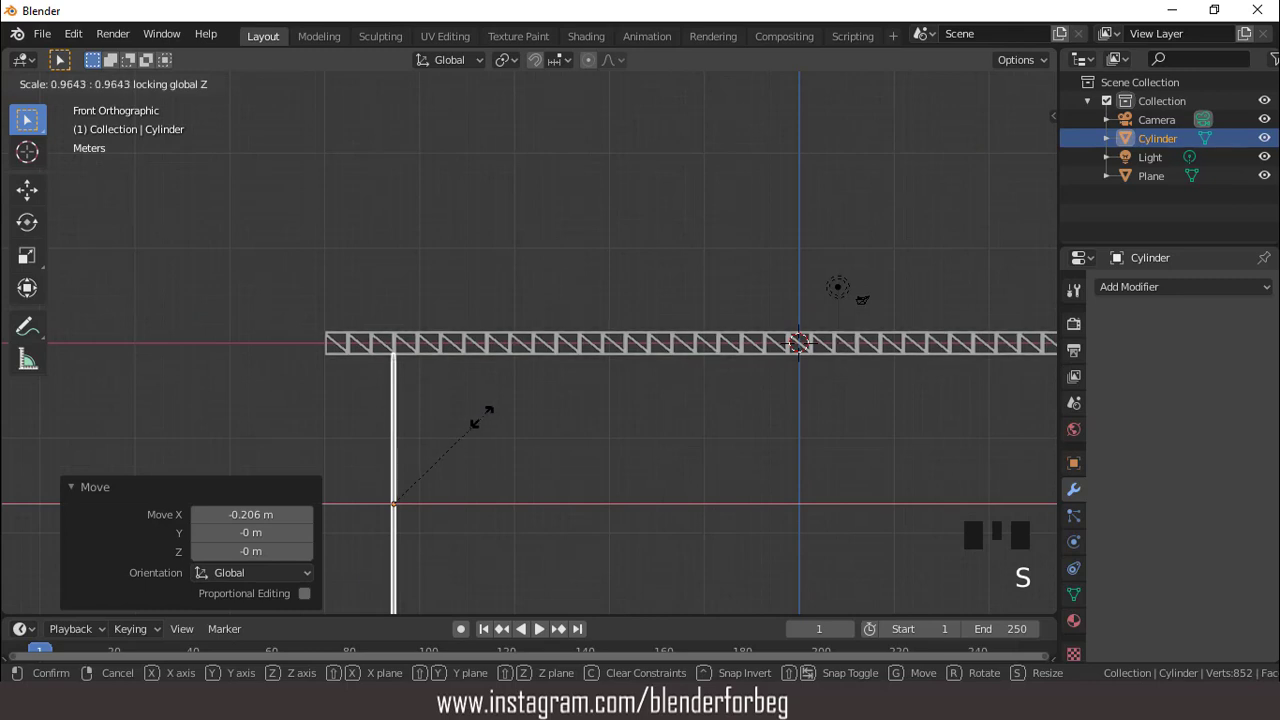
scroll("down", 3)
scroll("up", 3)
- Apply the cable cylinder's location, rotation and scale
key("ctrl+a")
left_click(312, 554)
left_click_drag(312, 535, 376, 489)
scroll("down", 3)
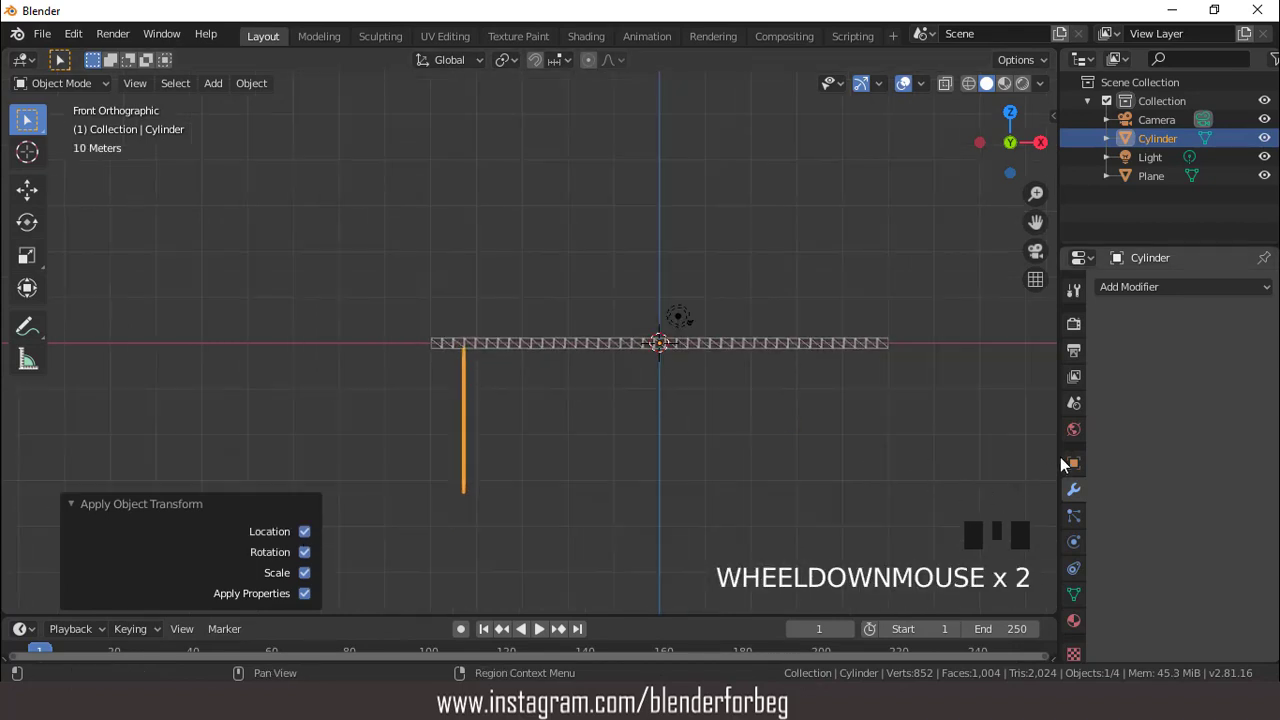
- Array the cable into 23 evenly spaced posts along the truss, tuning the spacing to fit
left_click_drag(1127, 291, 909, 333)
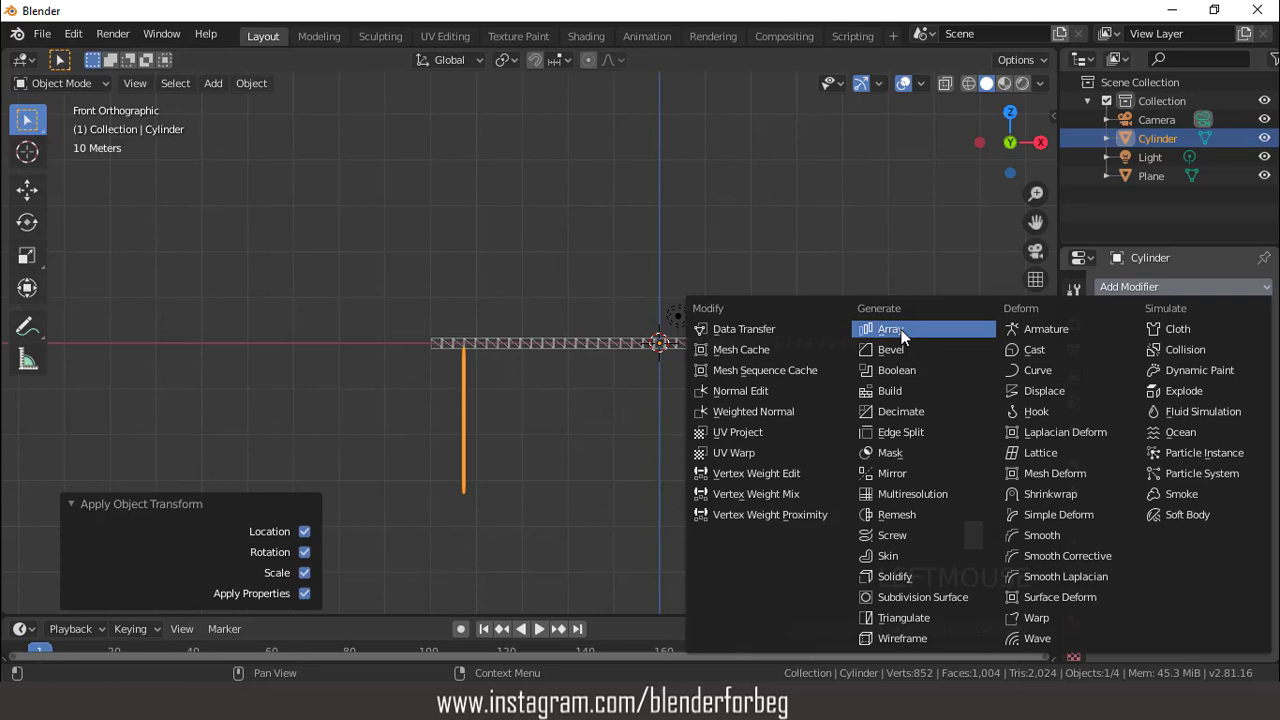
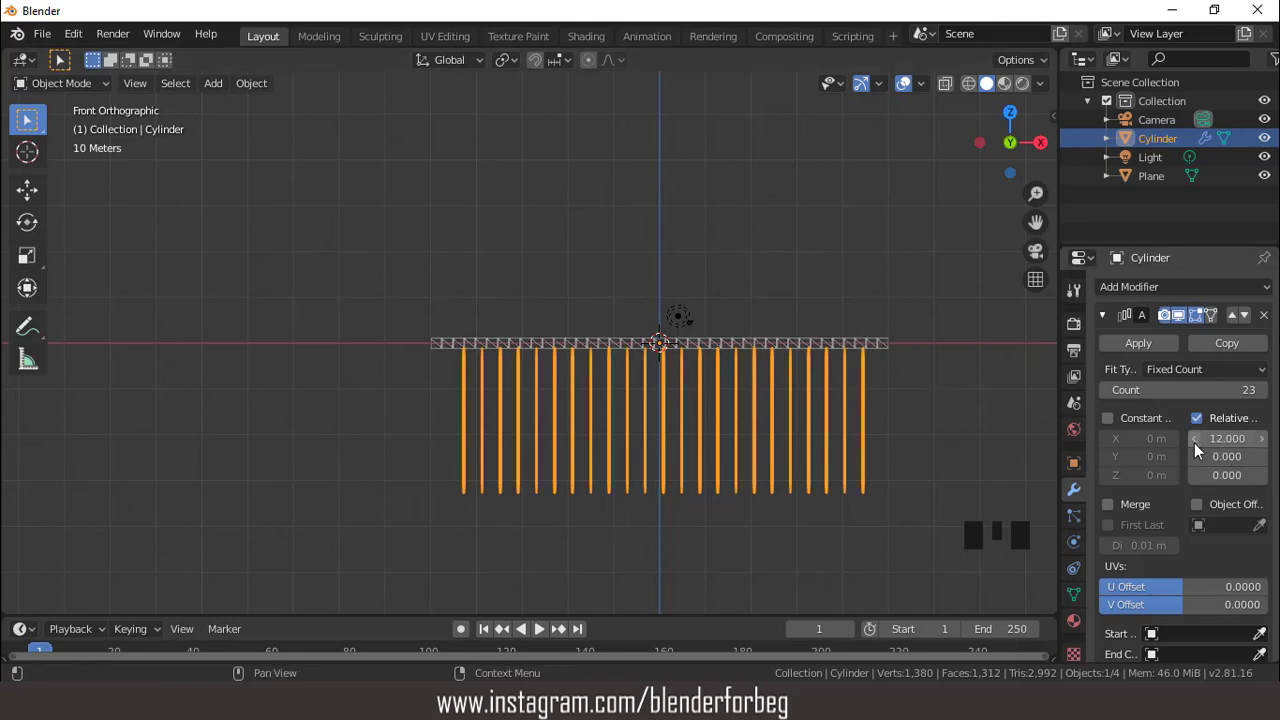
left_click_drag(1202, 450, 951, 413)
scroll("up", 3)
scroll("down", 3)
left_click_drag(738, 379, 686, 380)
scroll("up", 3)
left_click_drag(670, 375, 630, 404)
scroll("up", 3)
left_click_drag(580, 406, 516, 404)
key("Tab")
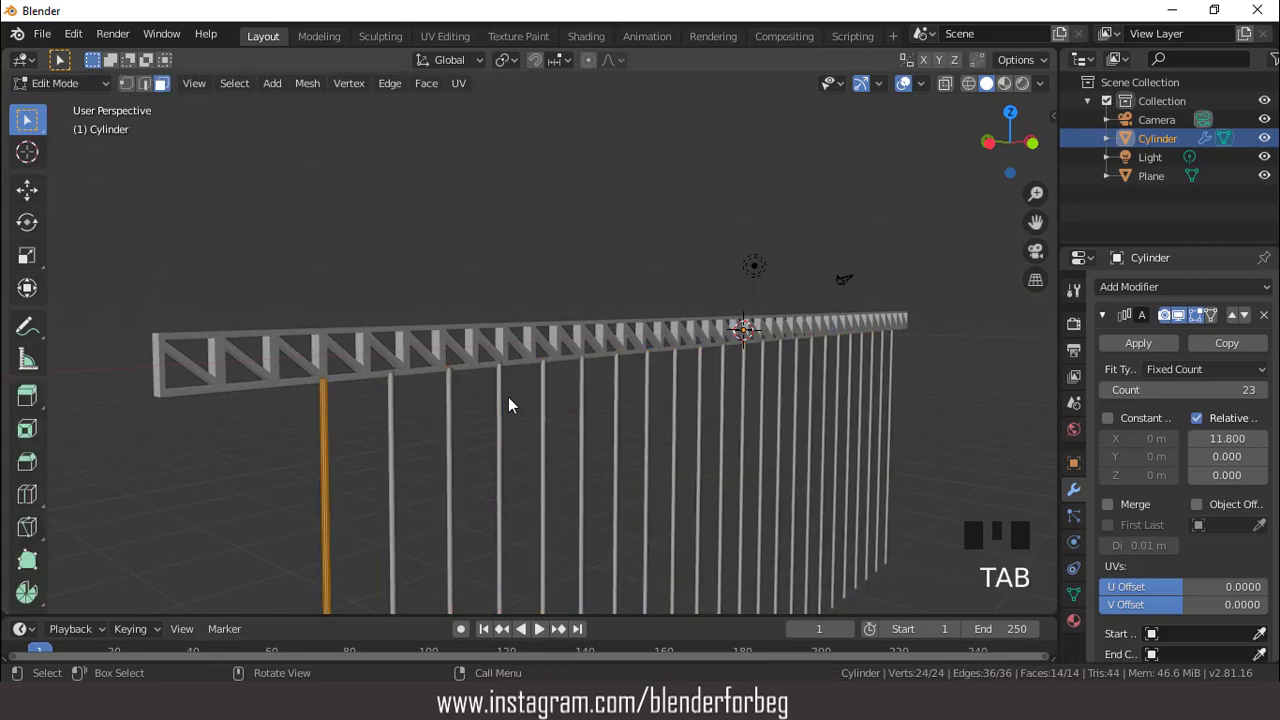
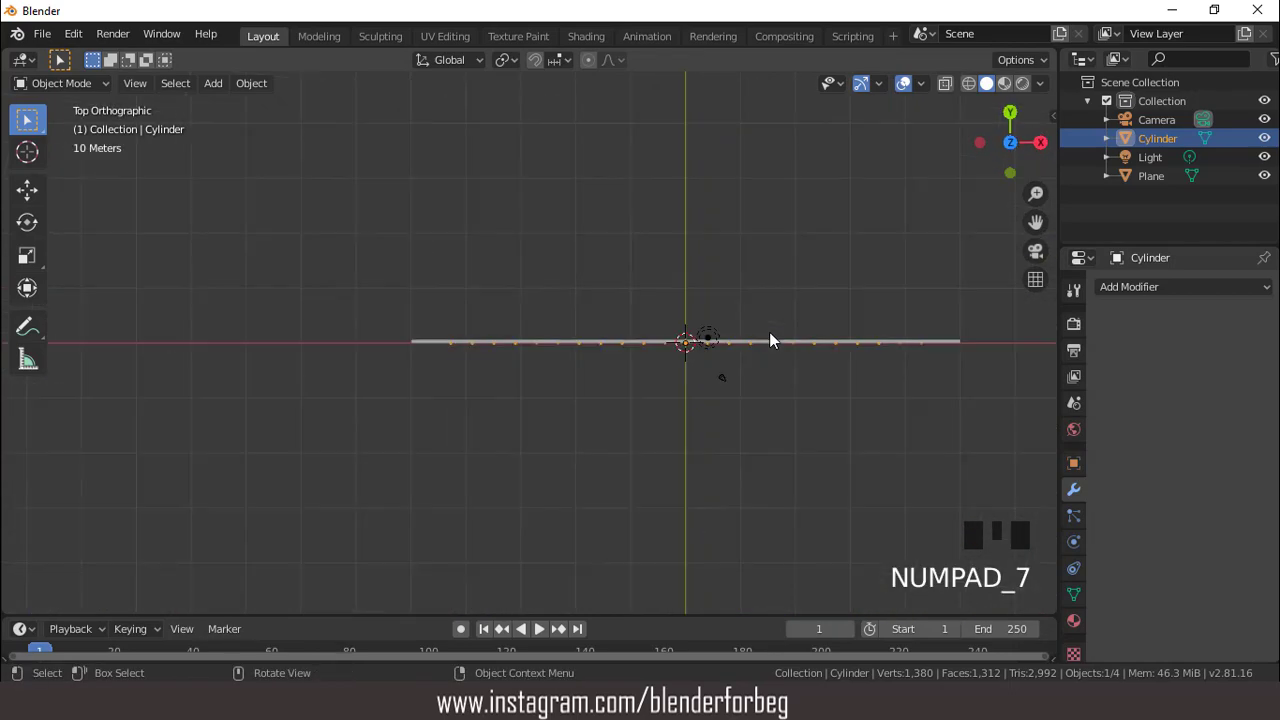
- Select the cables and truss together and join them into one object
scroll("up", 3)
key("ctrl+KP_6")
key("ctrl+KP_6")
key("ctrl+KP_6")
key("ctrl+KP_6")
key("ctrl+KP_6")
key("ctrl+KP_6")
scroll("up", 3)
left_click_drag(757, 291, 719, 327)
left_click(719, 327)
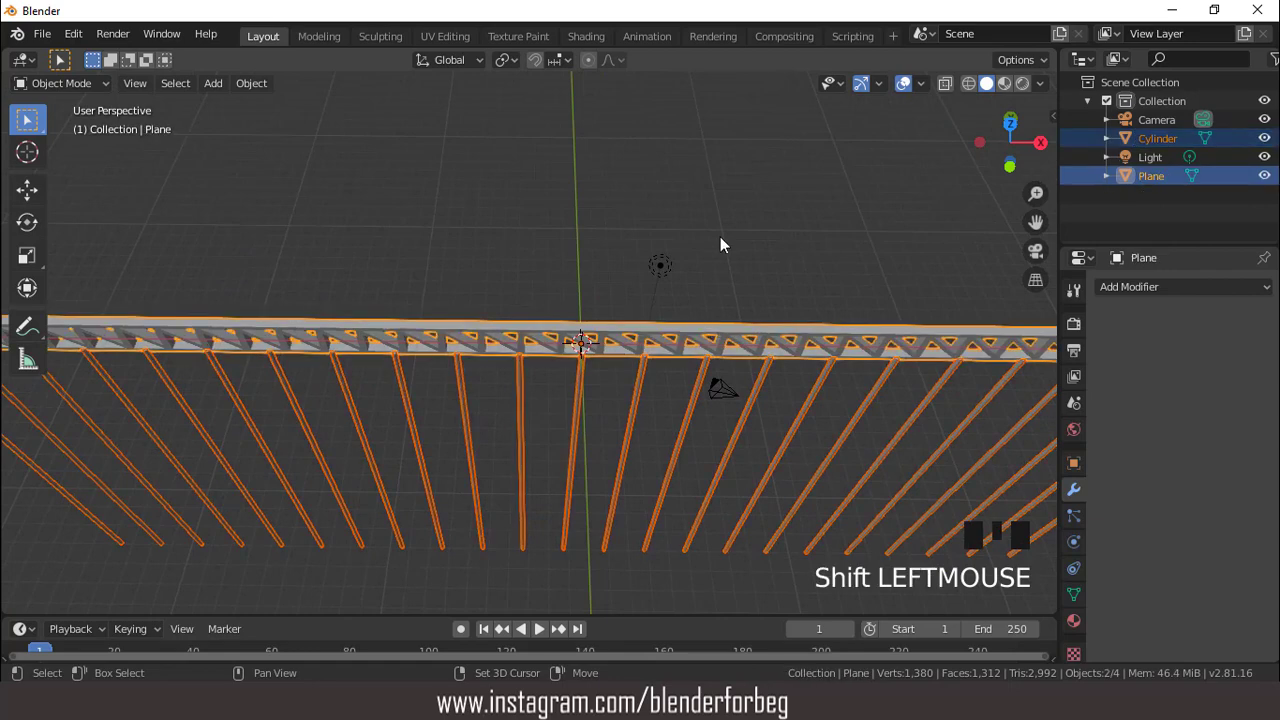
key("ctrl+j")
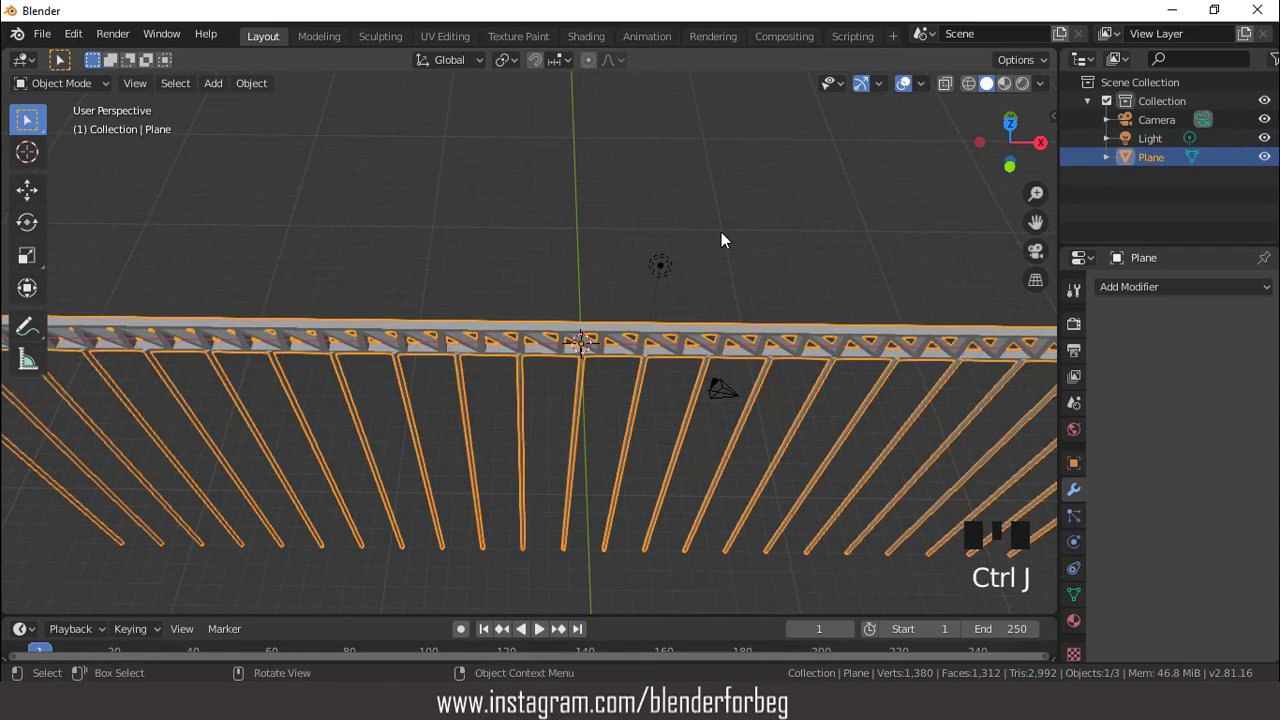
- With proportional editing on, move the middle vertices in Z to bend the frame into an arch
key("Tab")
key("KP_7")
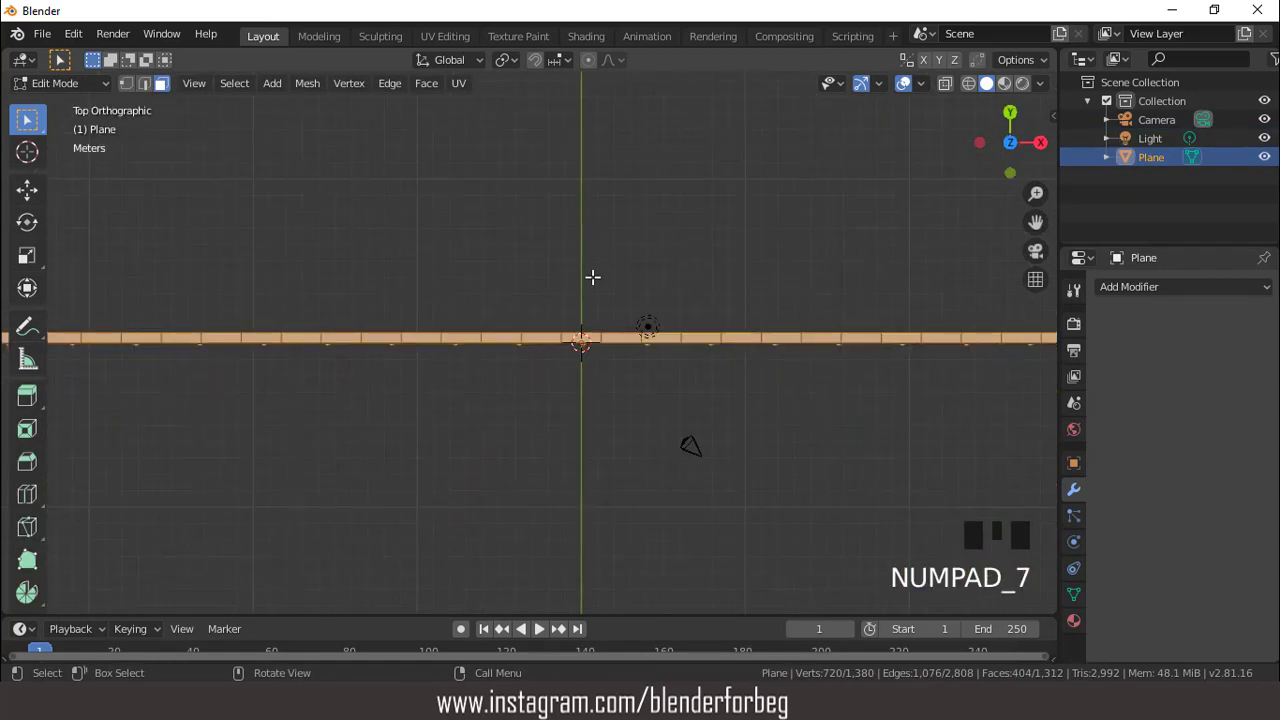
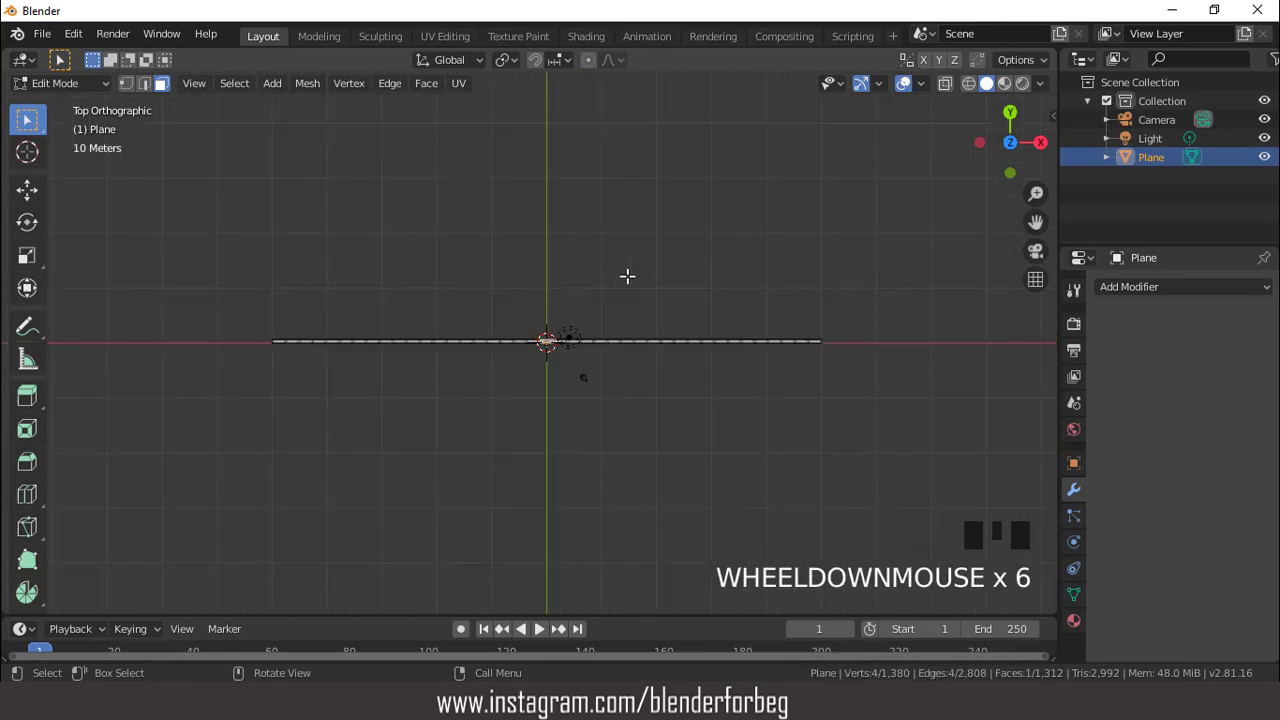
key("KP_1")
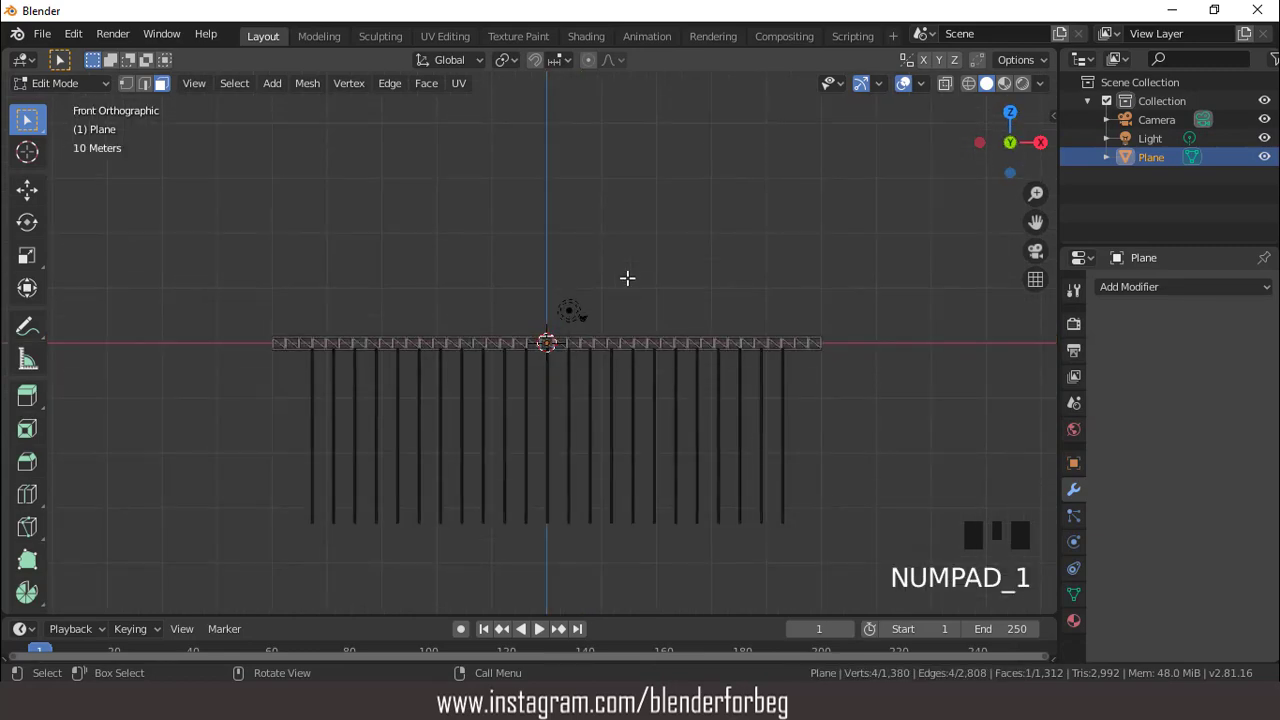
left_click(592, 66)
key("g")
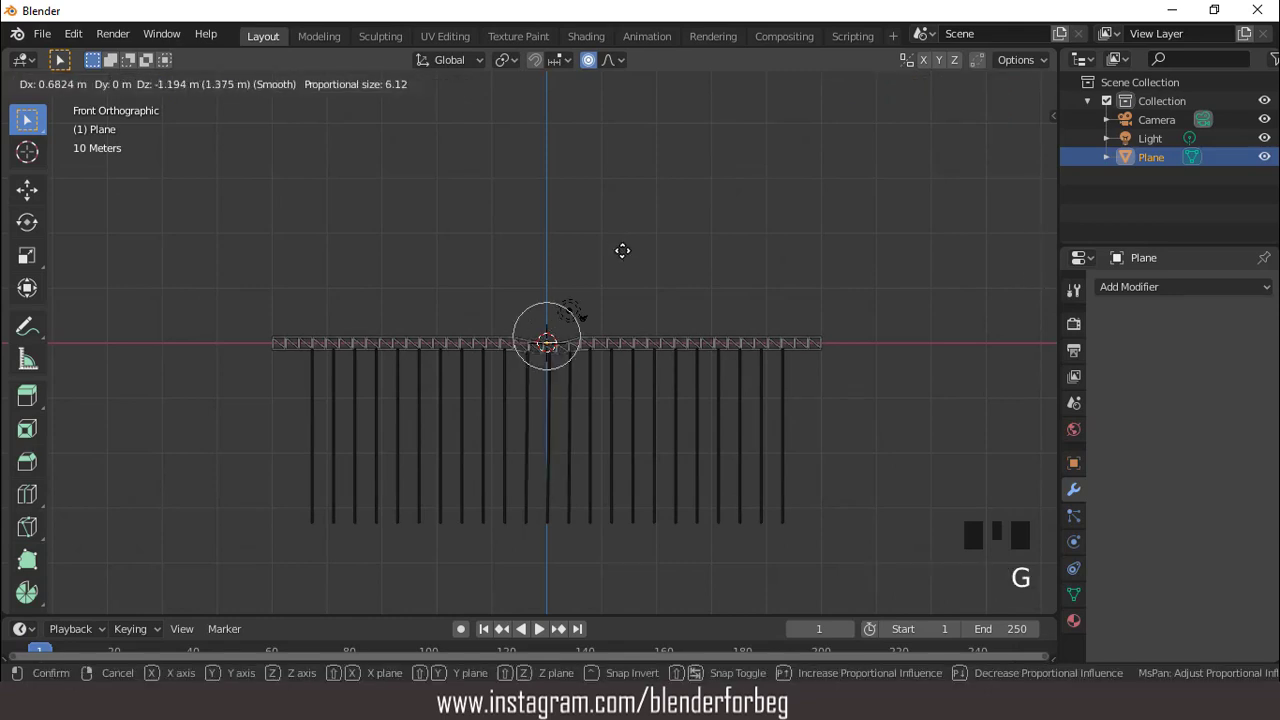
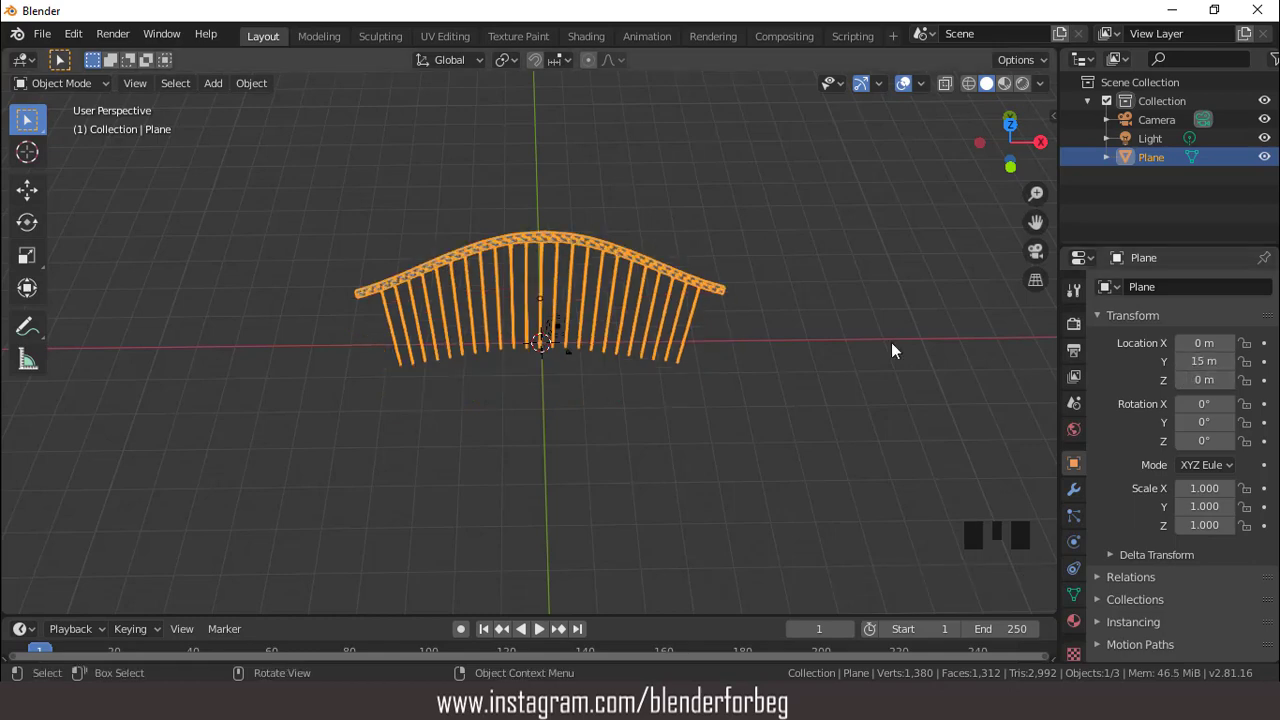
- Orbit around the arched truss and look straight down at it from above
left_click_drag(721, 335, 708, 350)
key("KP_7")
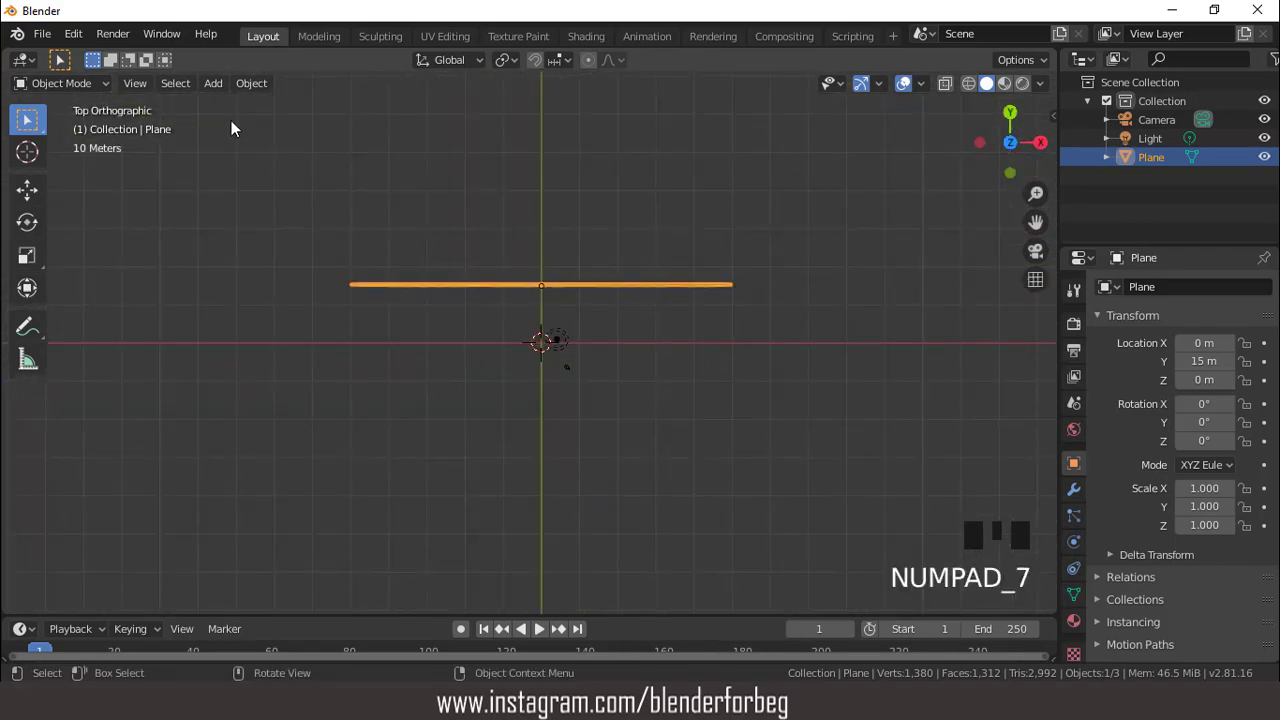
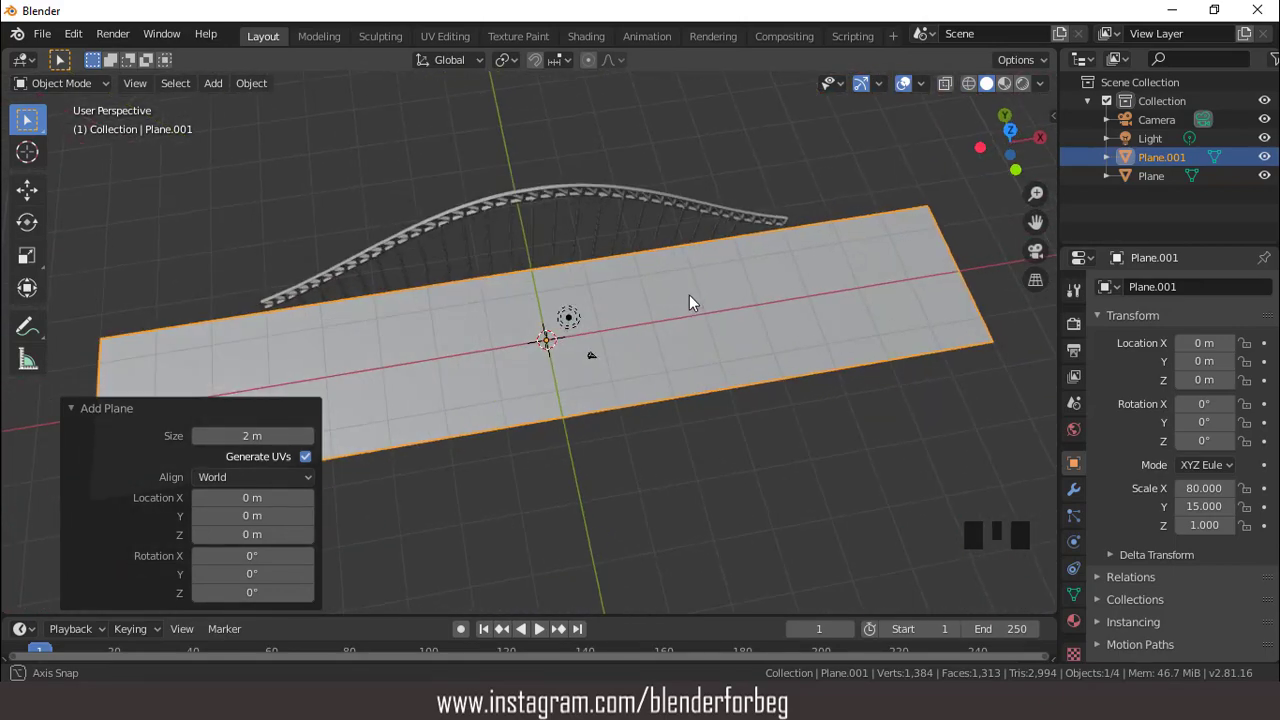
- In top view, move the arch along Y to about 14.052 so it lines the deck's edge
key("KP_7")
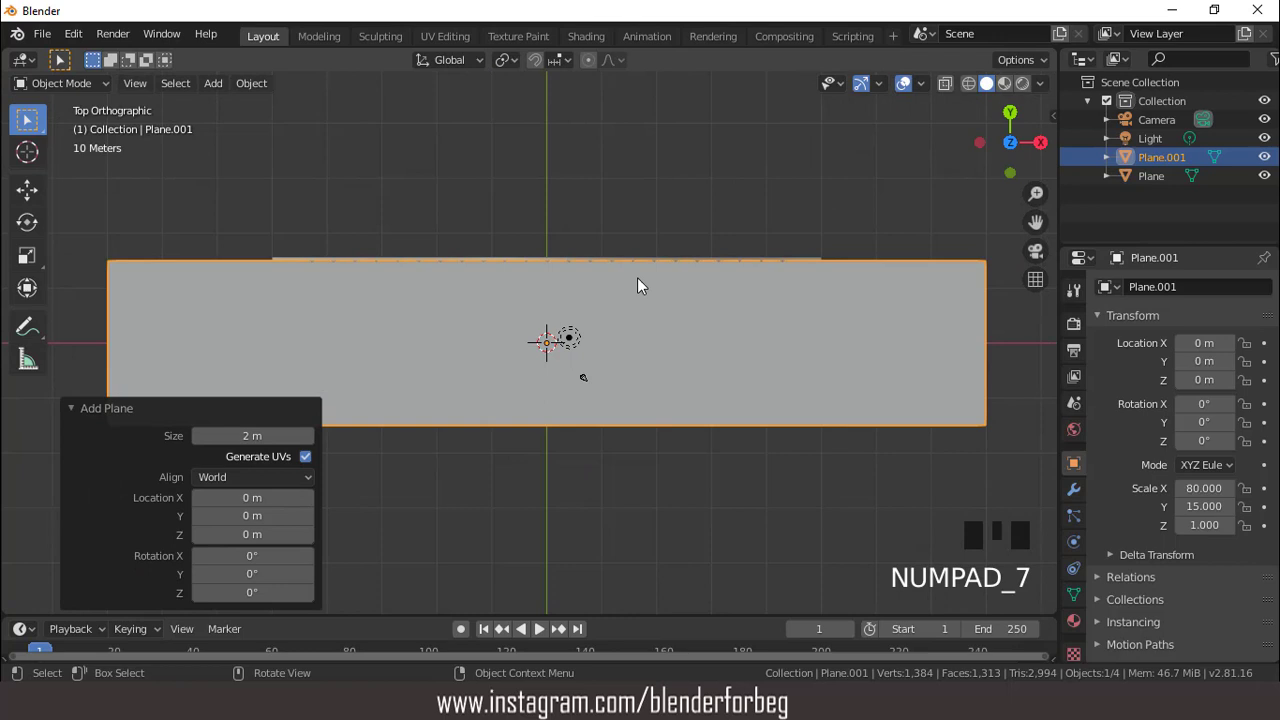
left_click(628, 262)
scroll("up", 3)
left_click(878, 130)
key("g")
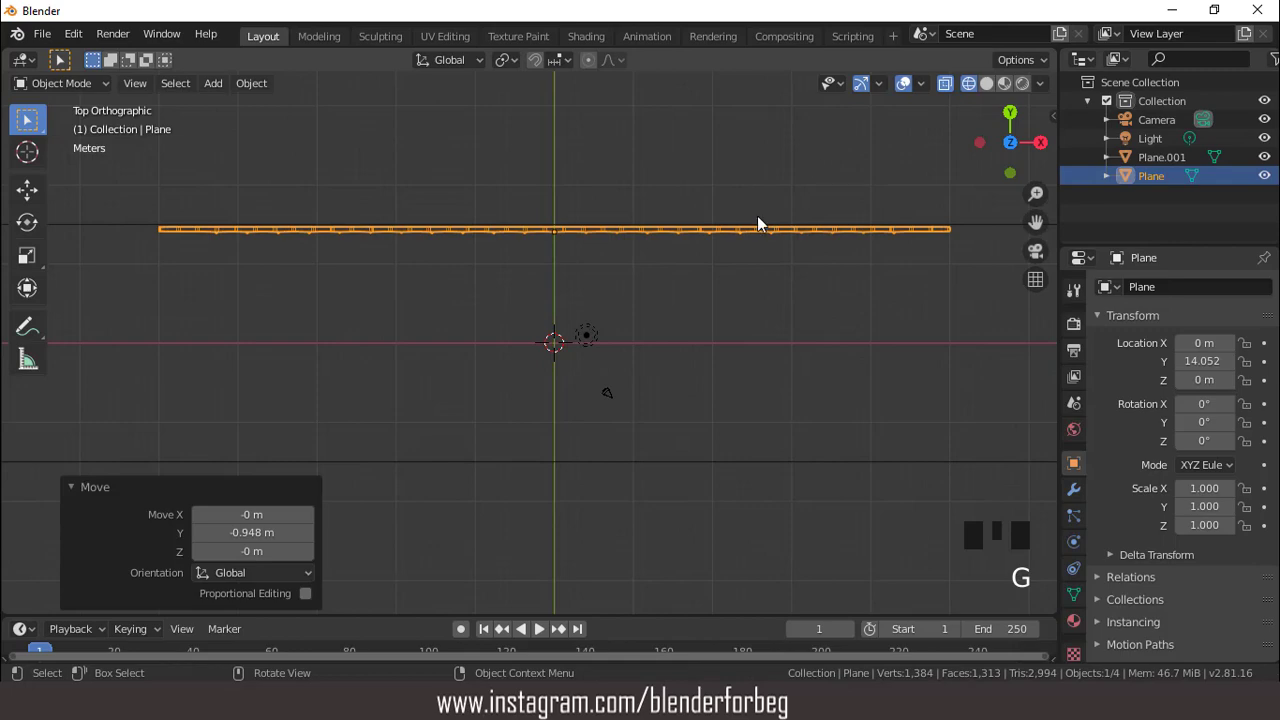
left_click_drag(698, 232, 712, 145)
scroll("down", 3)
left_click_drag(991, 88, 873, 172)
key("KP_7")
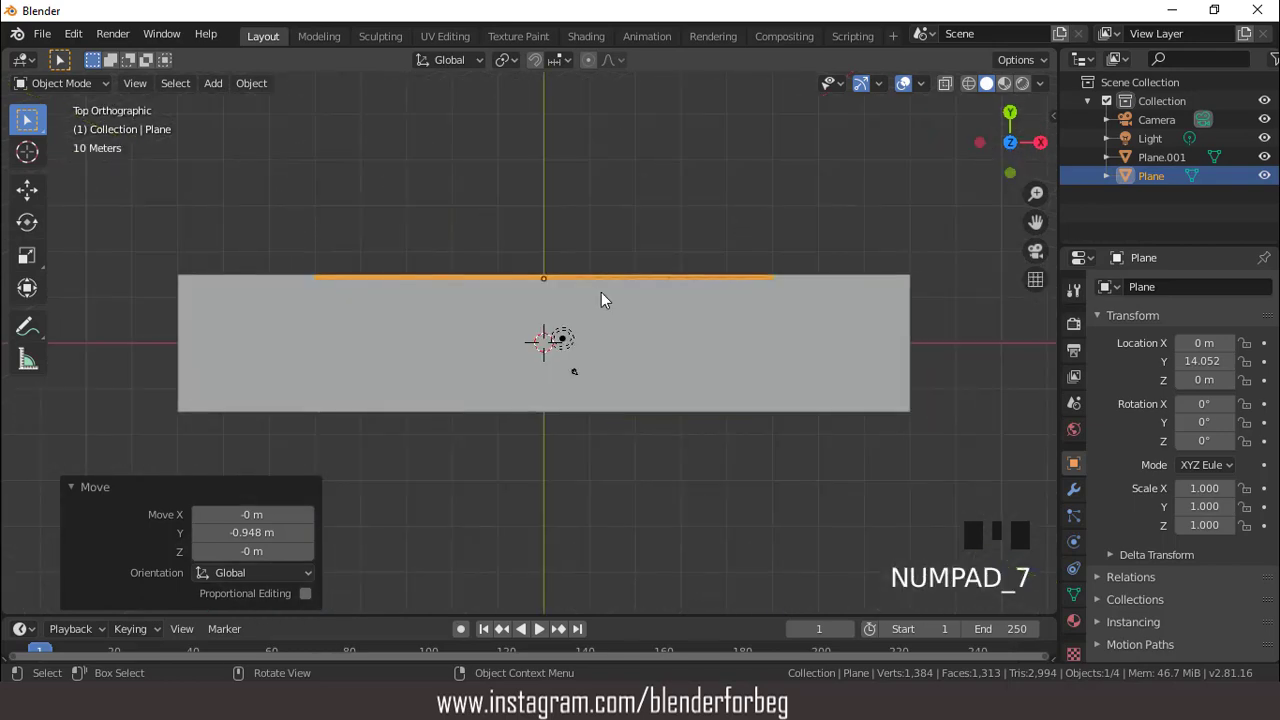
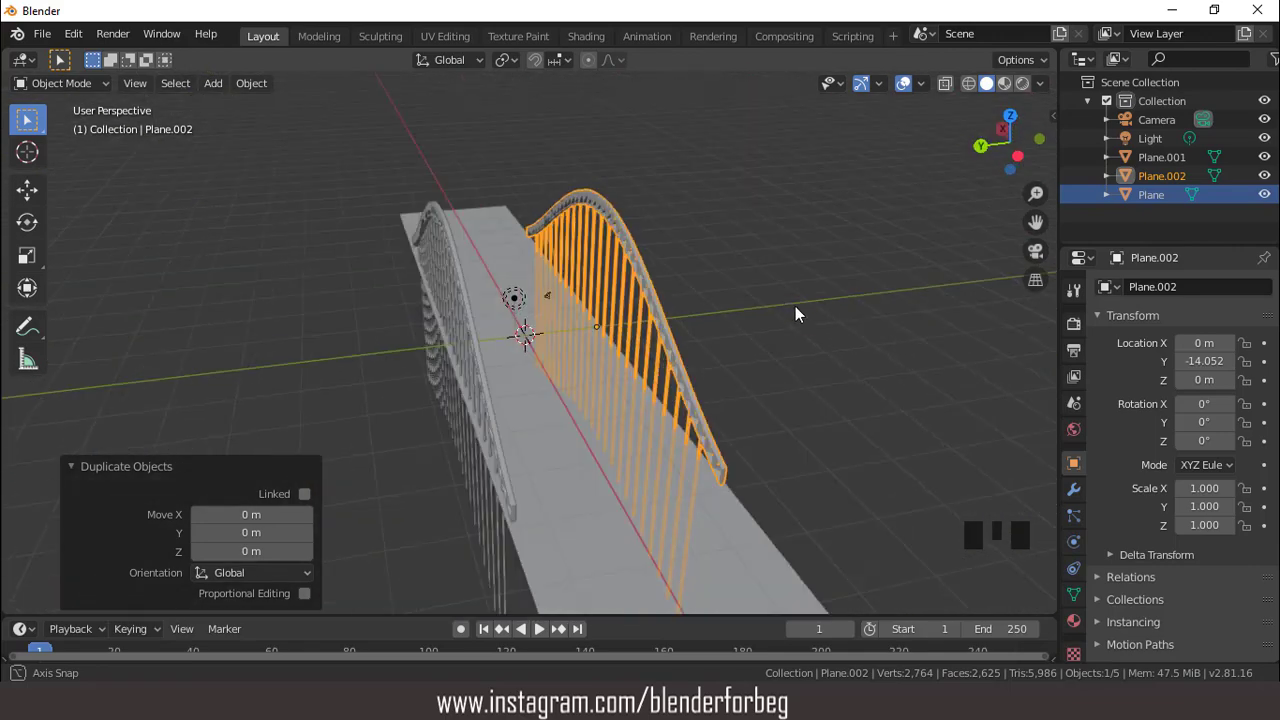
- Shift-select the second arch and join both arches into a single object
left_click(424, 258)
key("ctrl+j")
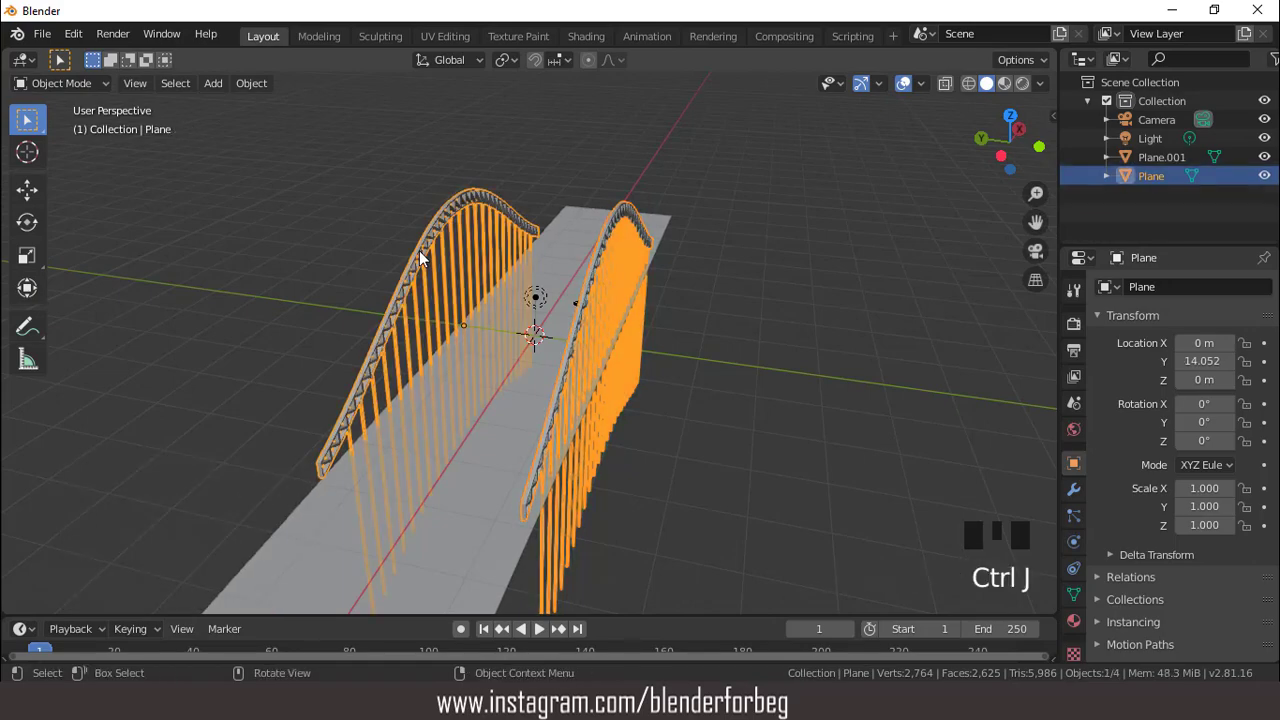
scroll("up", 3)
scroll("down", 3)
left_click_drag(470, 322, 534, 398)
- Extrude the deck face about 23.2 m down into a solid block, adjusting it along Z without proportional falloff
left_click(534, 398)
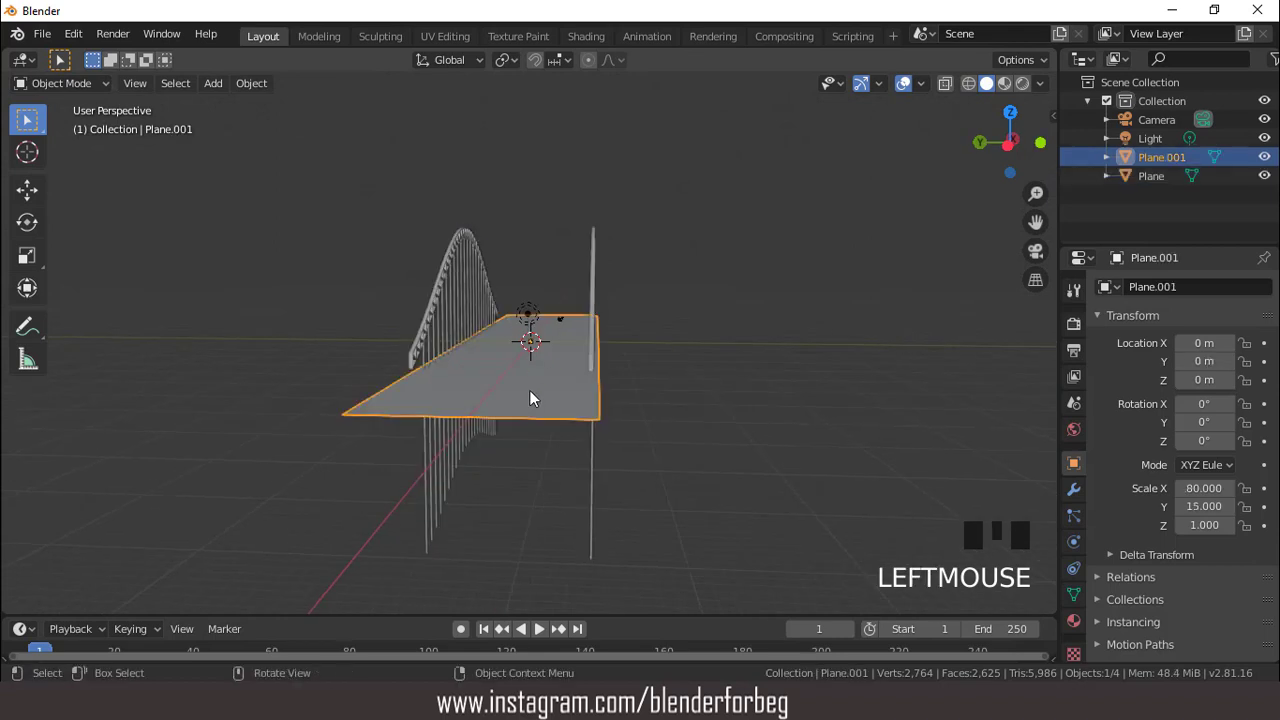
key("Tab")
key("e")
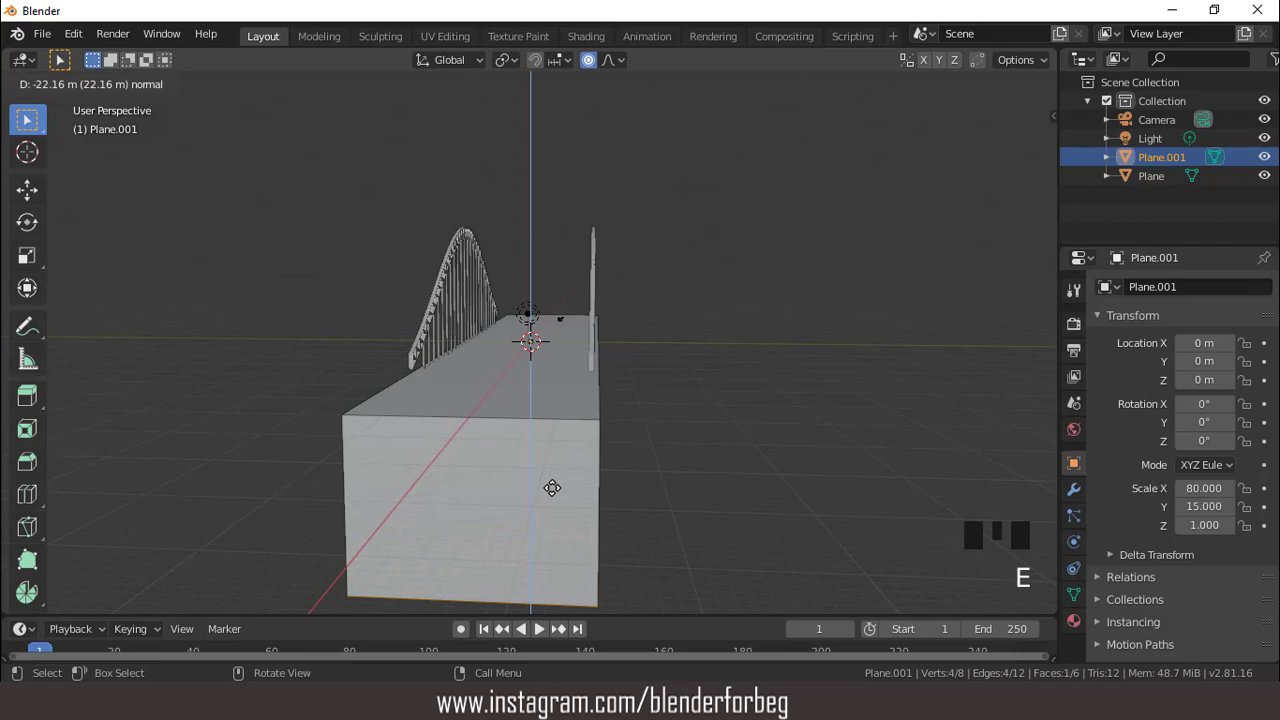
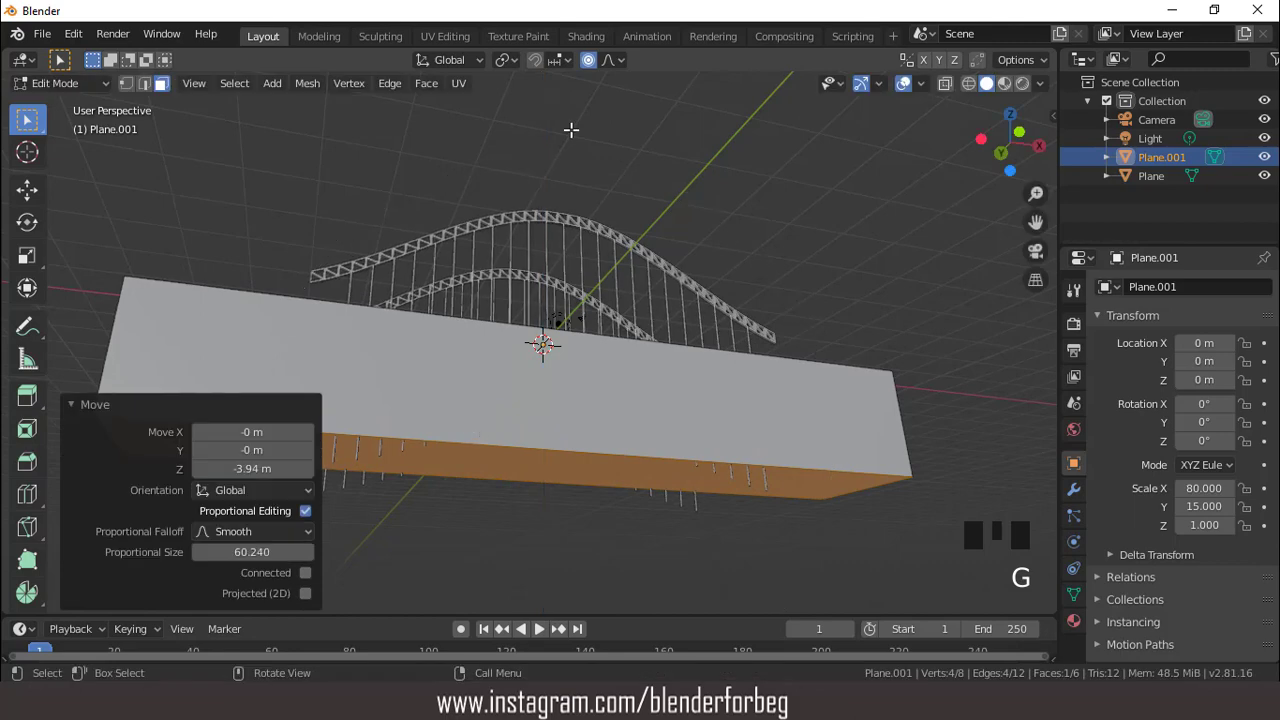
left_click(595, 69)
key("ctrl+z")
key("g")
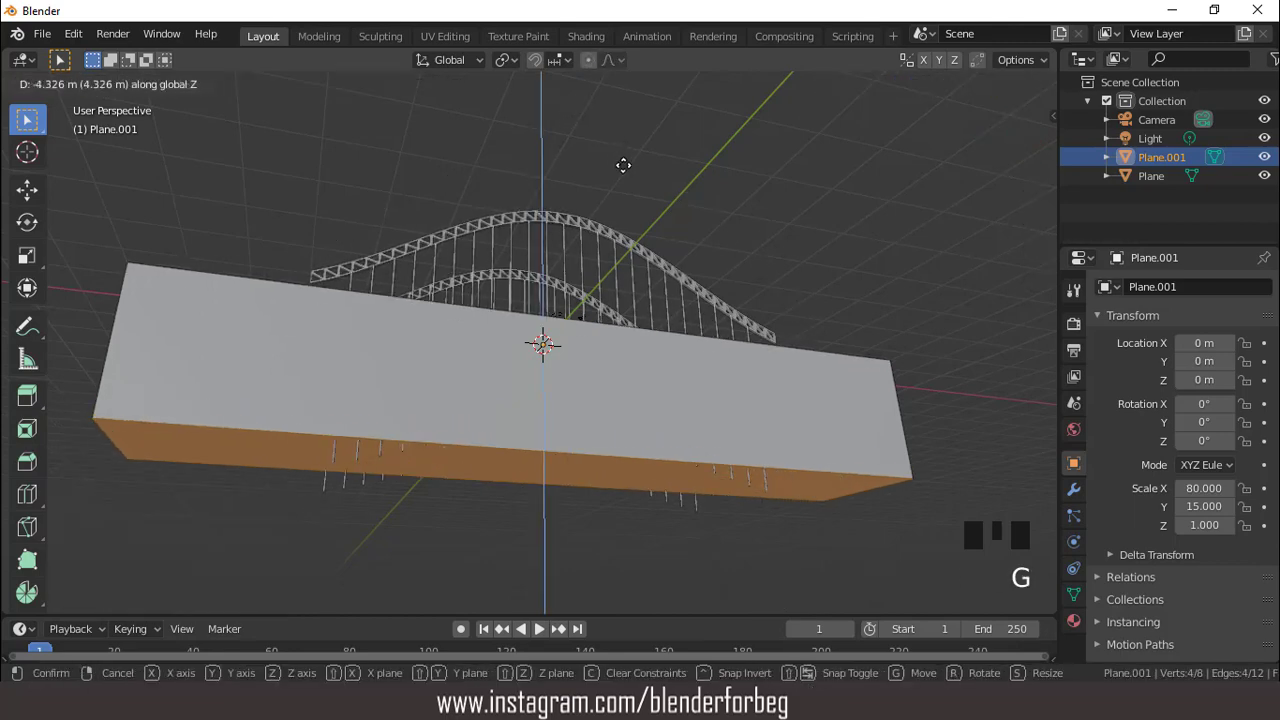
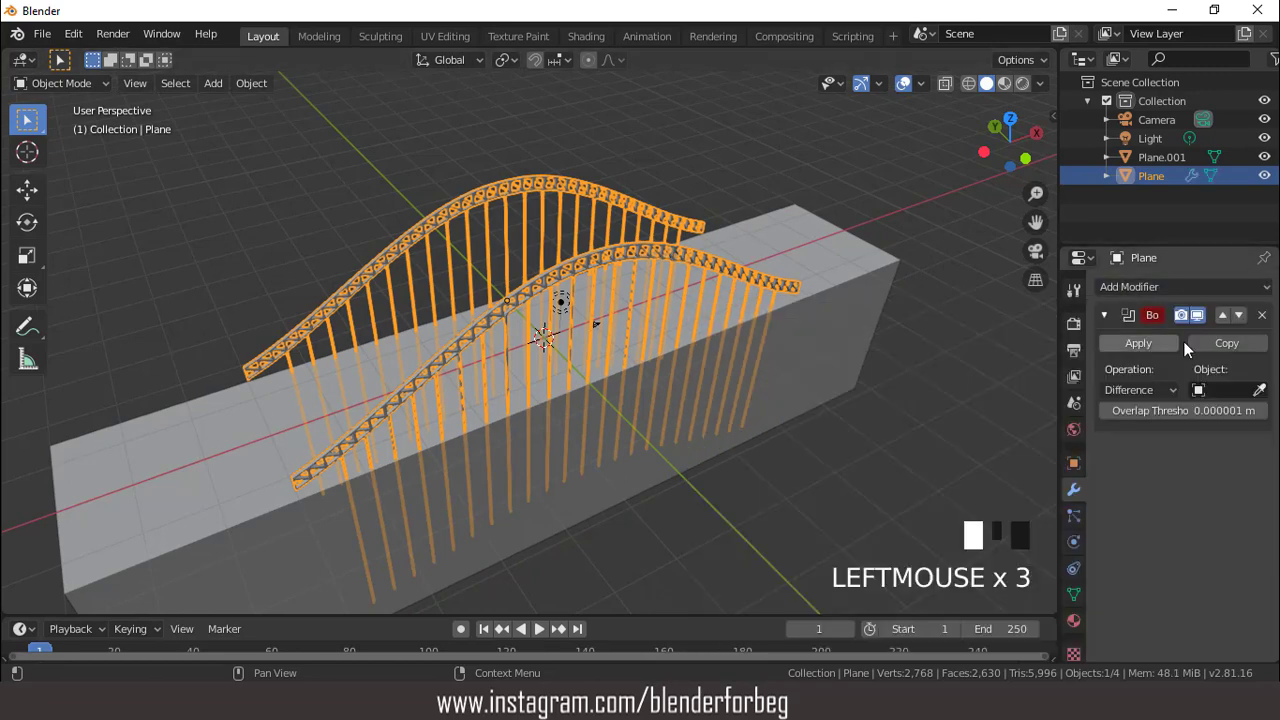
- Boolean-cut the arch's cables with the deck block (Plane.001) as the Difference object
left_click(1267, 390)
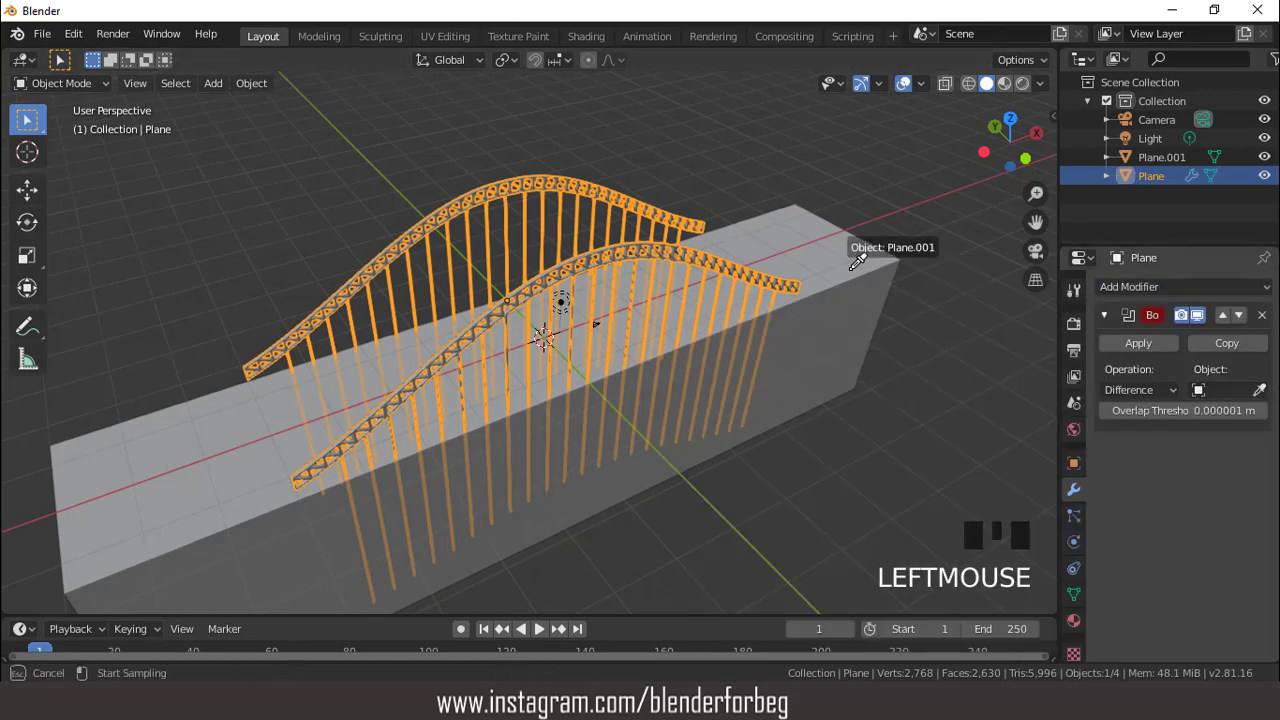
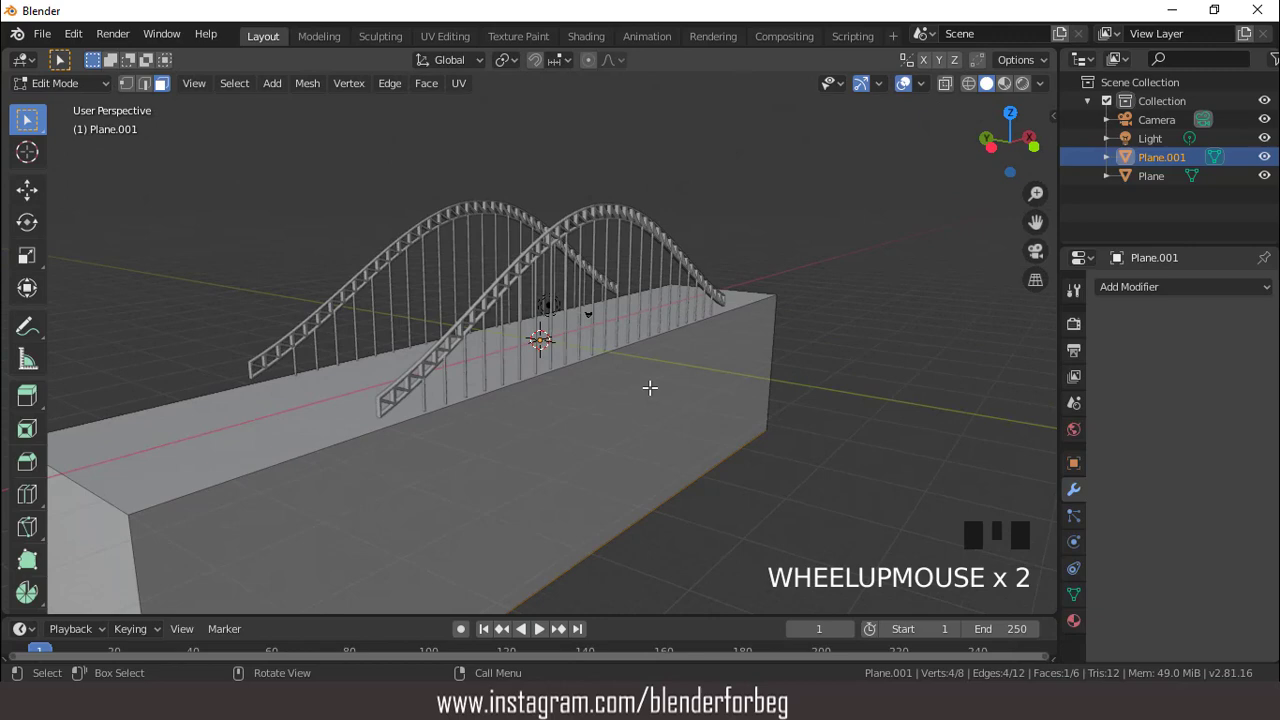
- Pull the block's bottom face up into a thin deck and raise it 1.14 m under the arch bases
key("g")
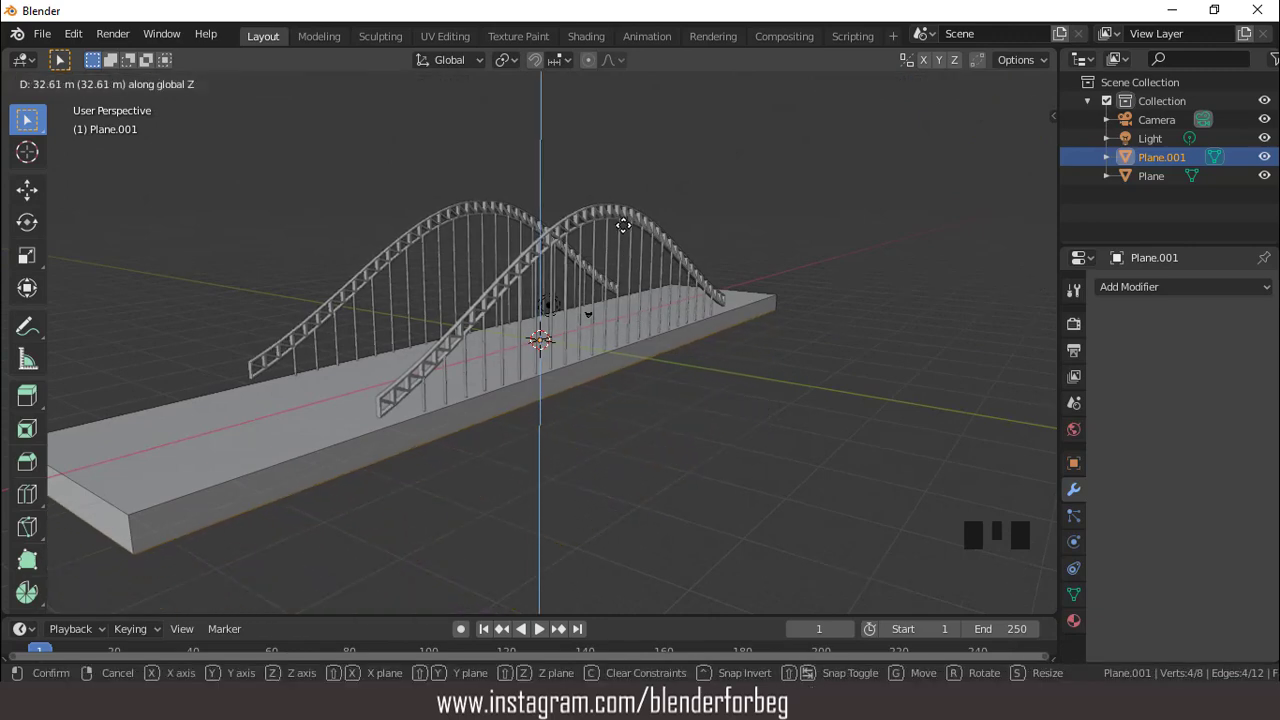
key("KP_1")
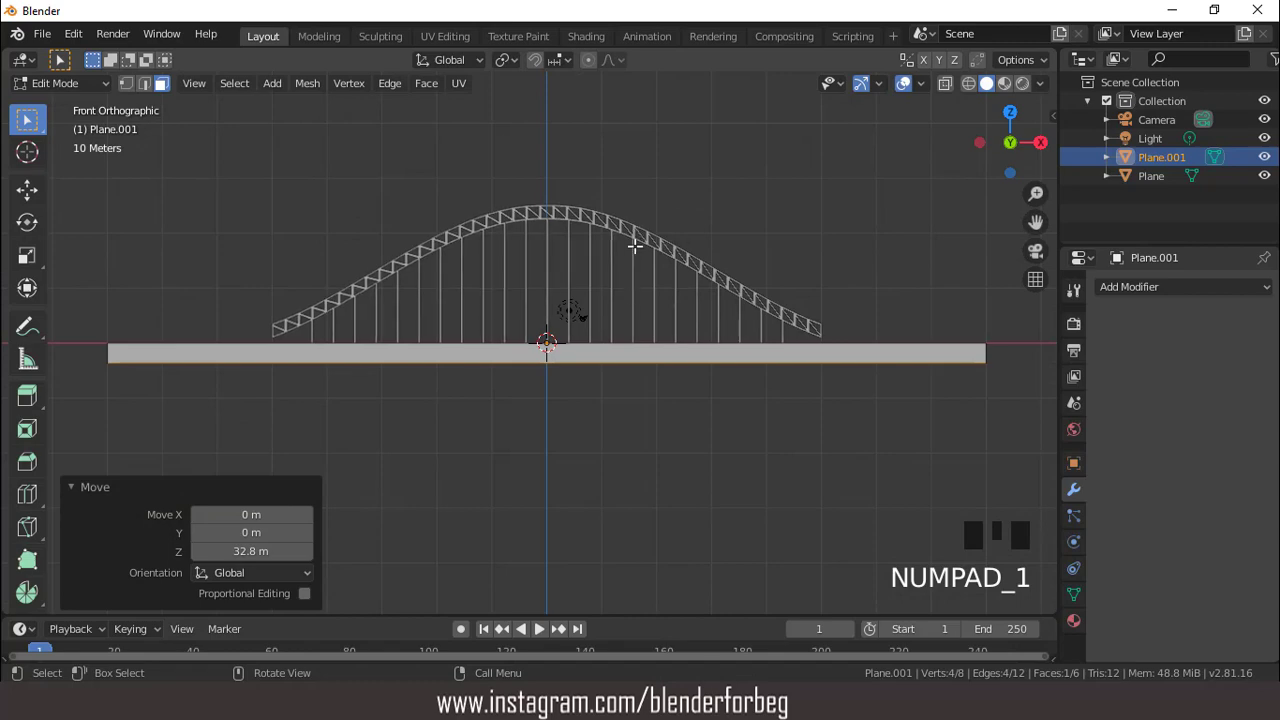
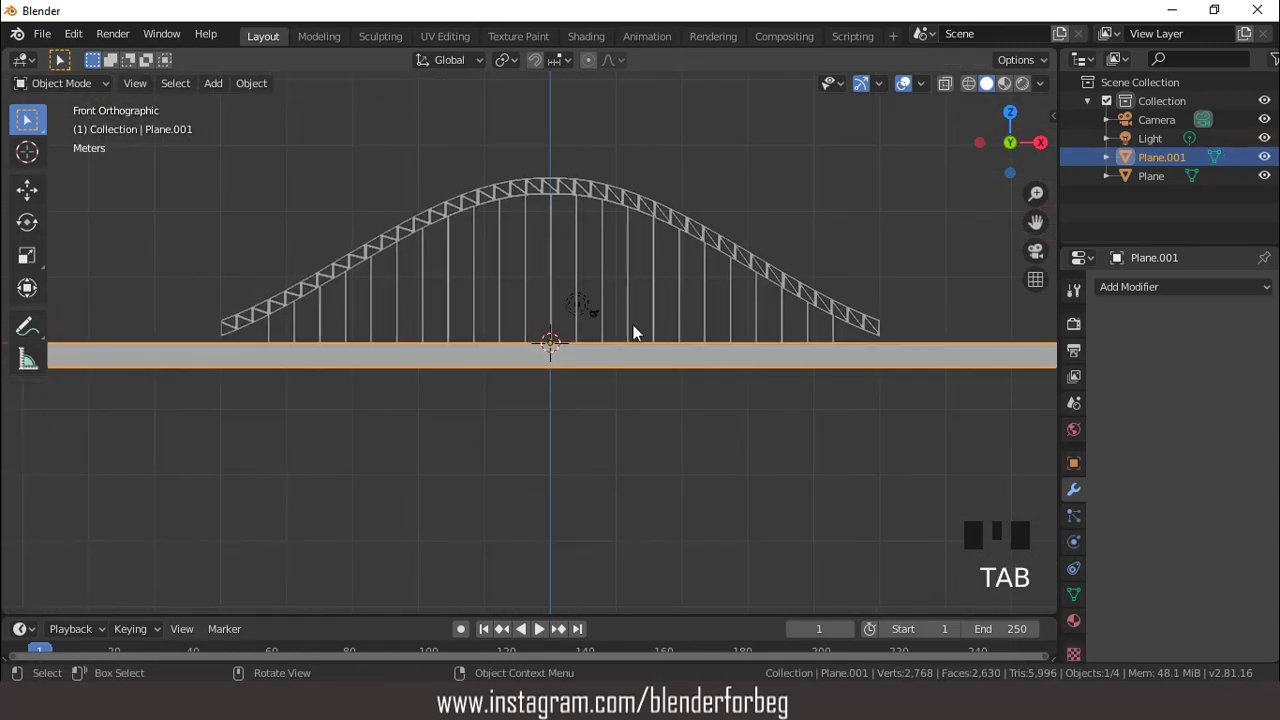
key("g")
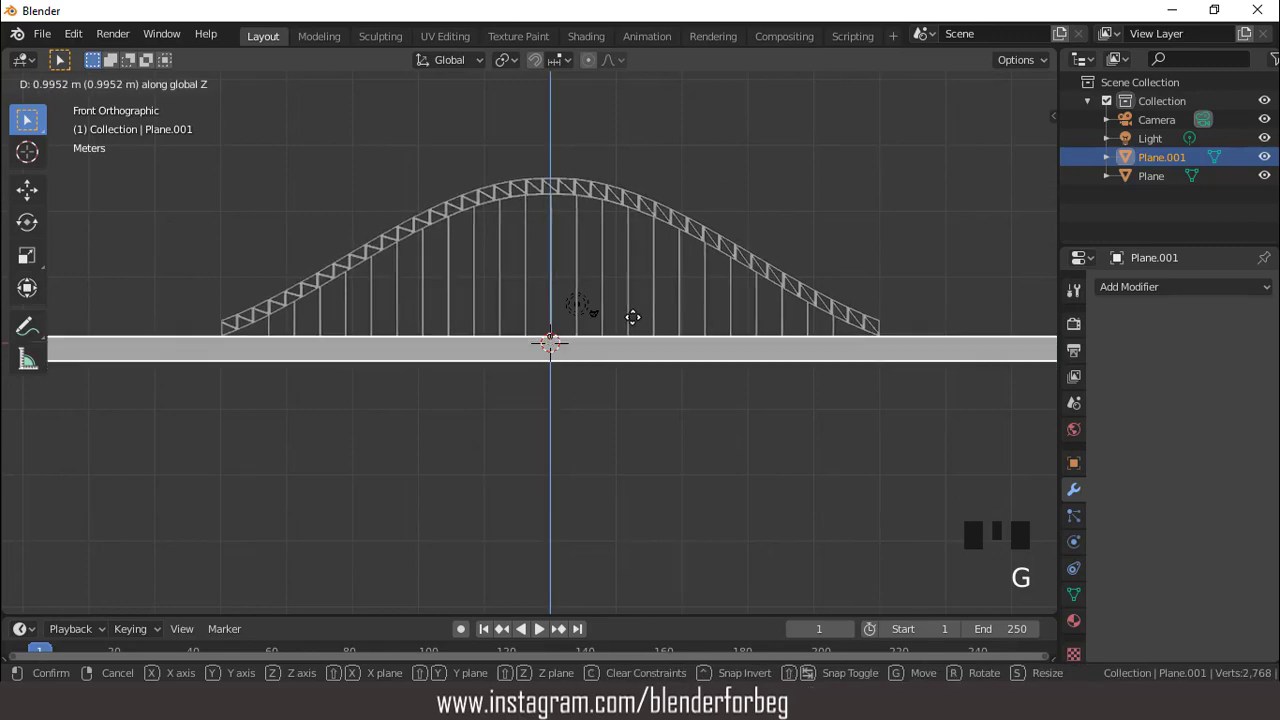
- Orbit around the bridge to check the deck, then re-enter Edit Mode on it
left_click_drag(582, 311, 727, 302)
scroll("down", 3)
left_click_drag(633, 321, 607, 350)
scroll("up", 3)
left_click_drag(572, 355, 574, 391)
key("Tab")
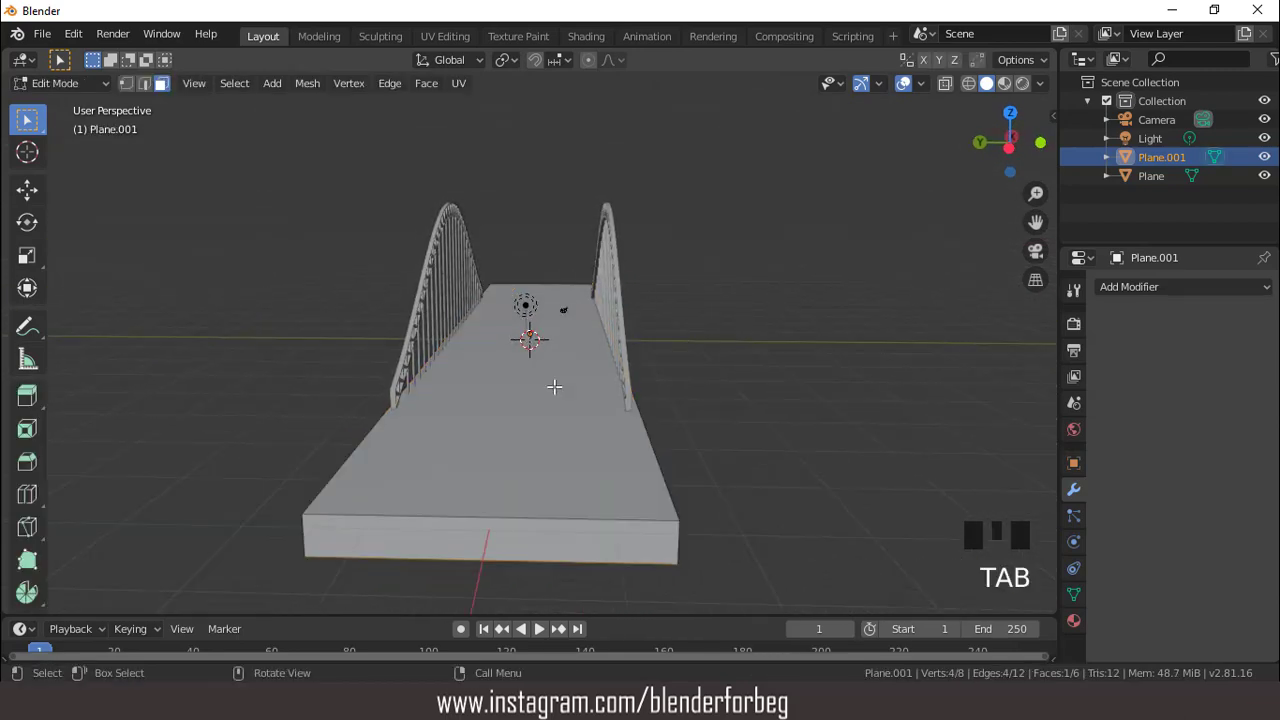
- Add loop cuts along the deck top and spread them 1.7× along Y to mark side strips
key("ctrl+r")
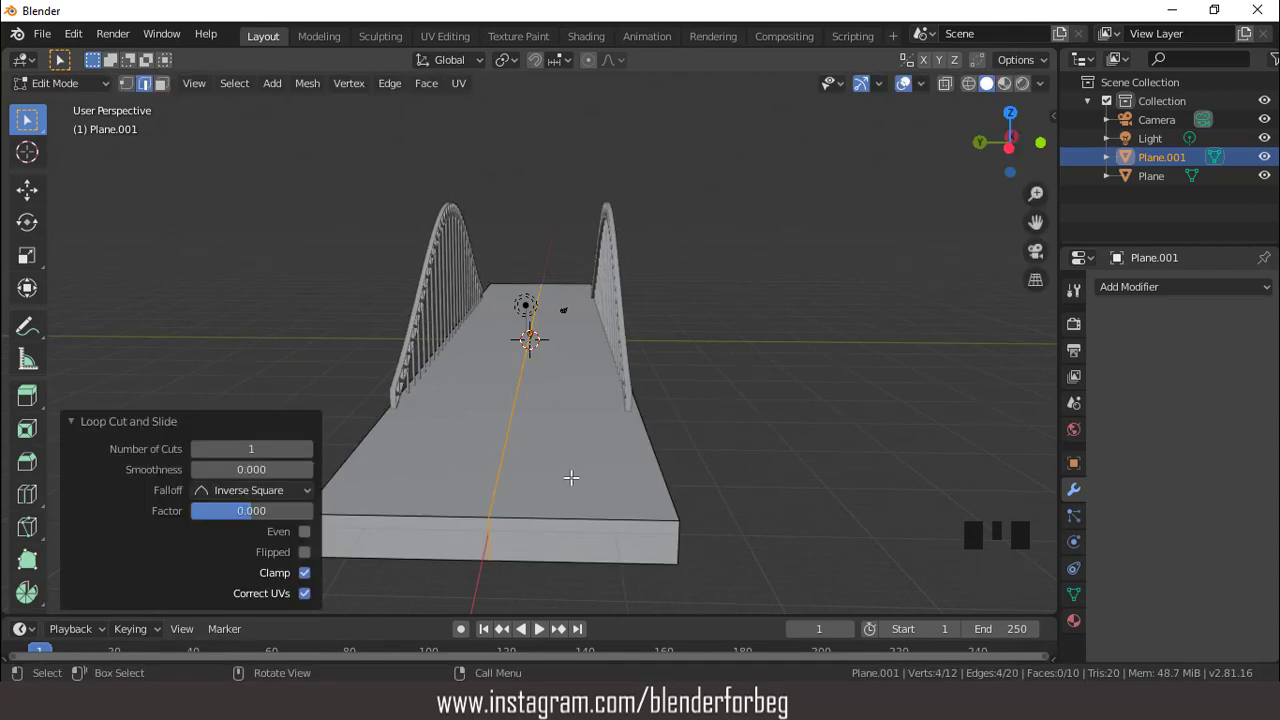
key("ctrl+r")
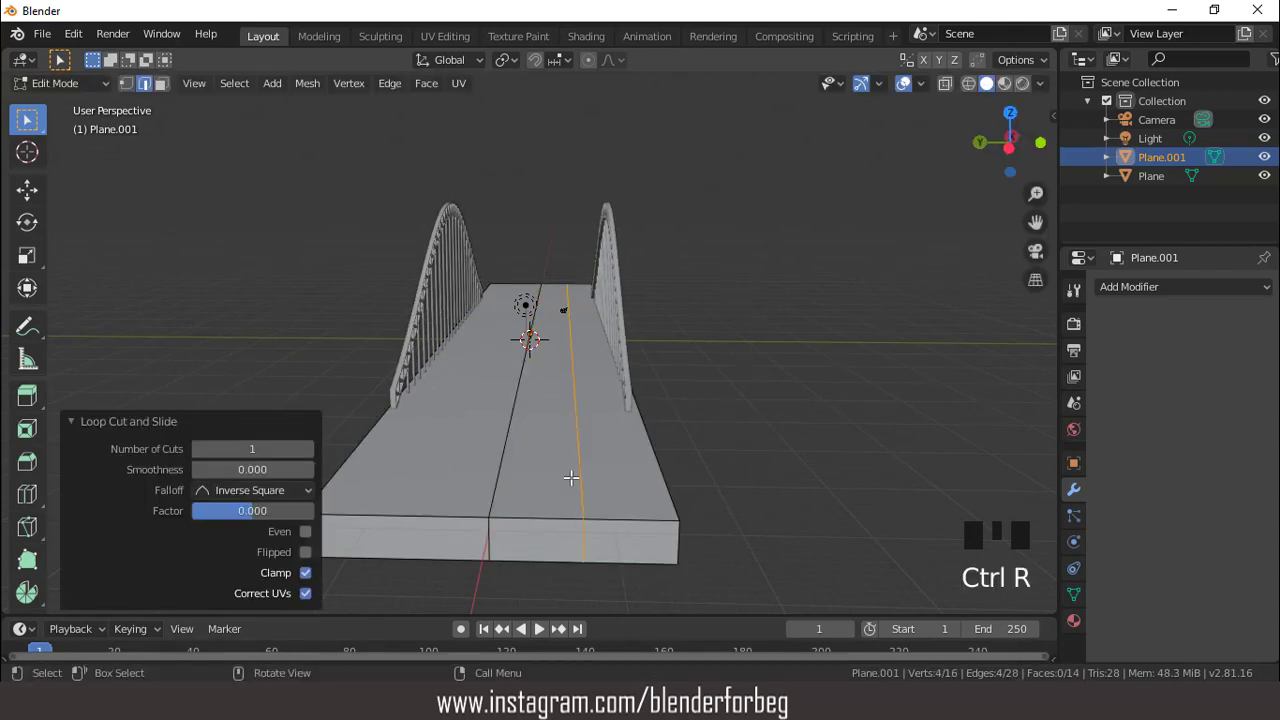
key("ctrl+r")
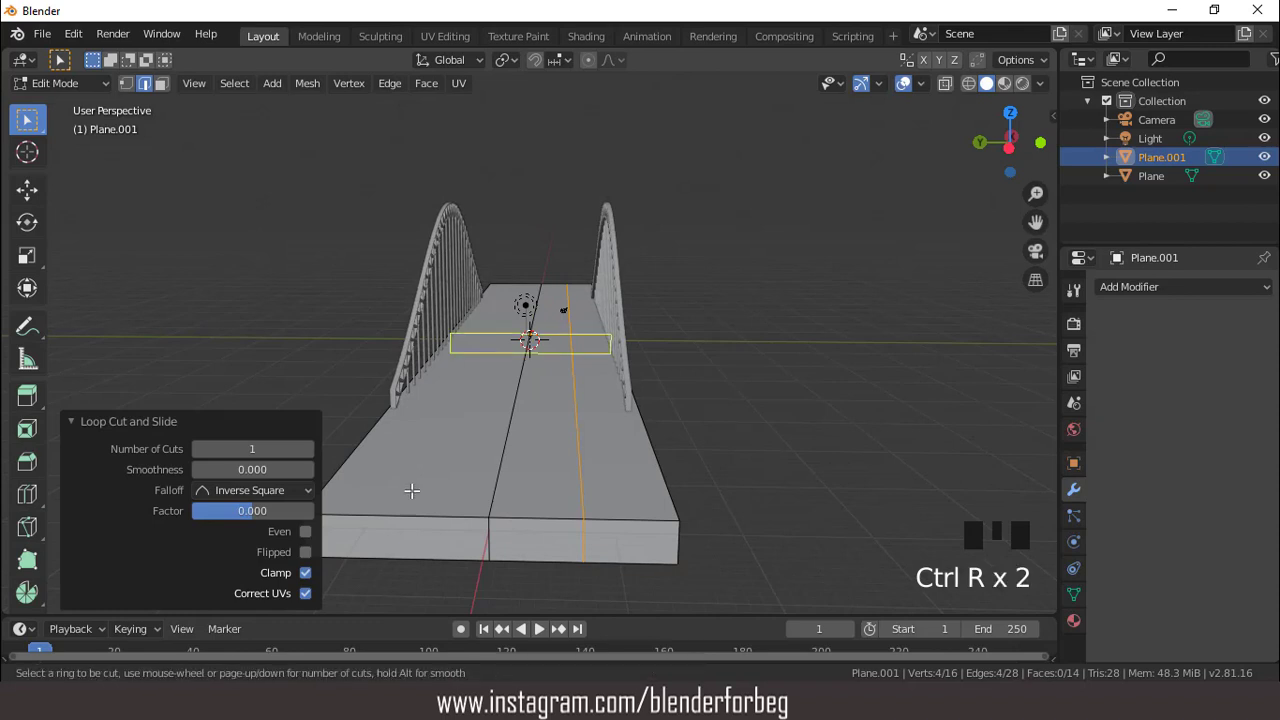
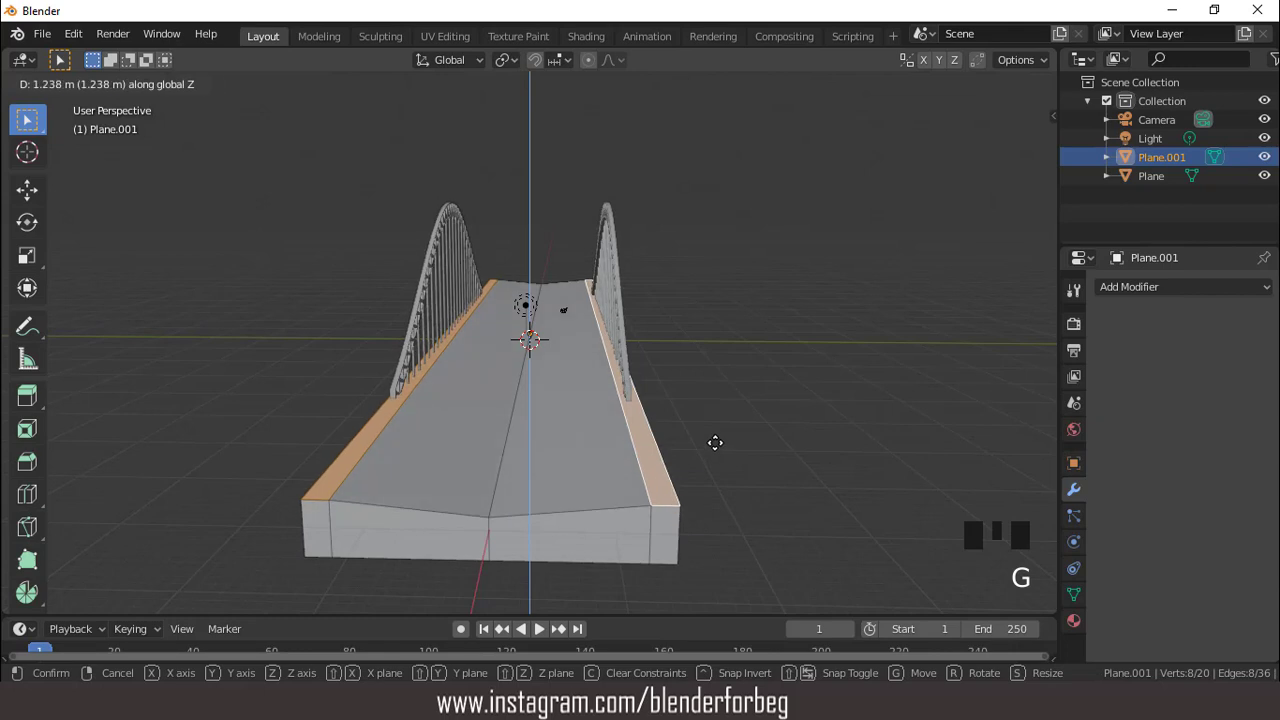
- Extrude the two edge strips upward along their normals to form sidewalks
key("ctrl+z")
key("e")
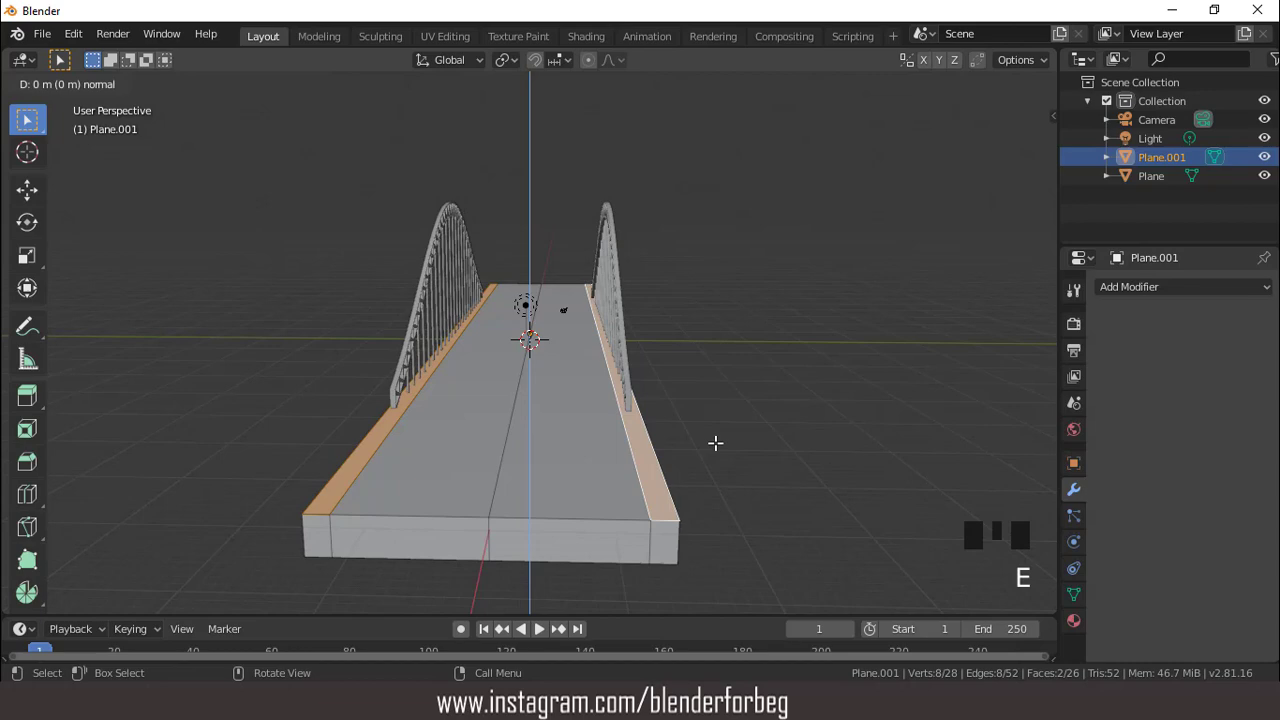
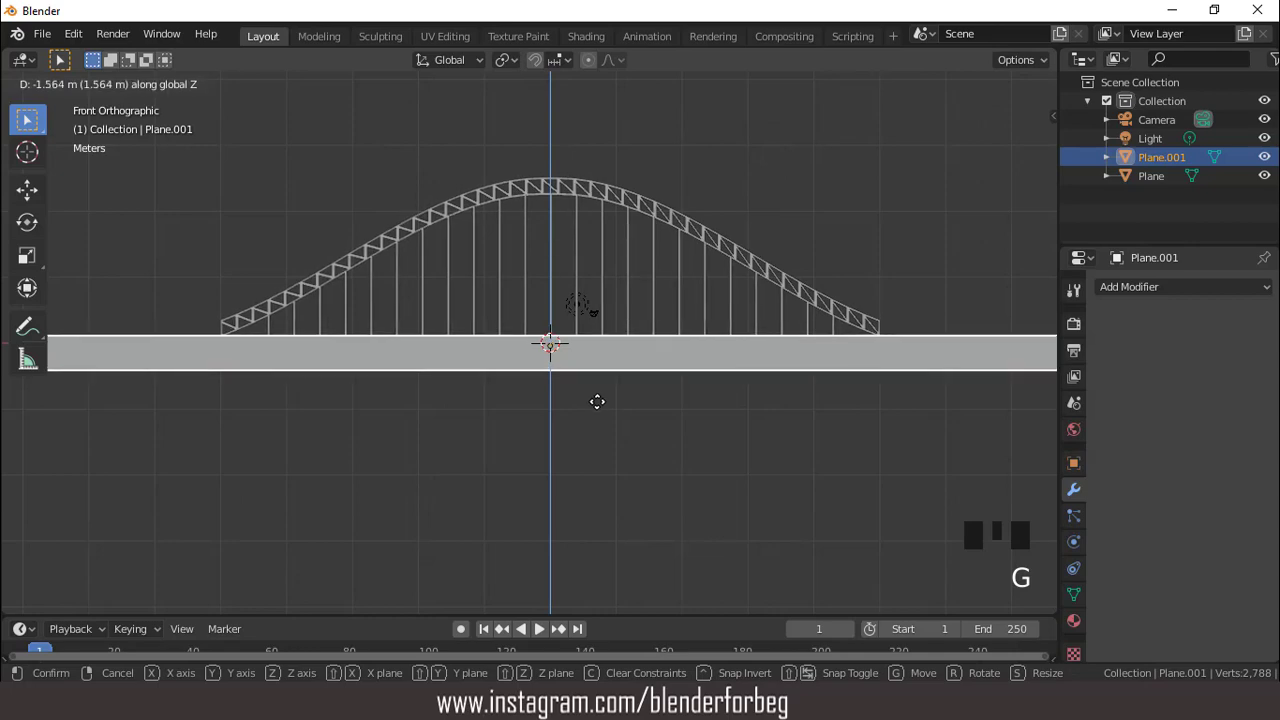
- Lower the road deck about 1.56 m so it sits beneath the arches
left_click_drag(561, 380, 533, 356)
scroll("up", 3)
key("g")
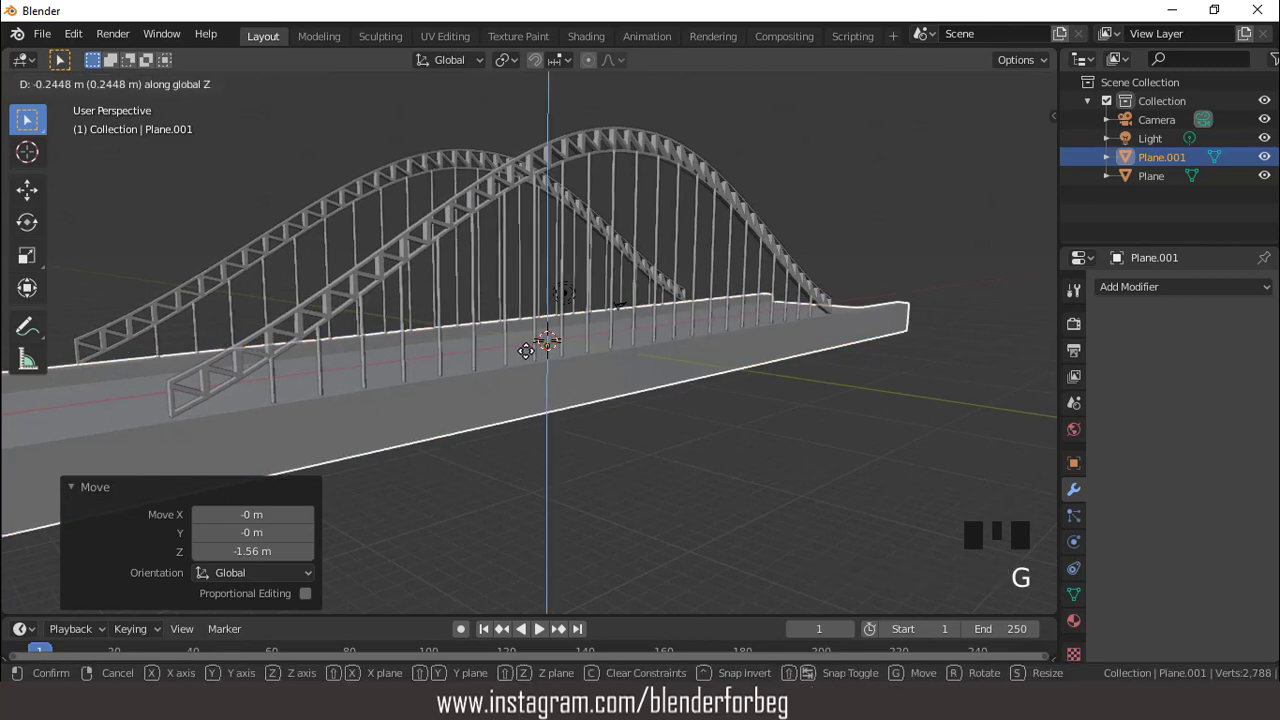
scroll("down", 3)
key("KP_1")
- Inspect the bridge from around and in front, then add a new 2 m cube at the origin
left_click_drag(523, 341, 619, 345)
scroll("up", 3)
scroll("down", 3)
left_click_drag(594, 388, 549, 369)
scroll("down", 3)
left_click_drag(488, 380, 475, 378)
key("KP_1")
left_click_drag(212, 89, 596, 305)
key("g")
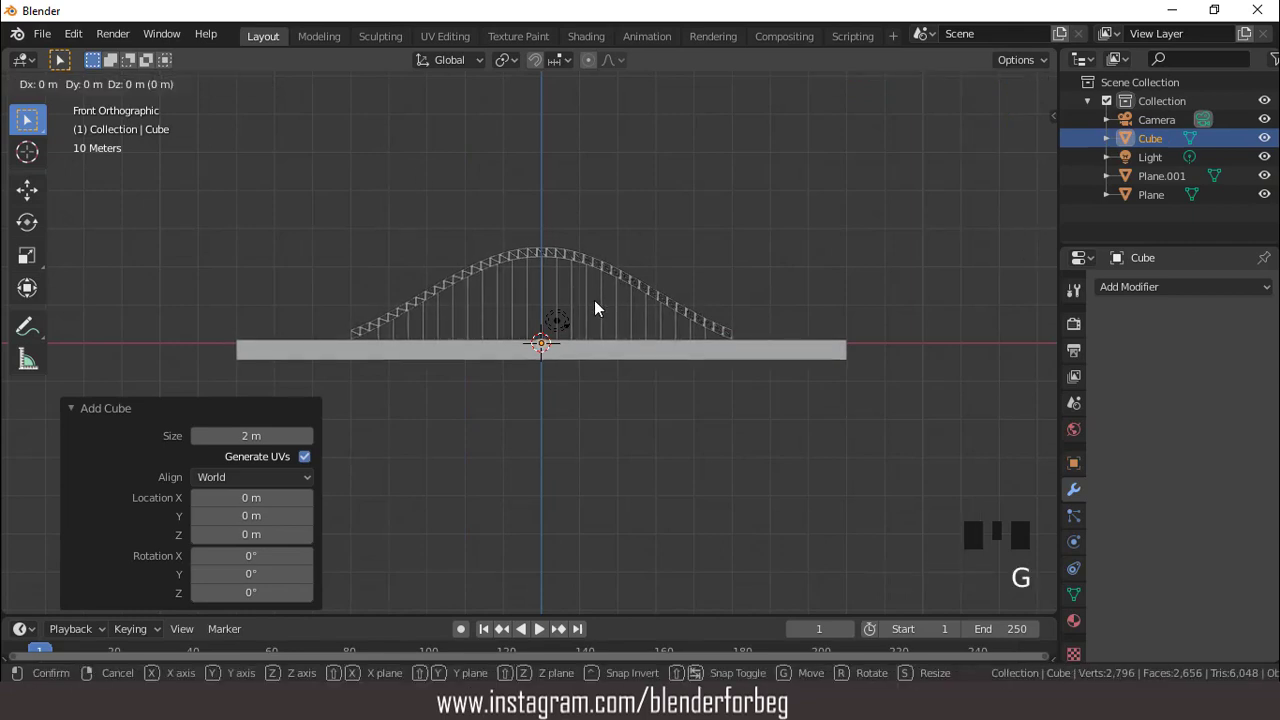
- In top view, scale the cube along Y and X into a block spanning the deck width
key("KP_7")
key("g")
key("ctrl+z")
key("s")
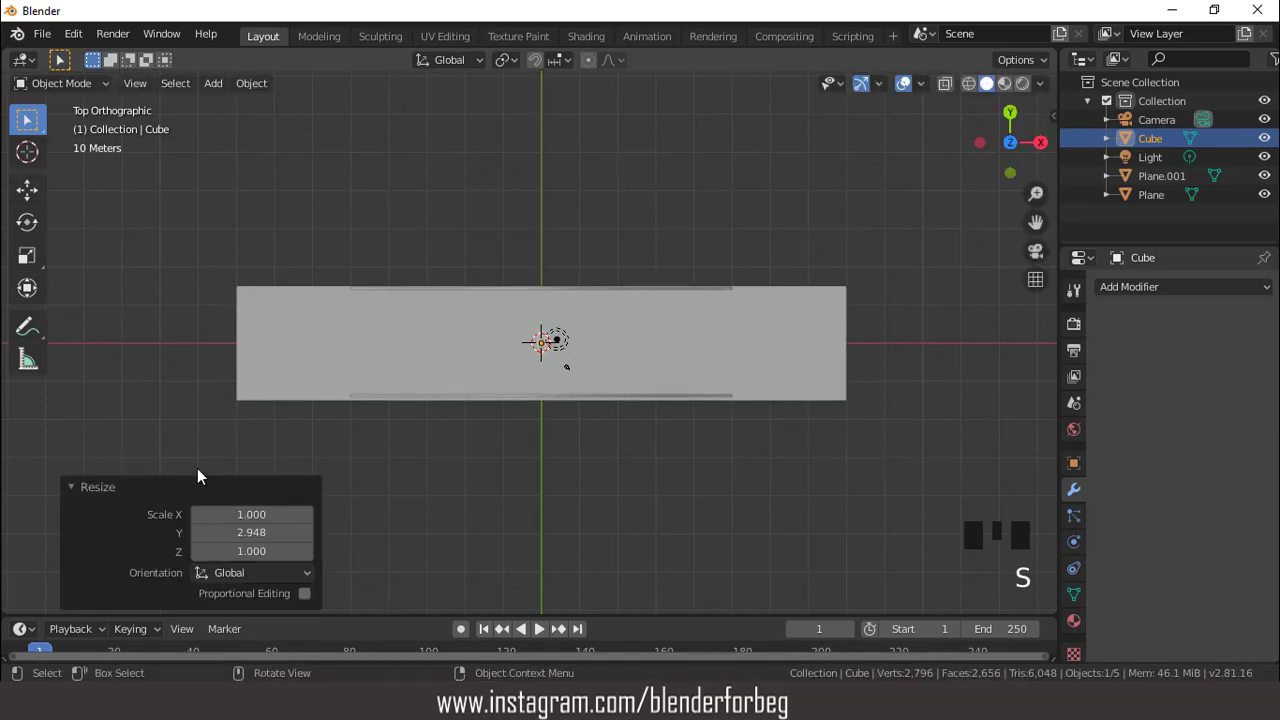
key("s")
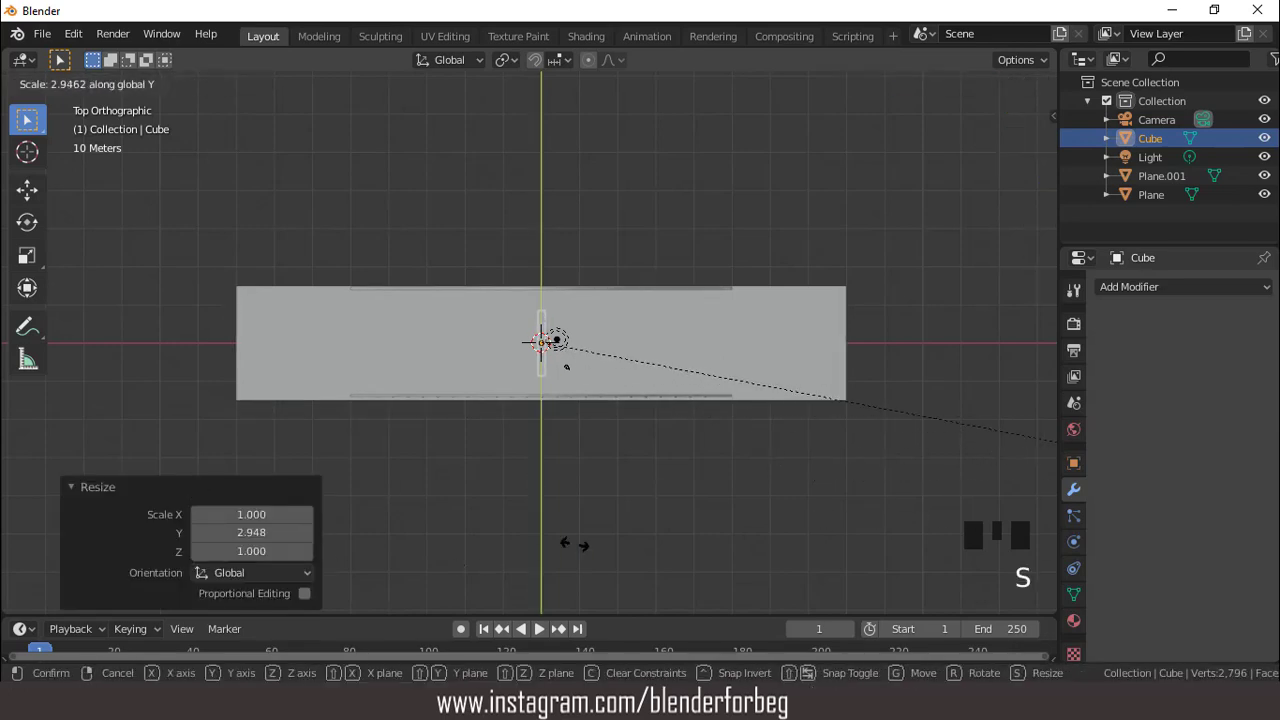
key("s")
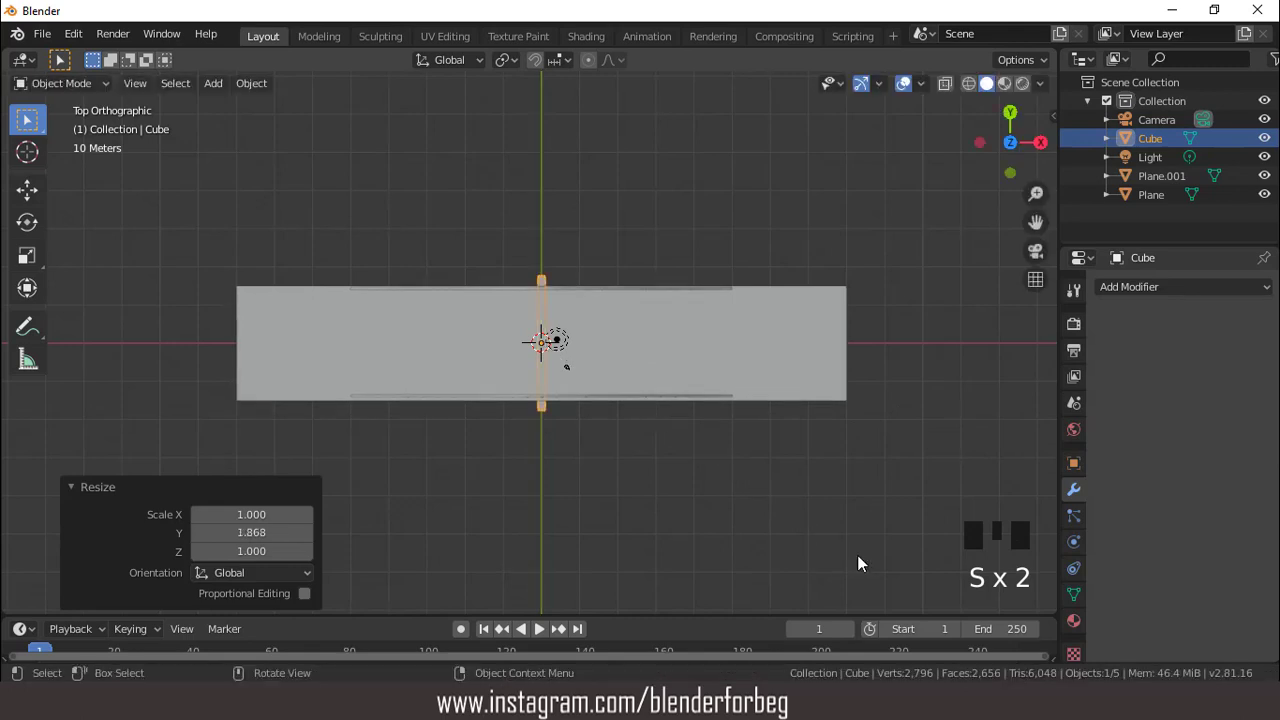
key("s")
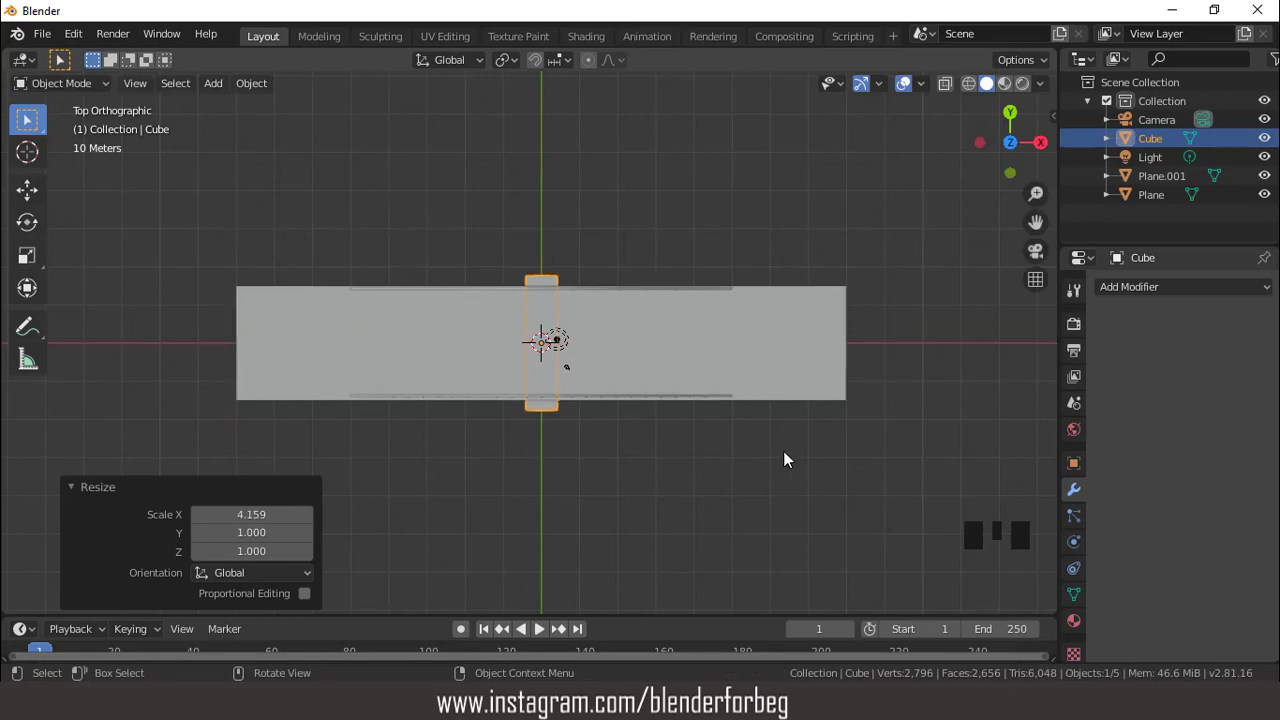
- In front view, make the block taller and move it −55.3 m along X under the deck's left end
key("KP_1")
scroll("up", 3)
key("s")
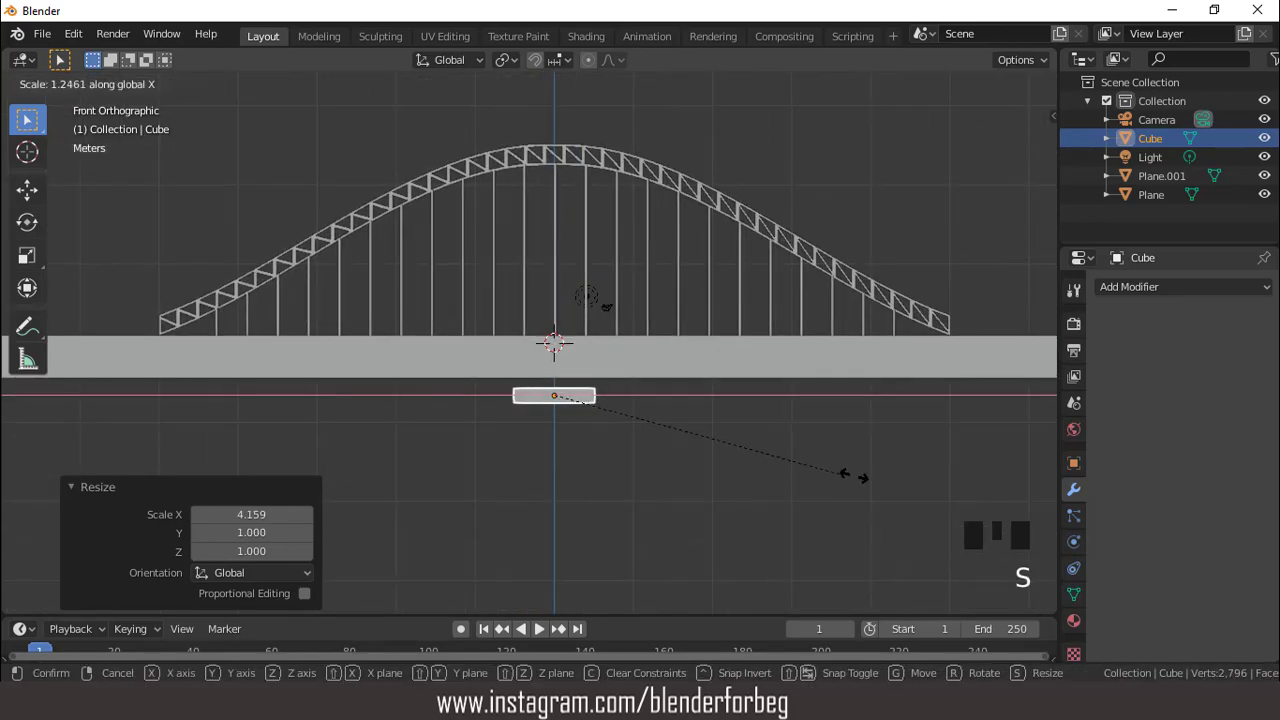
key("s")
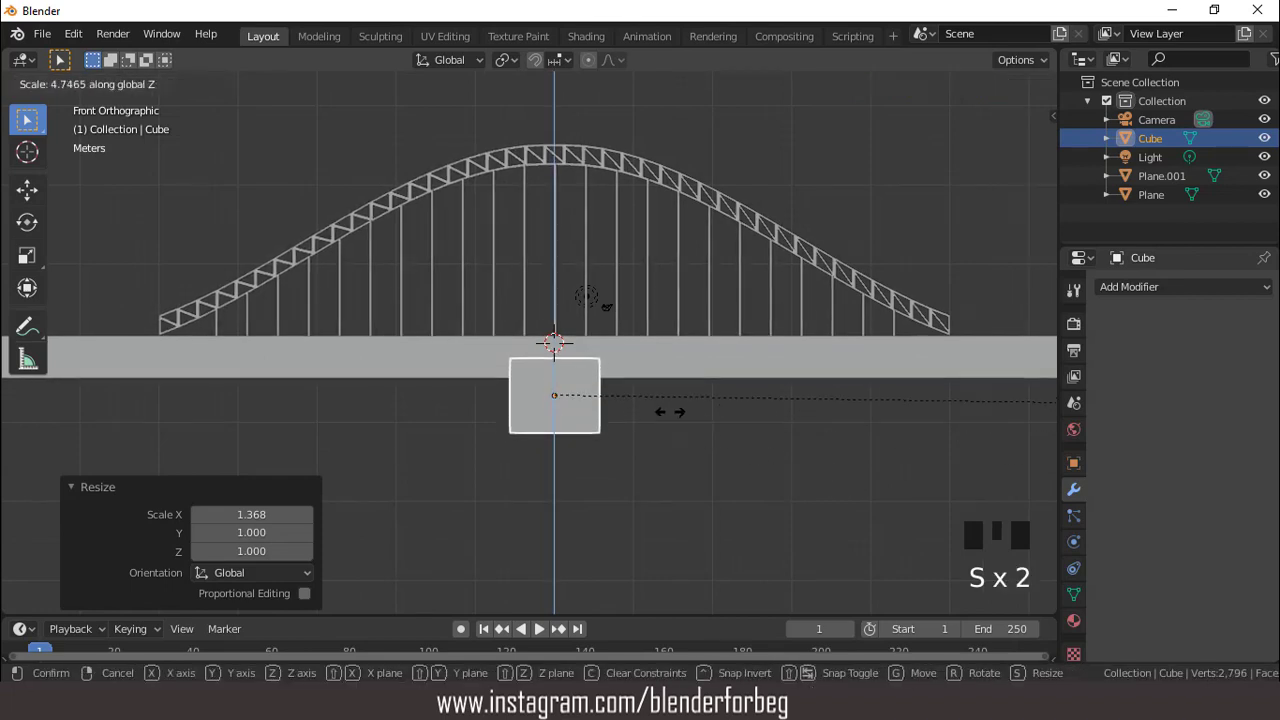
scroll("down", 3)
key("g")
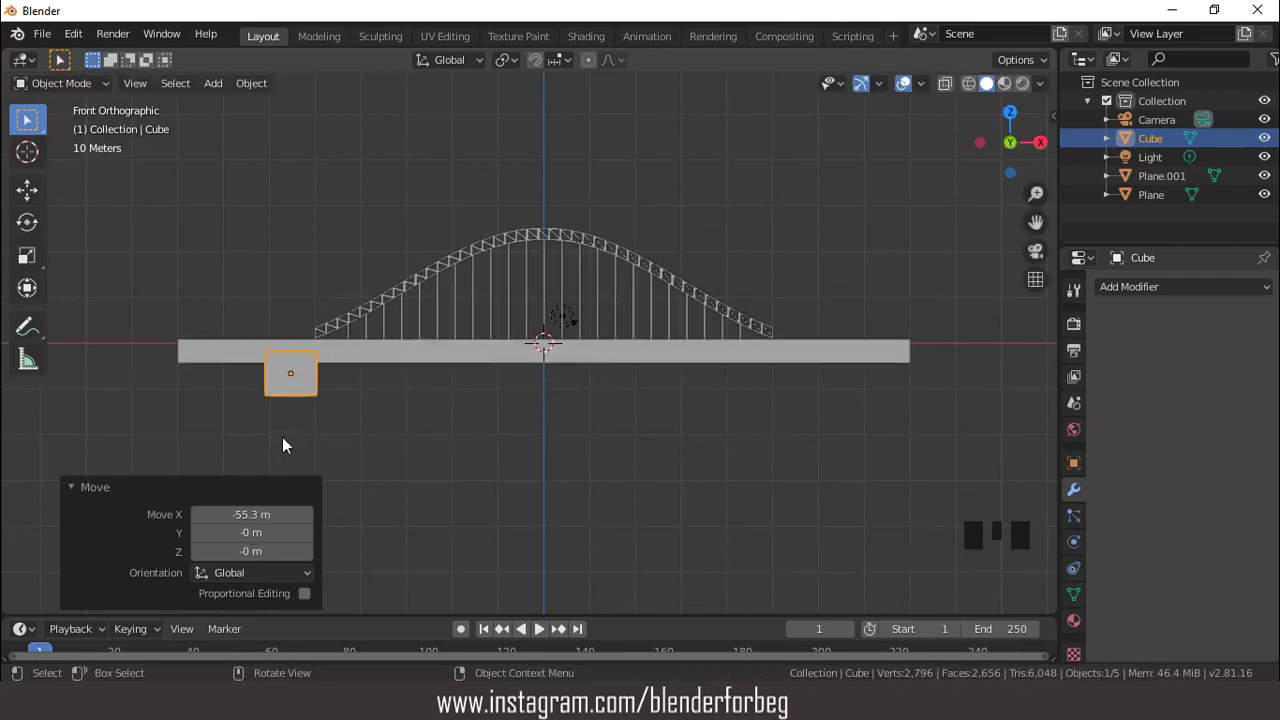
- Adjust the pier's height so it sits just under the deck's left end
left_click_drag(324, 395, 487, 382)
key("g")
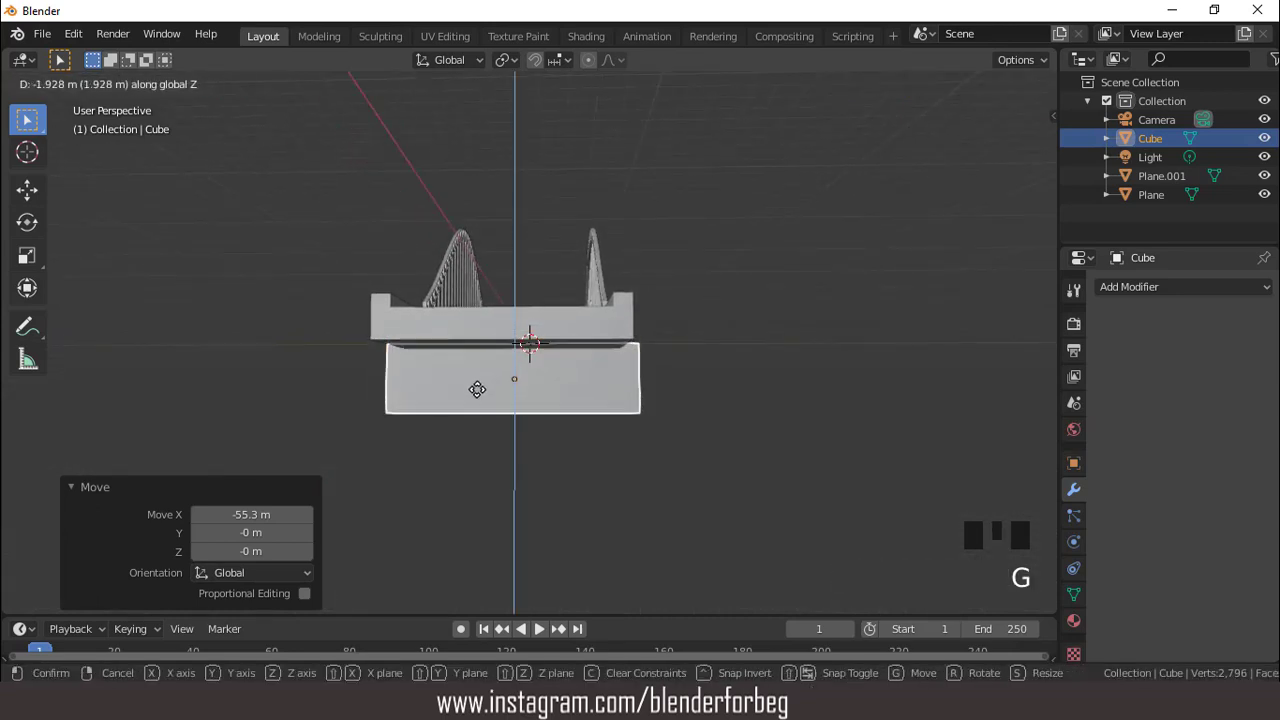
left_click_drag(482, 387, 403, 398)
key("KP_1")
scroll("up", 3)
left_click_drag(396, 391, 606, 400)
- Add two loop cuts to the pier and scale them apart to taper it wider toward the bottom
key("Tab")
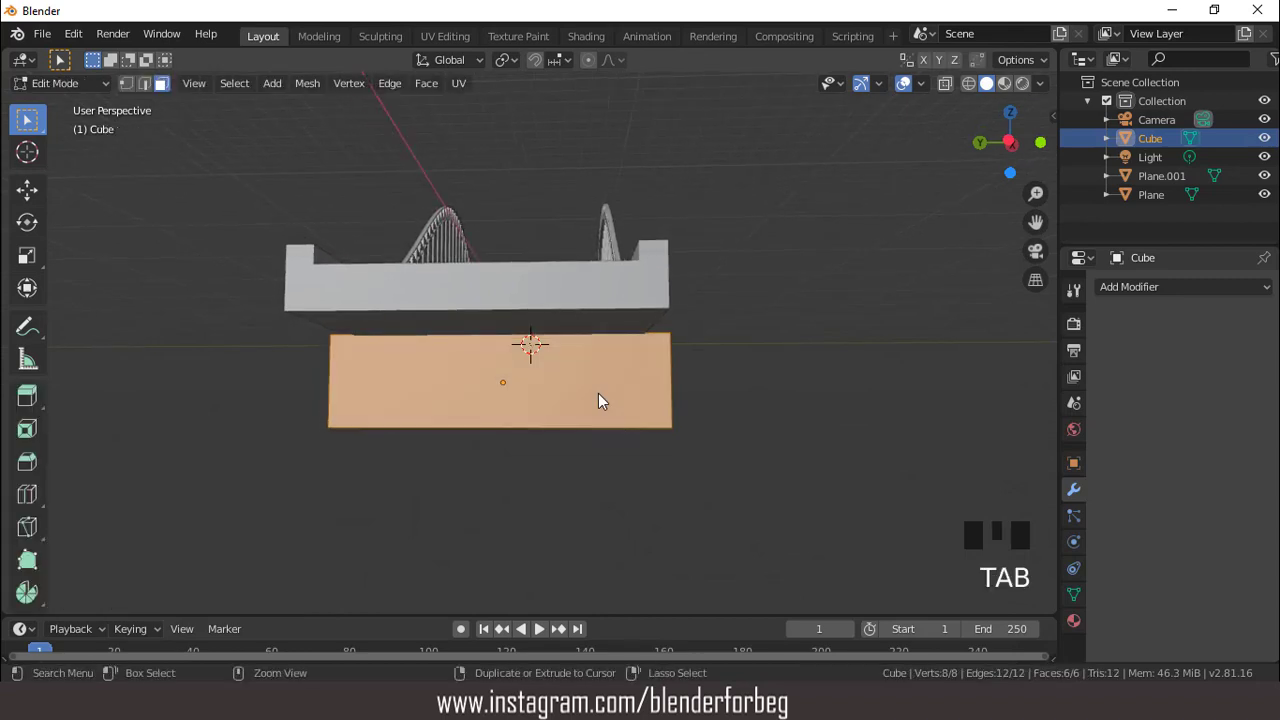
key("ctrl+r")
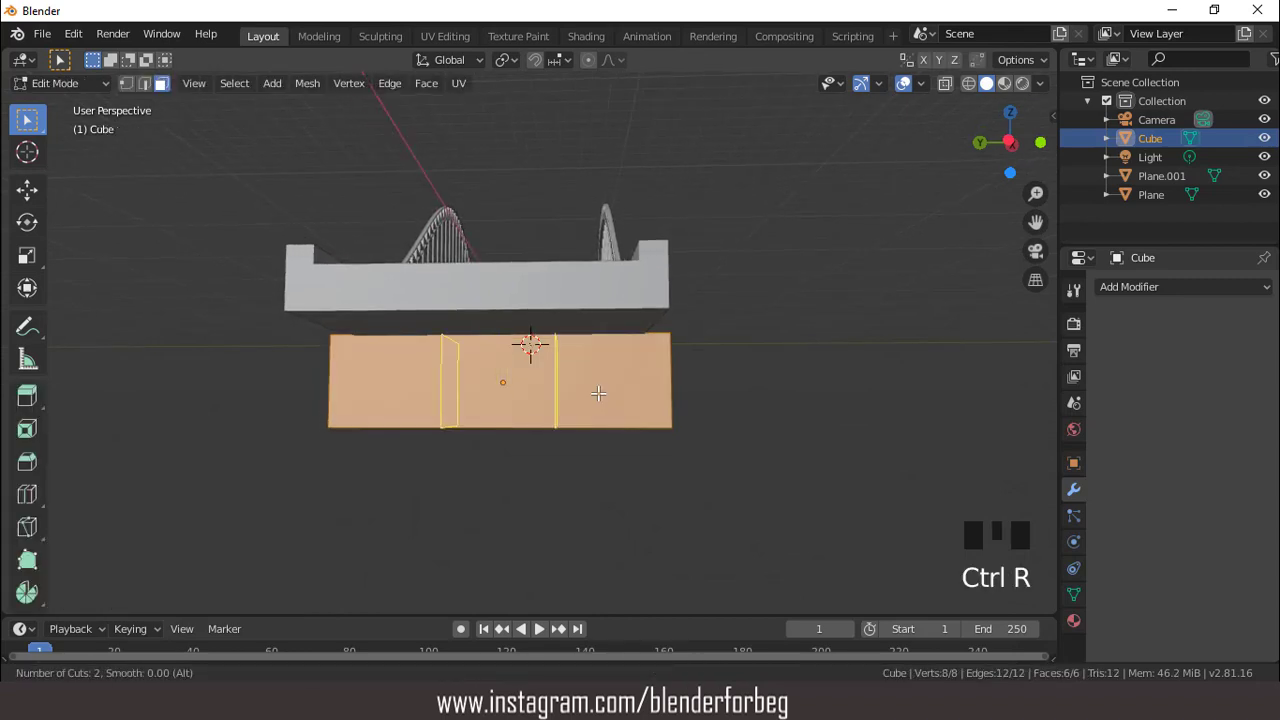
key("s")
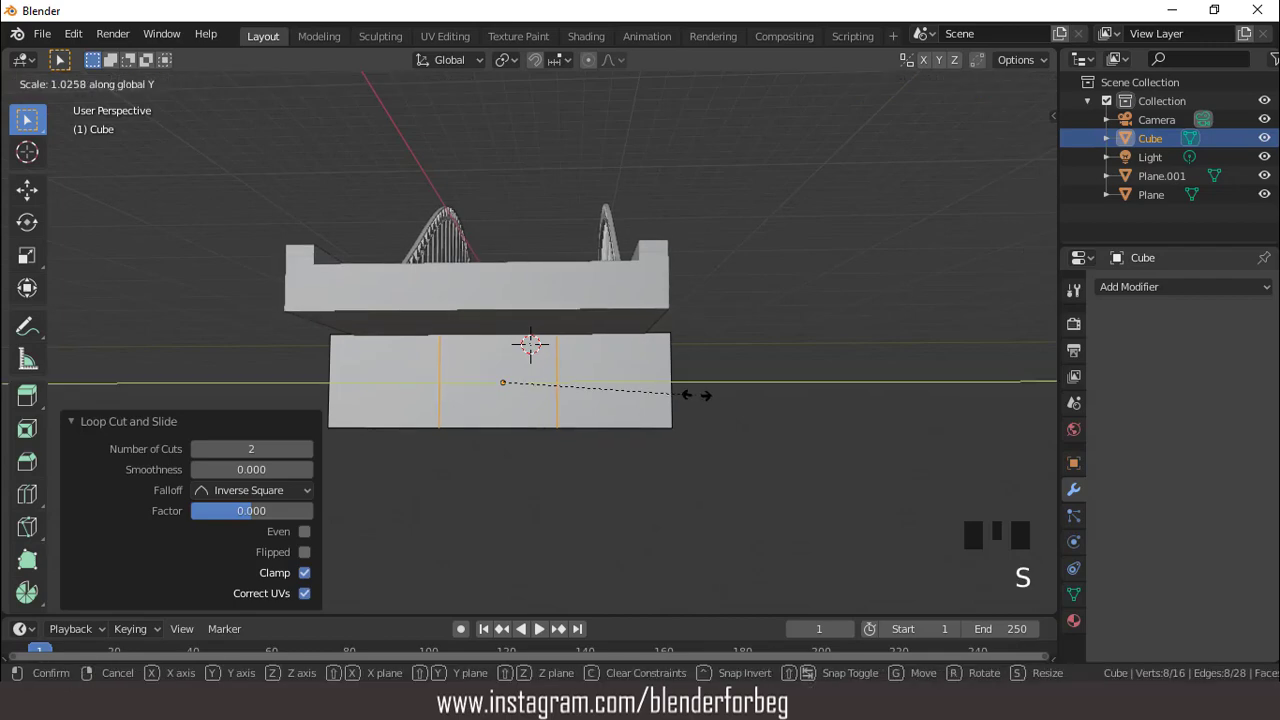
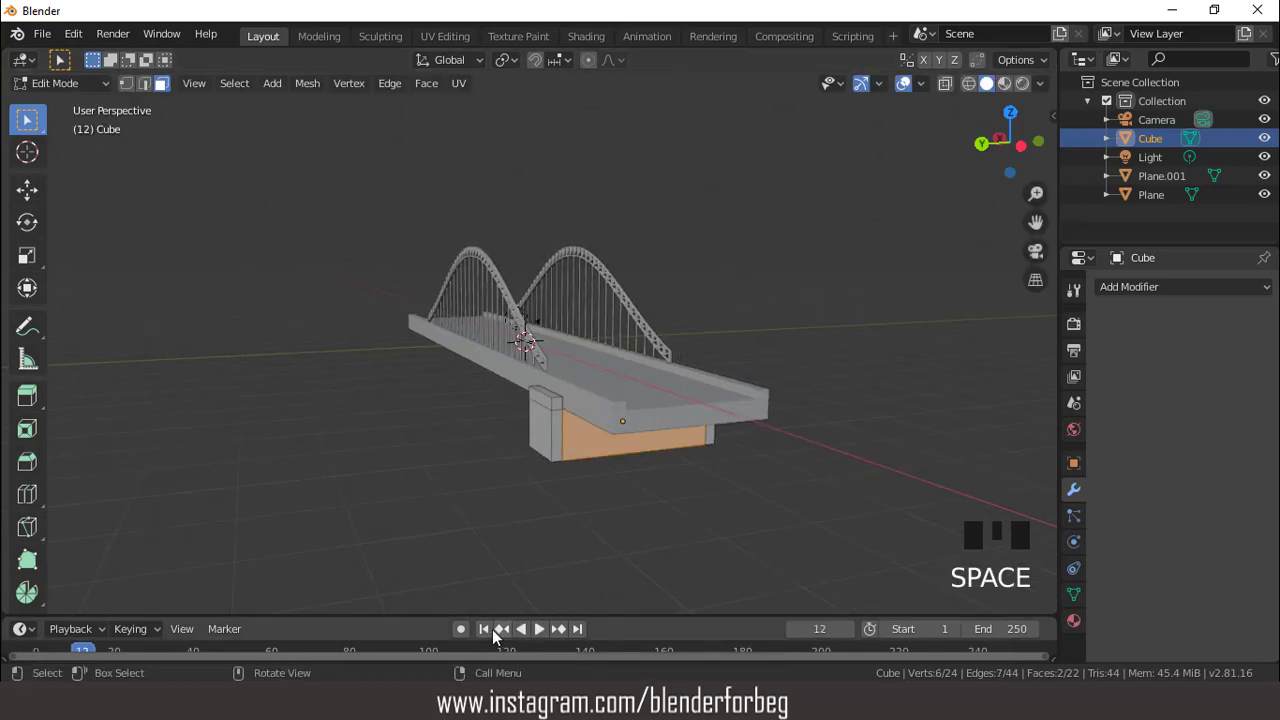
left_click(493, 631)
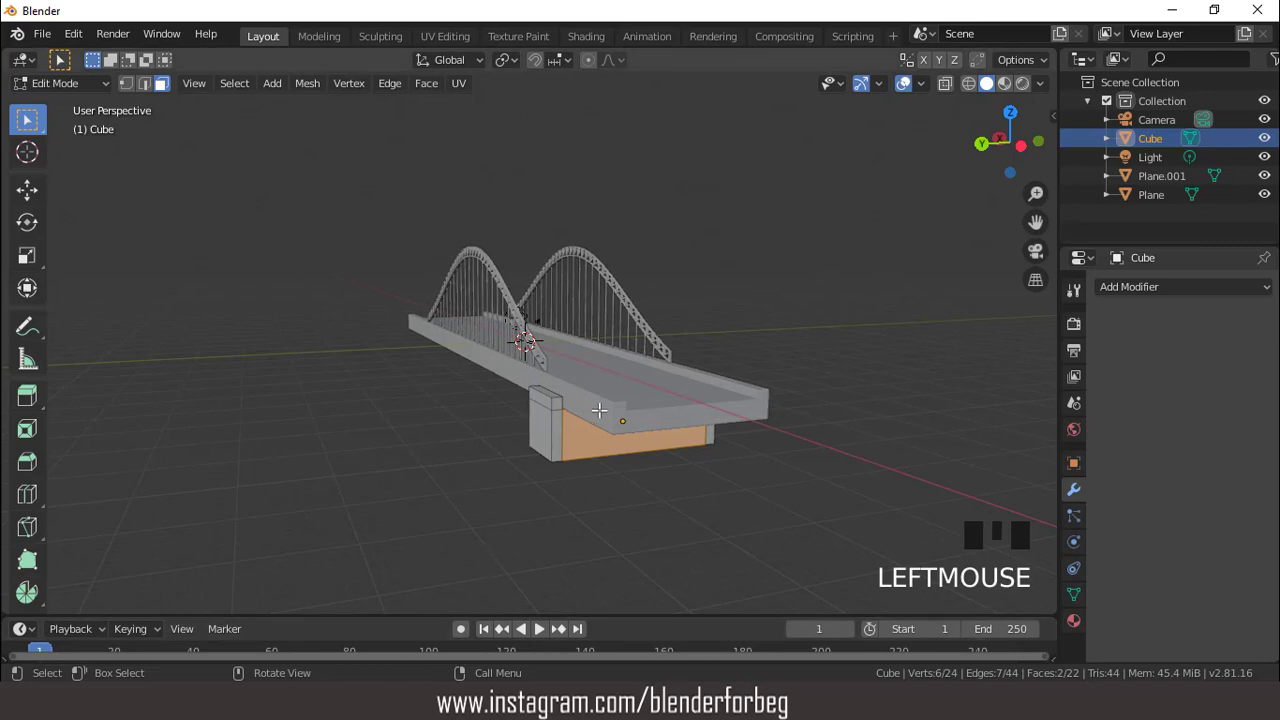
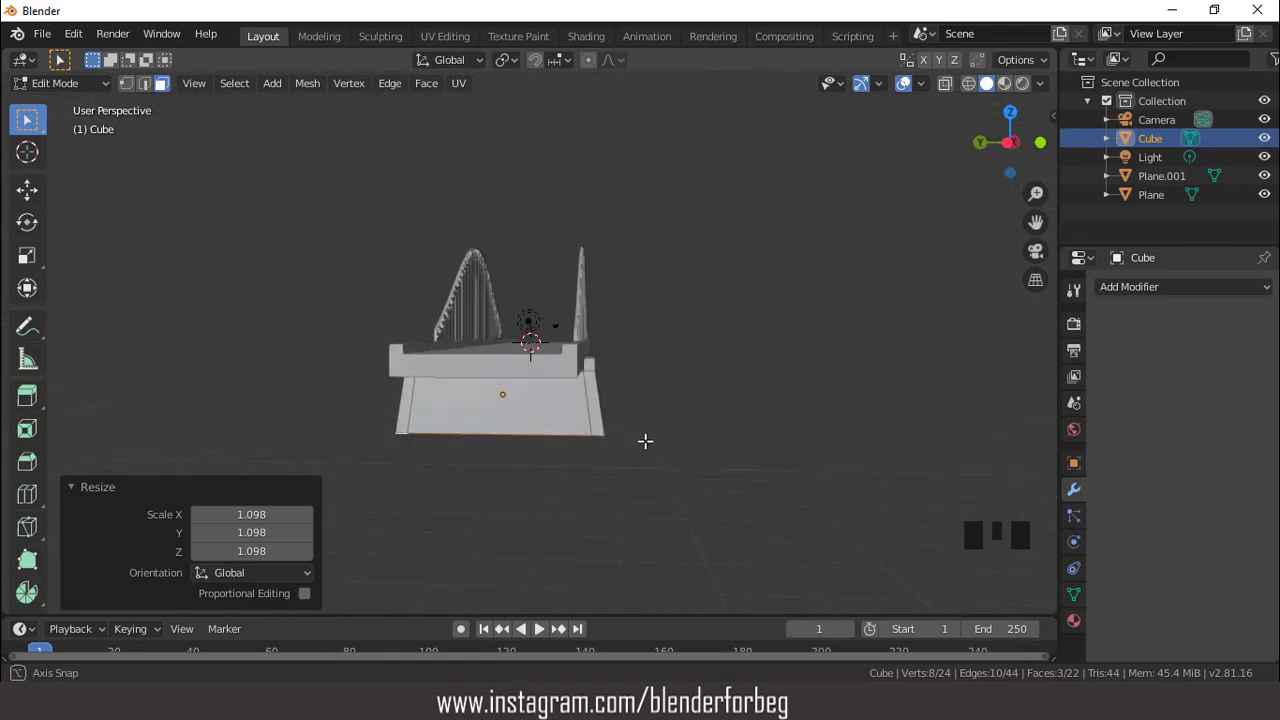
- Widen the pier's bottom face 1.098×, raise it 0.414 m and extrude it 4.133 m into a base
scroll("up", 3)
key("g")
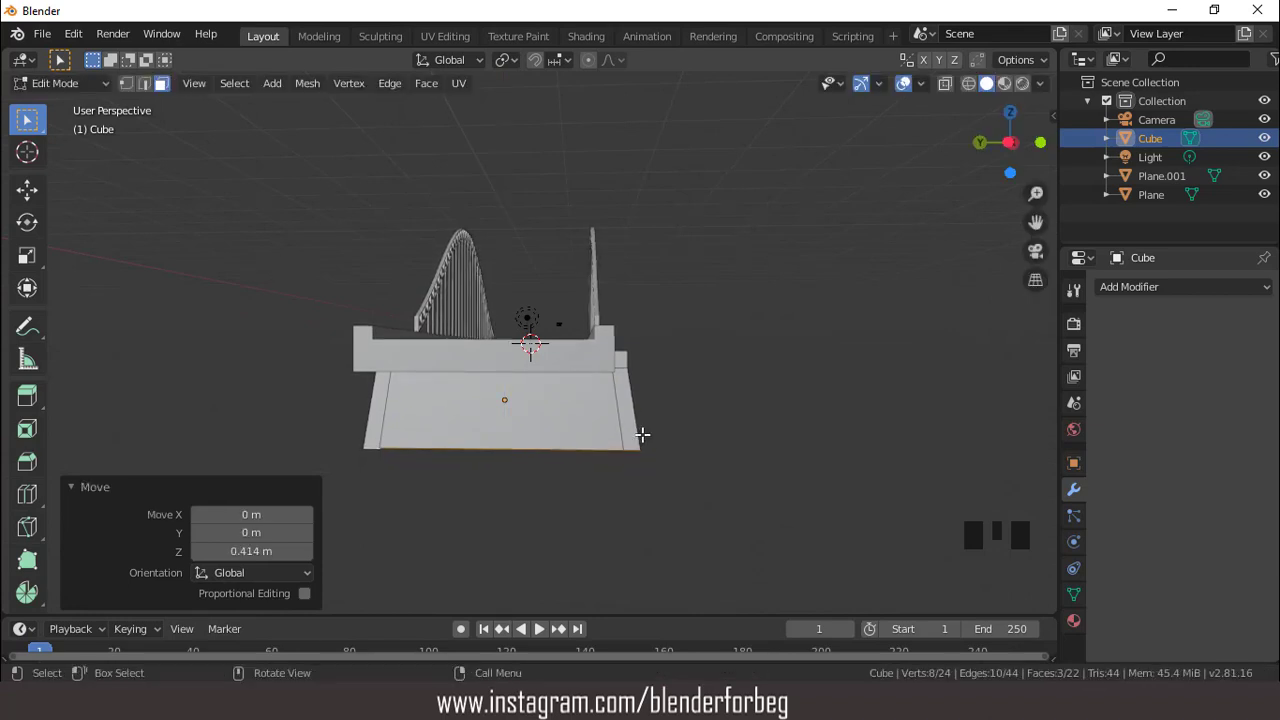
key("e")
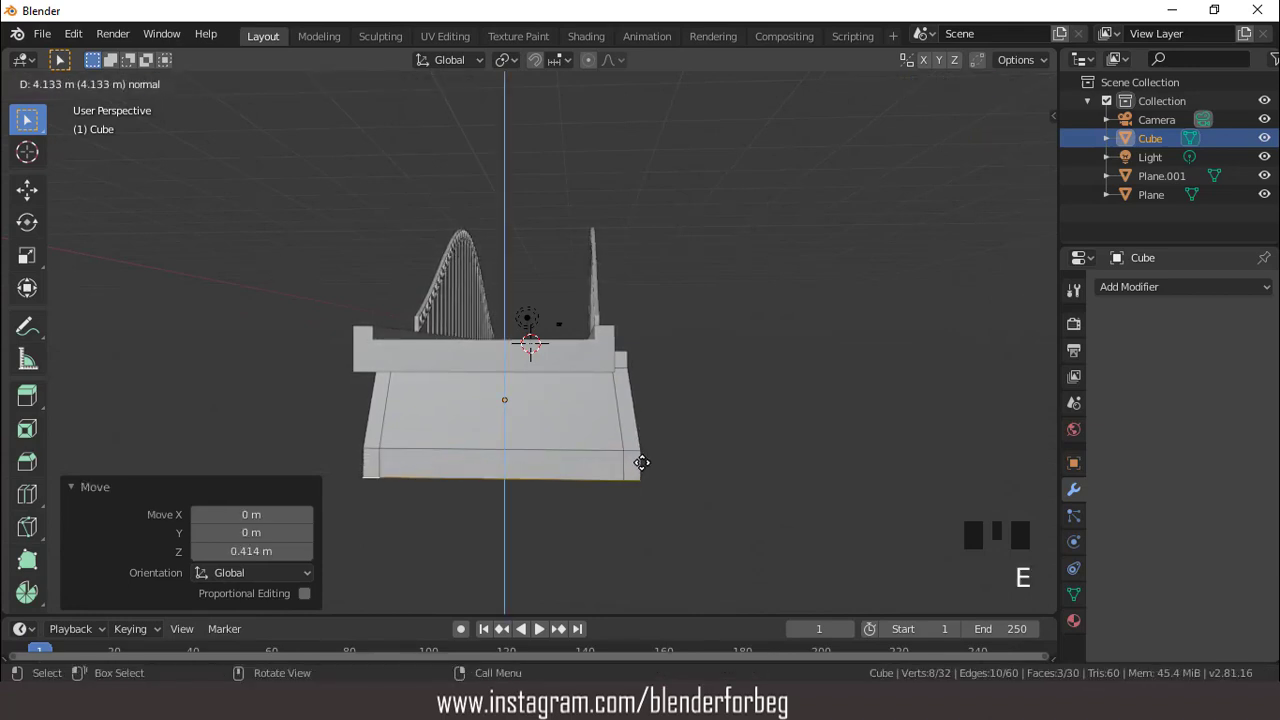
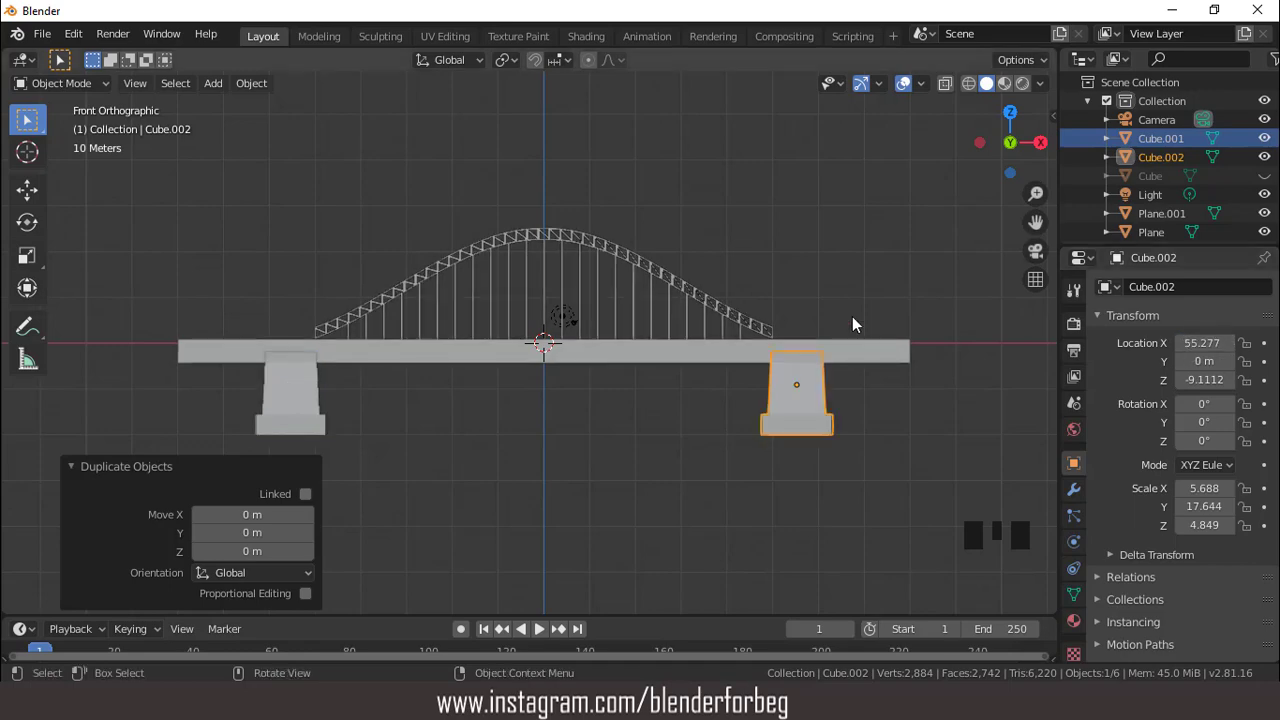
left_click_drag(592, 289, 907, 89)
left_click(907, 89)
scroll("down", 3)
left_click_drag(745, 243, 728, 290)
scroll("up", 3)
scroll("up", 3)
left_click_drag(700, 273, 716, 295)
scroll("down", 3)
left_click_drag(651, 293, 773, 304)
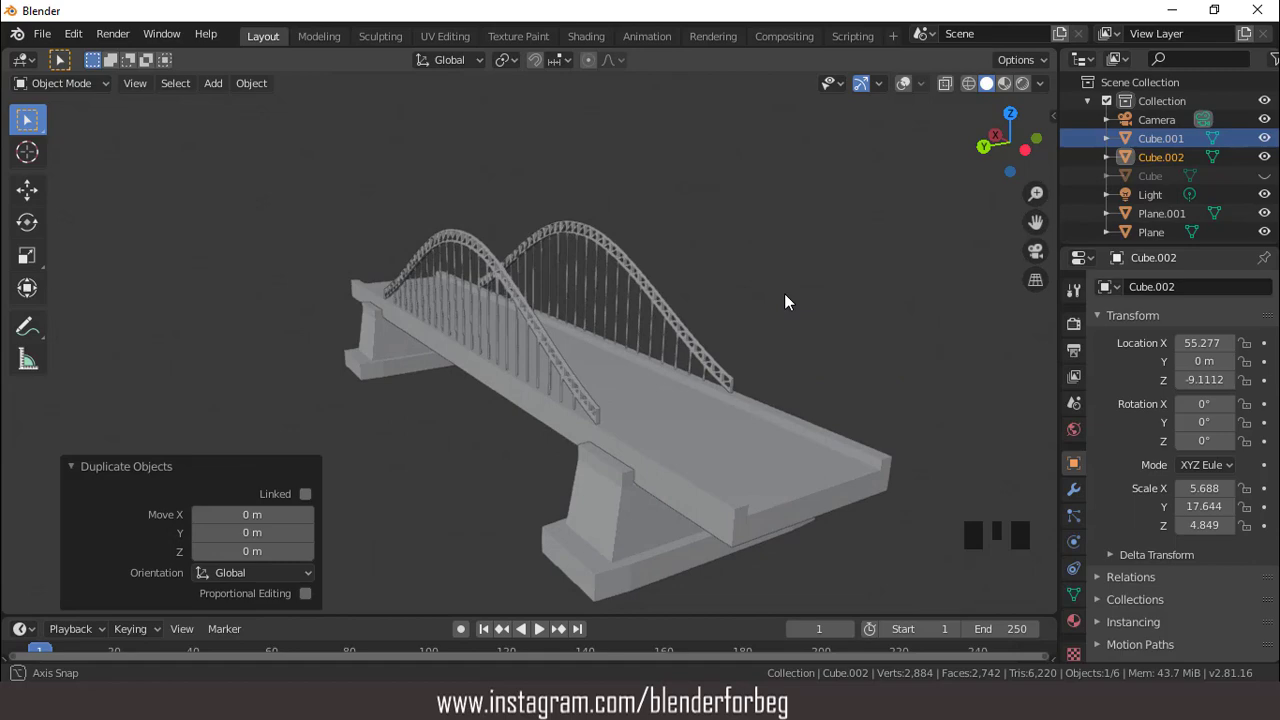
scroll("down", 3)
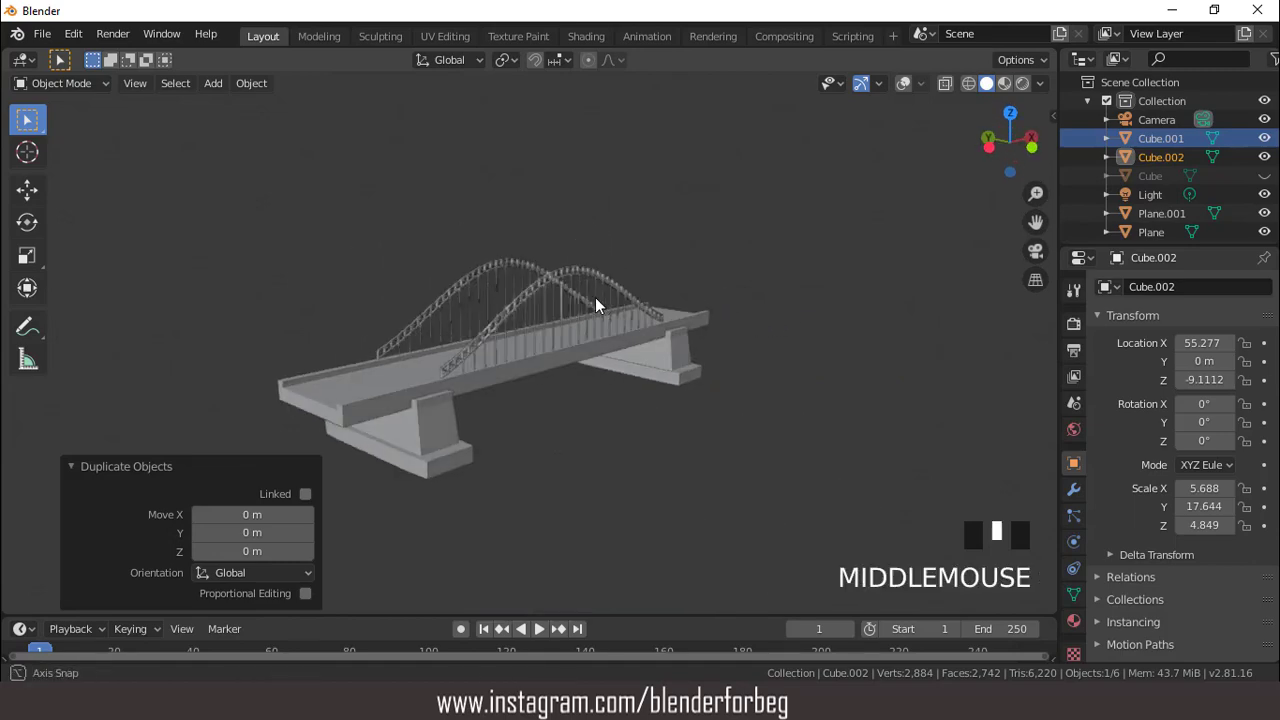